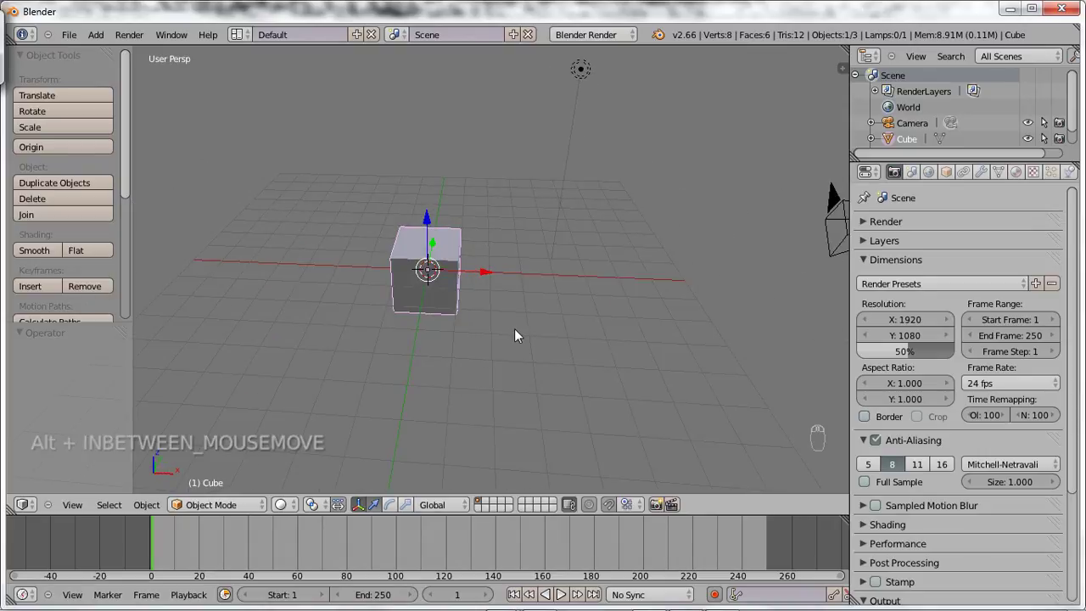
Step: Scale the default cube into a tall, thin, narrow upright plank and check it in camera view
left_click_drag(516, 338, 444, 348)
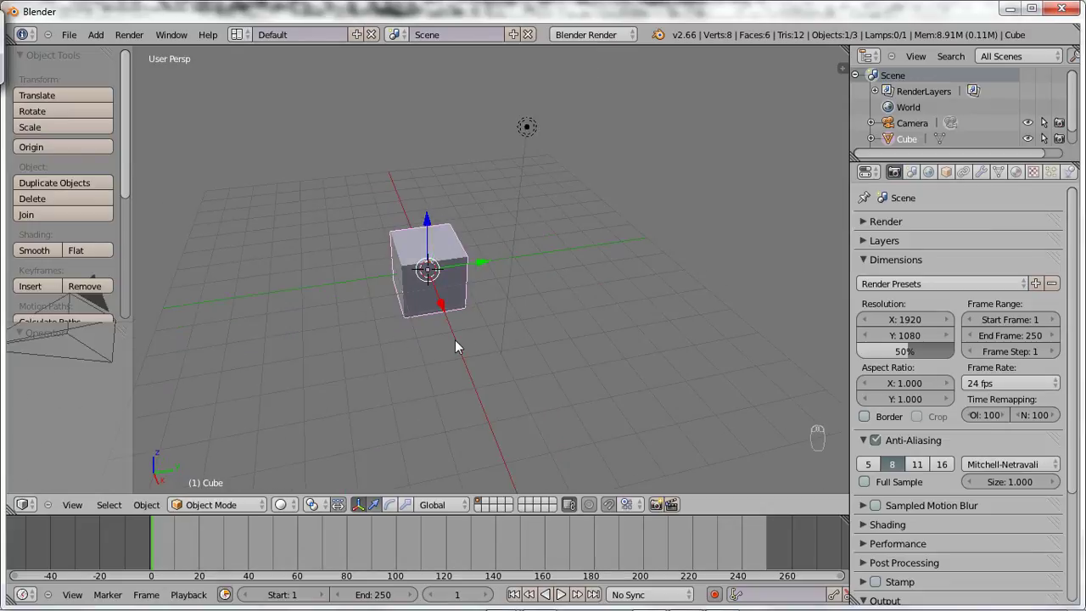
key("s")
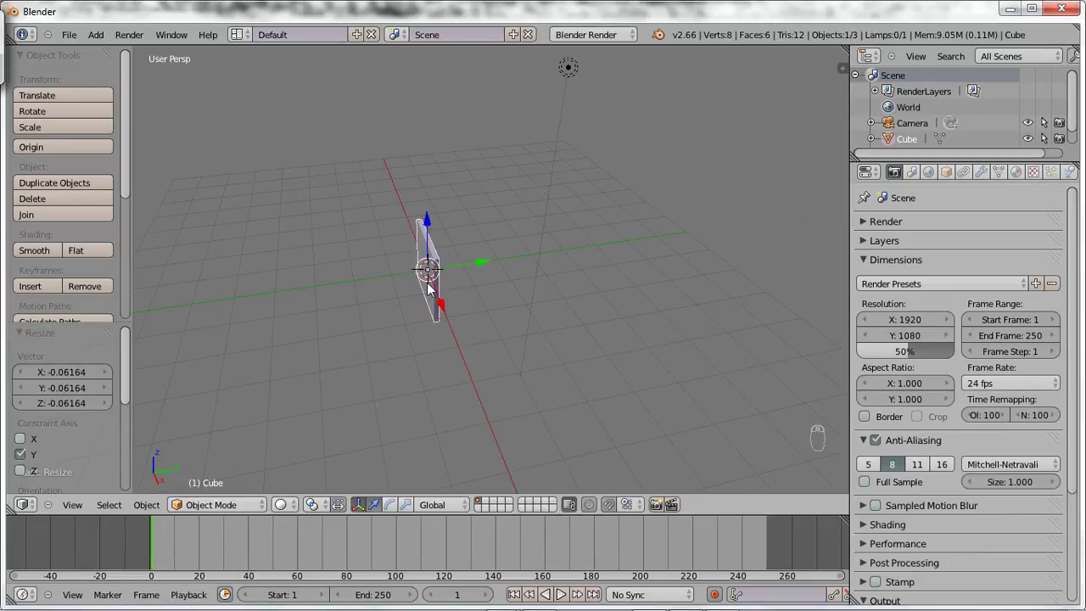
key("s")
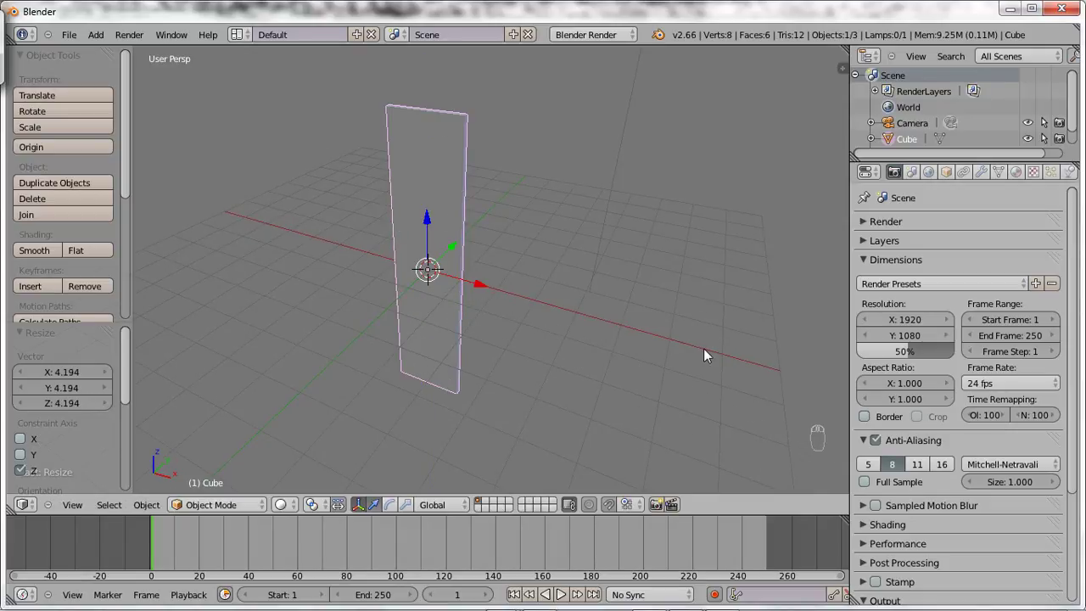
key("s")
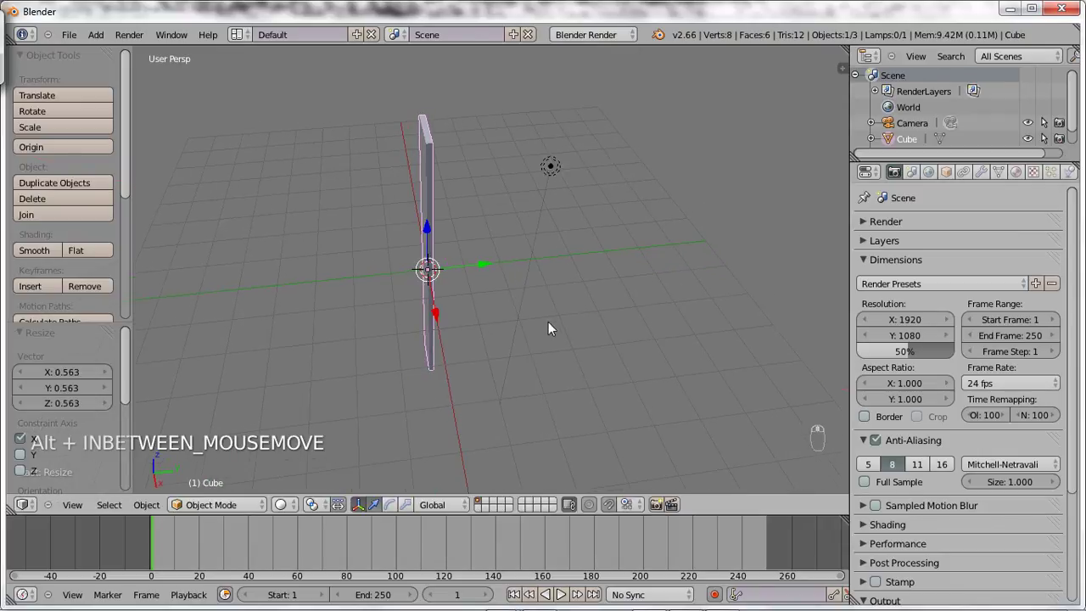
key("s")
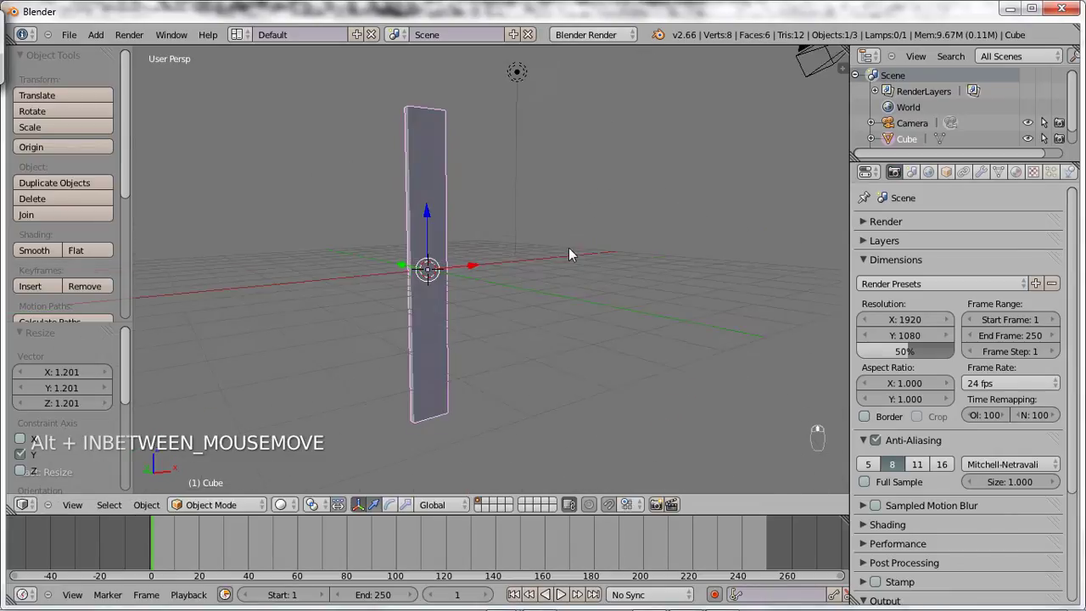
key("KP_0")
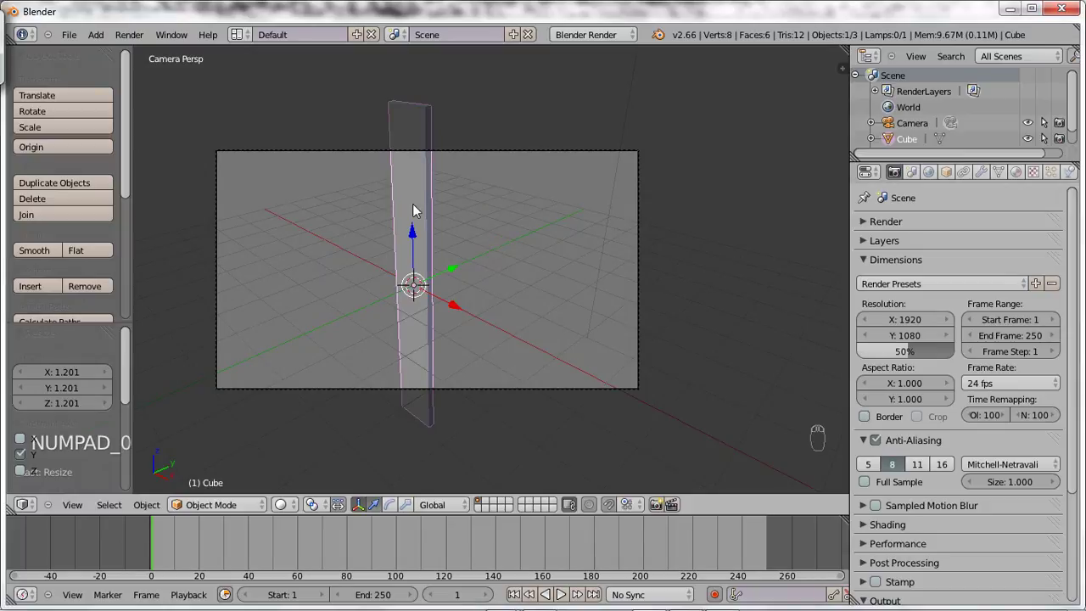
key("KP_0")
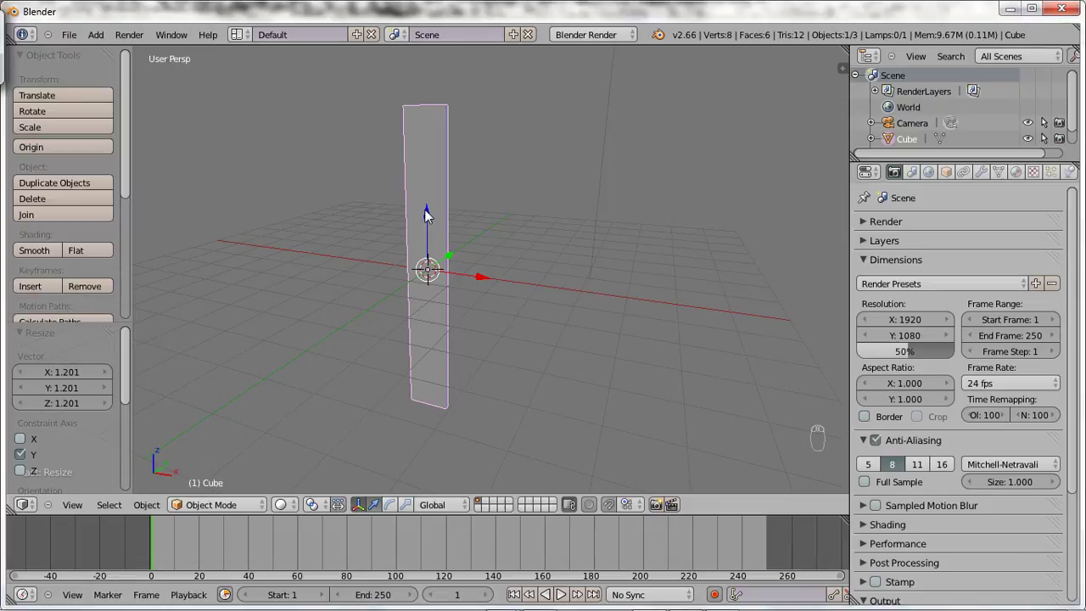
Step: Add several loop cuts along the plank's length in Edit Mode
key("Tab")
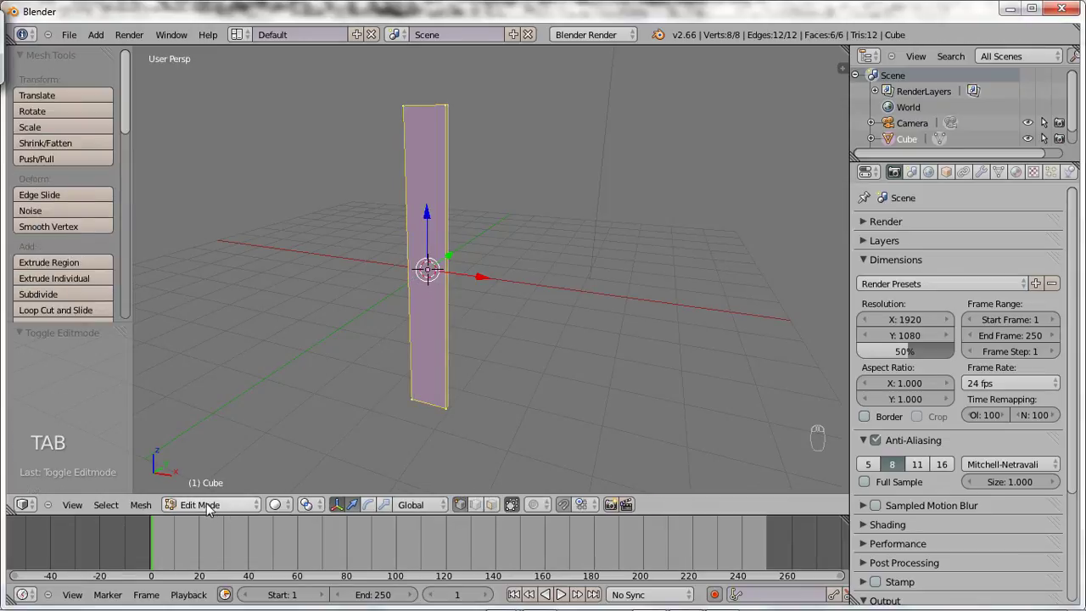
key("Tab")
key("Tab")
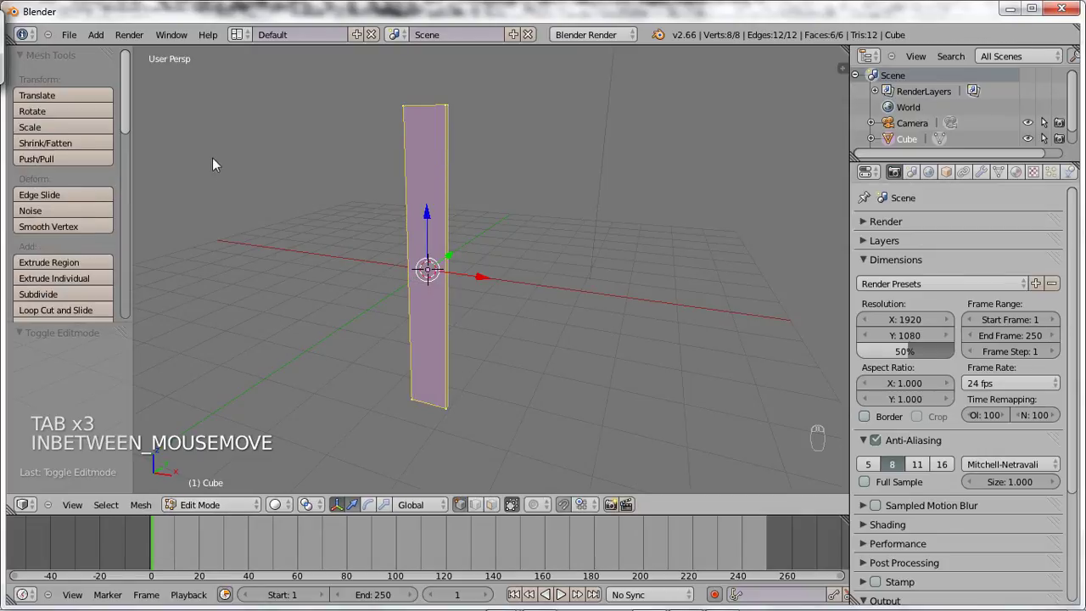
left_click_drag(130, 144, 441, 269)
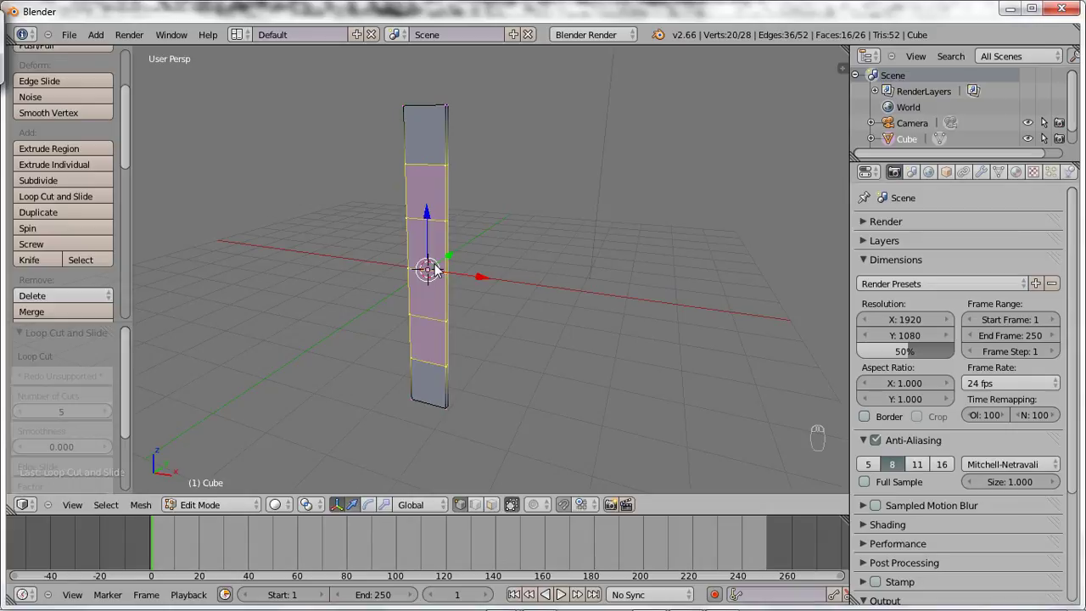
key("Tab")
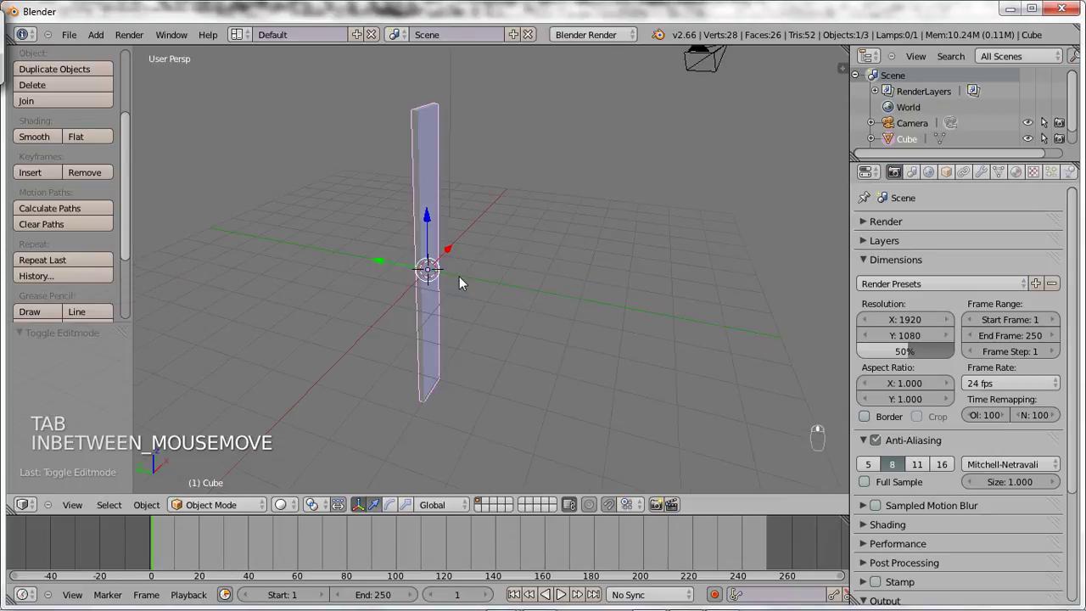
key("Tab")
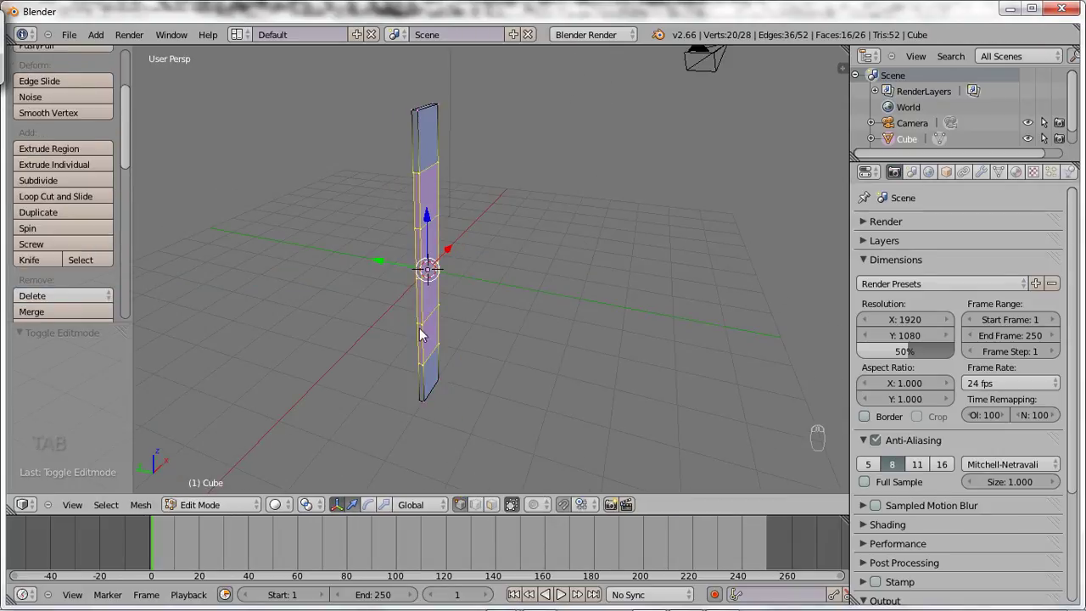
Step: Add an Array modifier to the plank, spacing four copies edge to edge with relative offset
key("Tab")
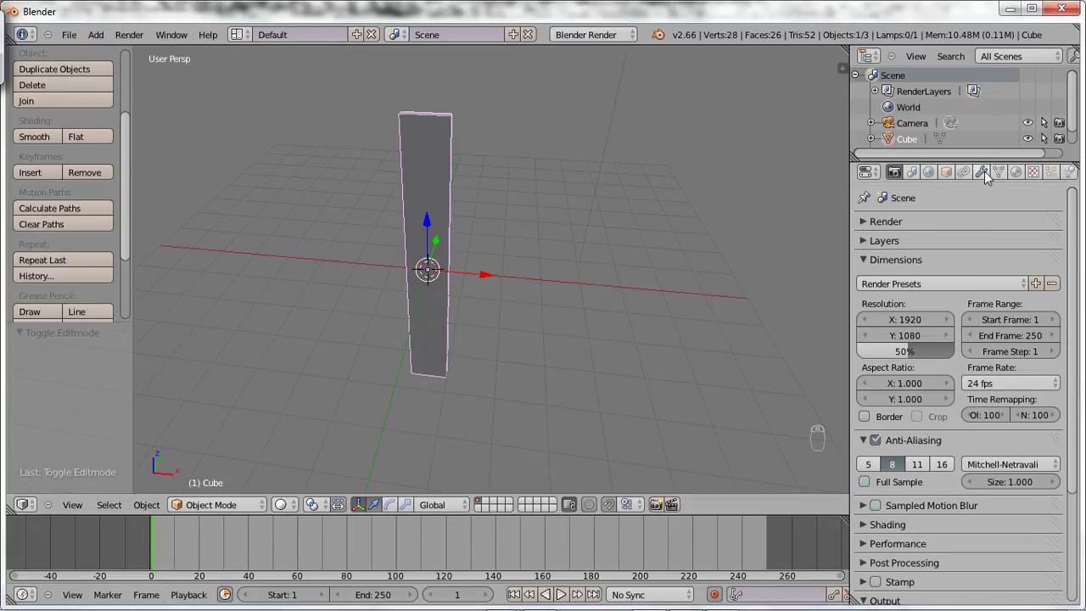
left_click(987, 181)
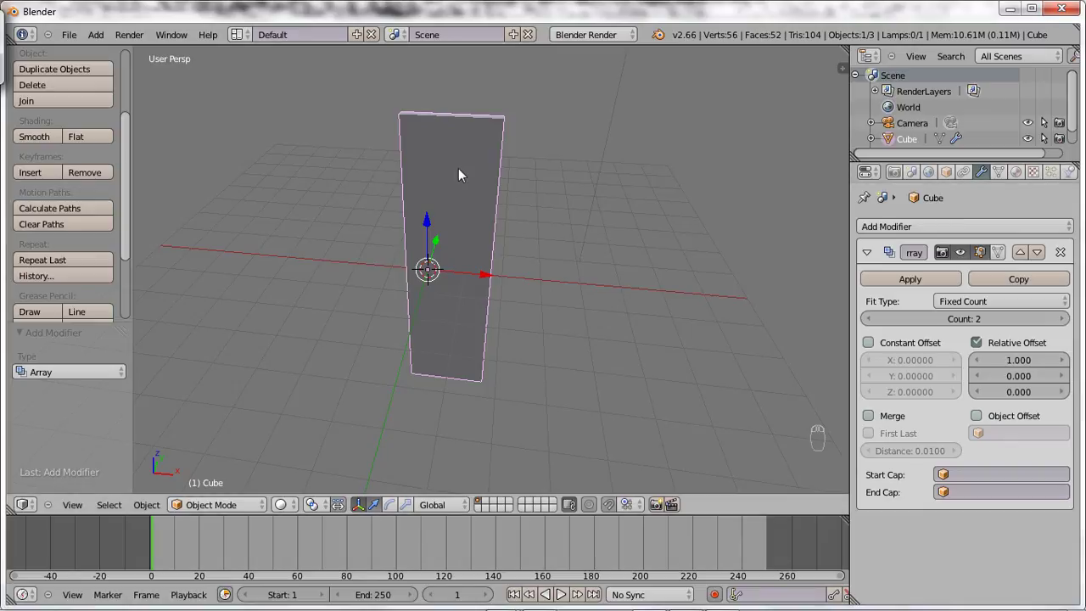
left_click_drag(958, 259, 446, 193)
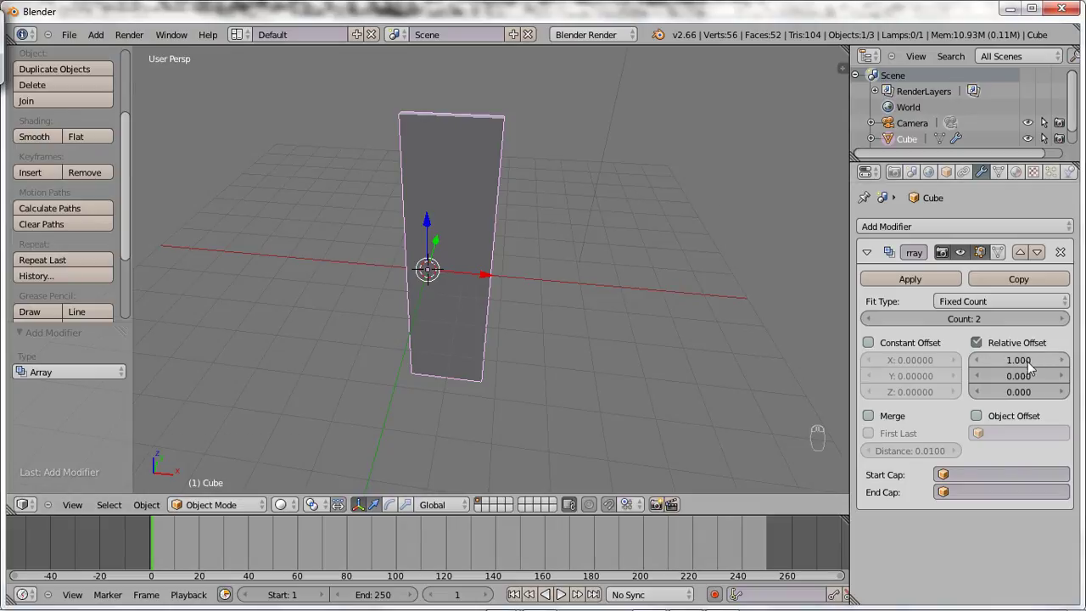
left_click_drag(1024, 363, 1042, 366)
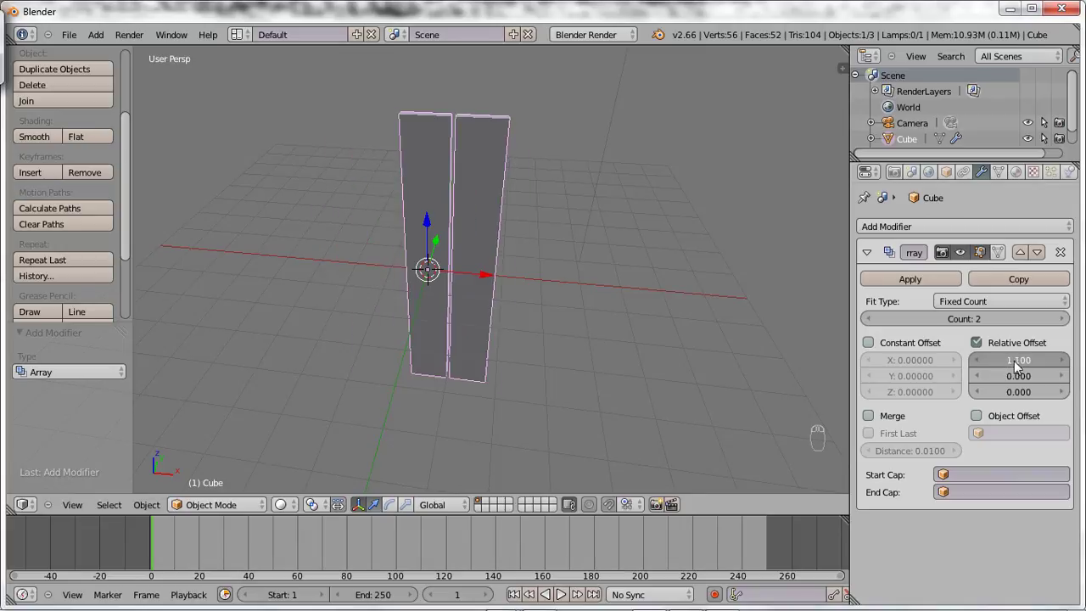
left_click_drag(1024, 381, 1031, 382)
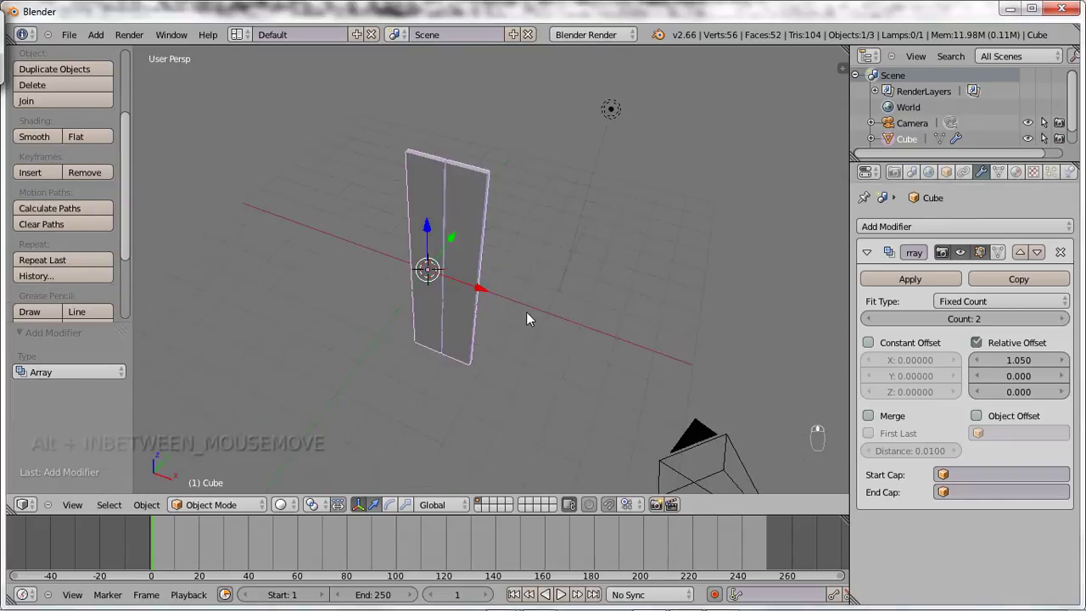
left_click_drag(404, 296, 513, 304)
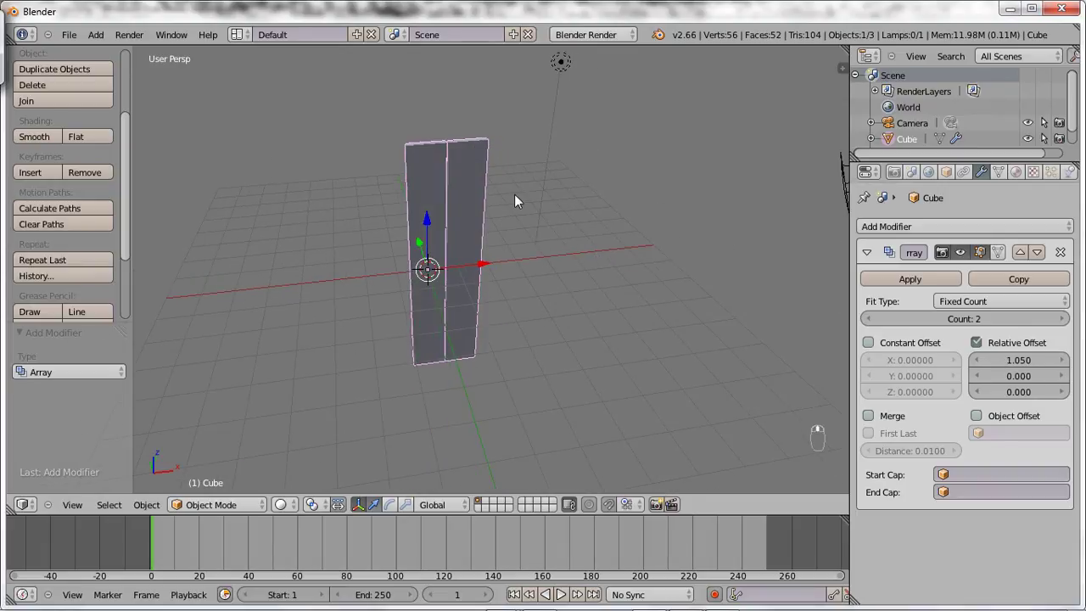
Step: Raise the Array count to 6 and add a scaled-up Bezier circle flat at the origin
left_click_drag(1067, 325, 510, 204)
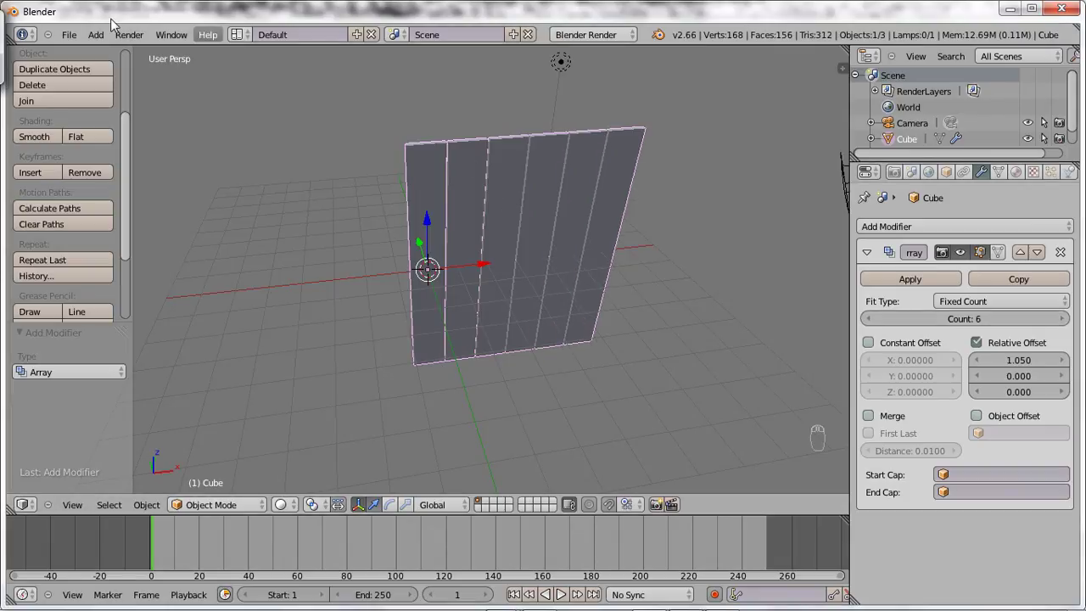
left_click_drag(71, 38, 235, 75)
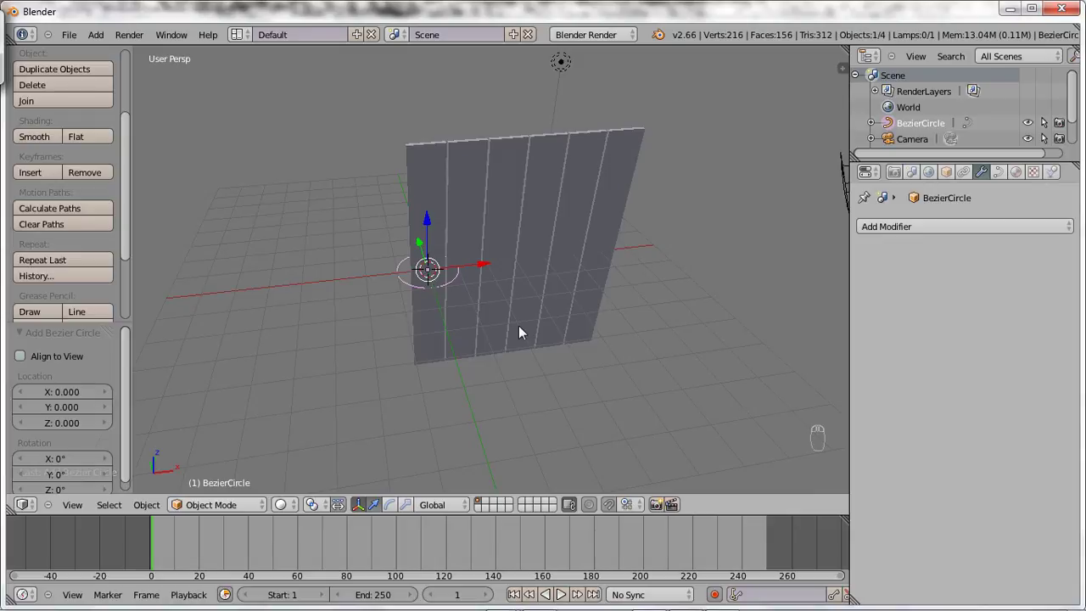
key("s")
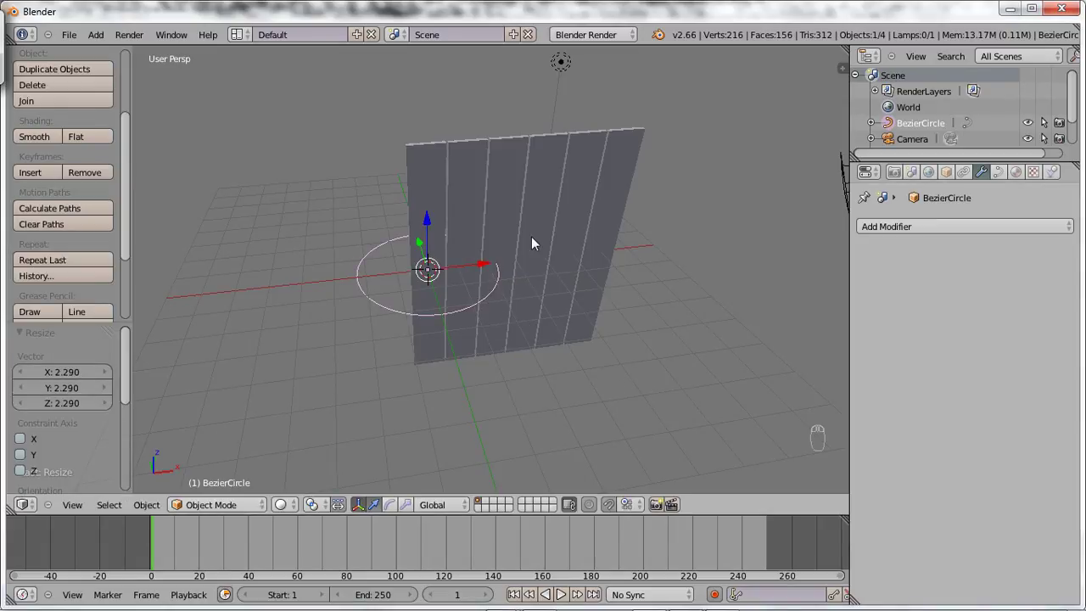
left_click_drag(435, 170, 655, 195)
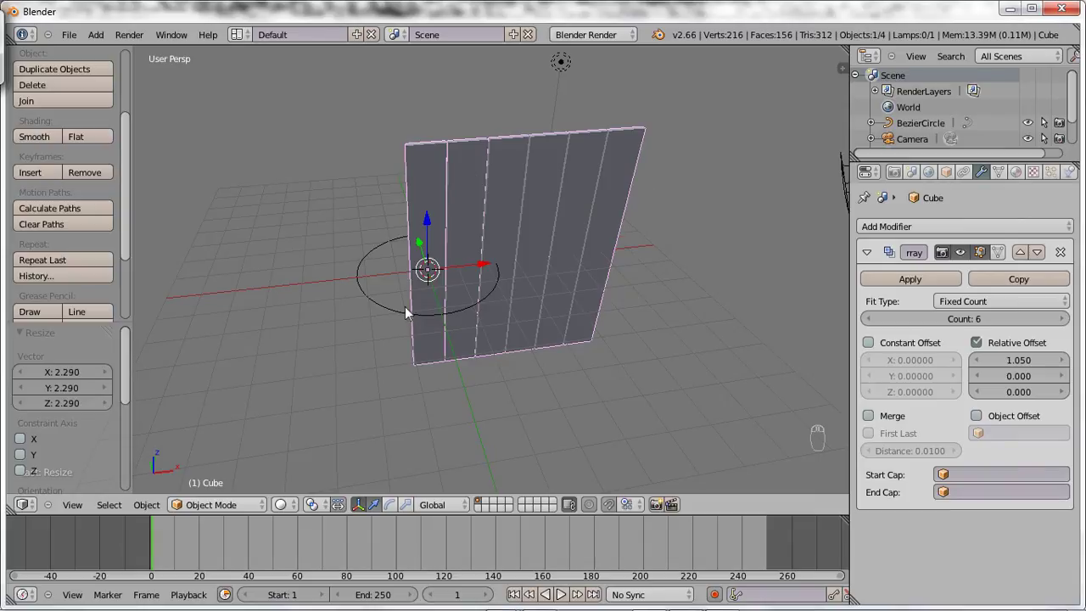
left_click_drag(368, 261, 407, 201)
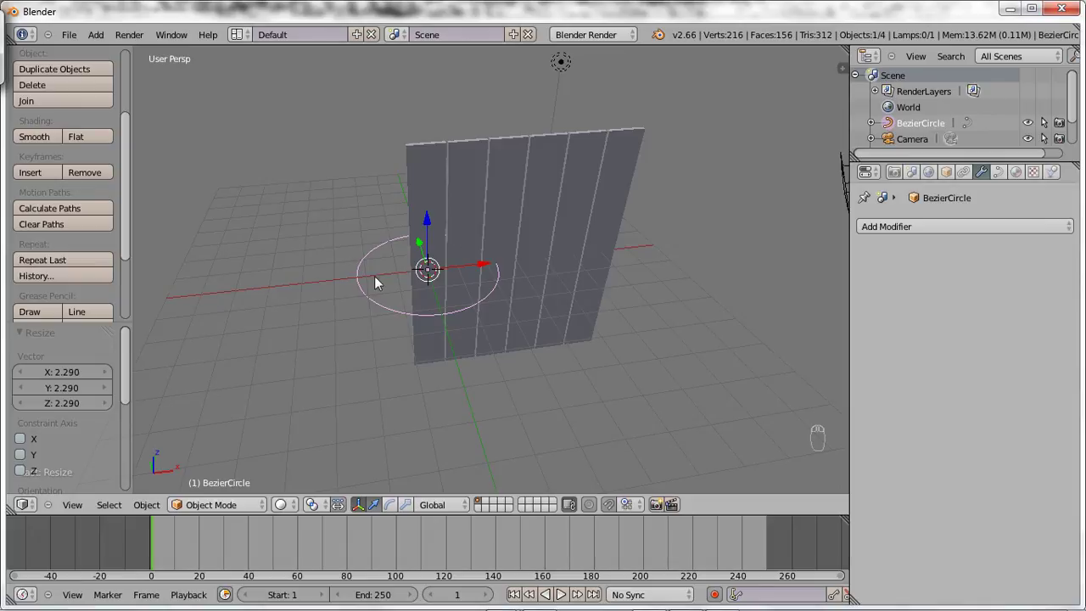
Step: Set the plank Array to Fit Curve using the BezierCircle as its fit curve
left_click_drag(509, 167, 1010, 325)
left_click(1010, 325)
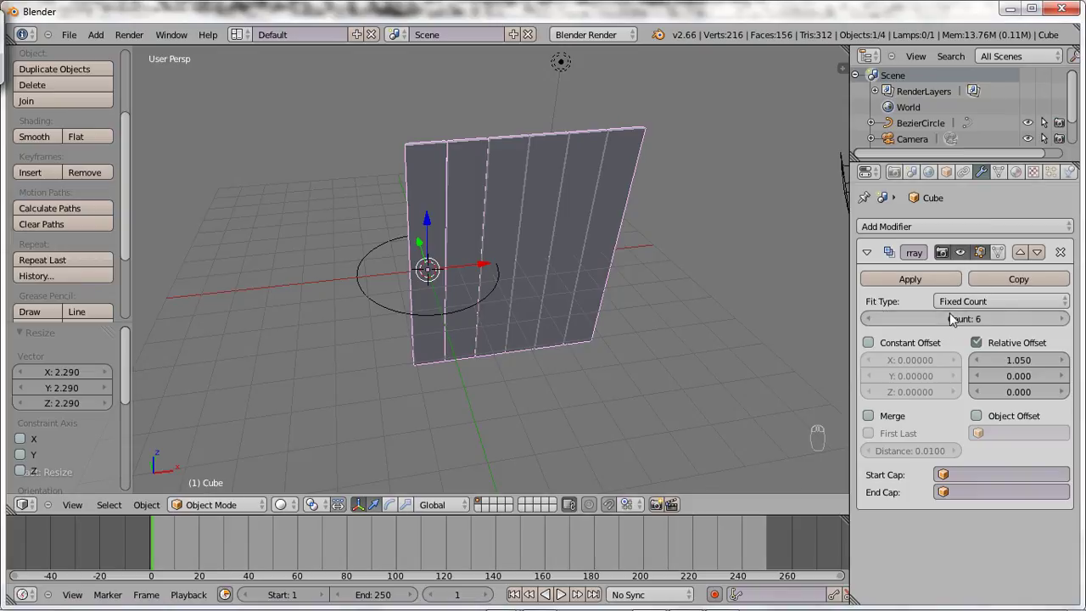
left_click_drag(961, 307, 967, 257)
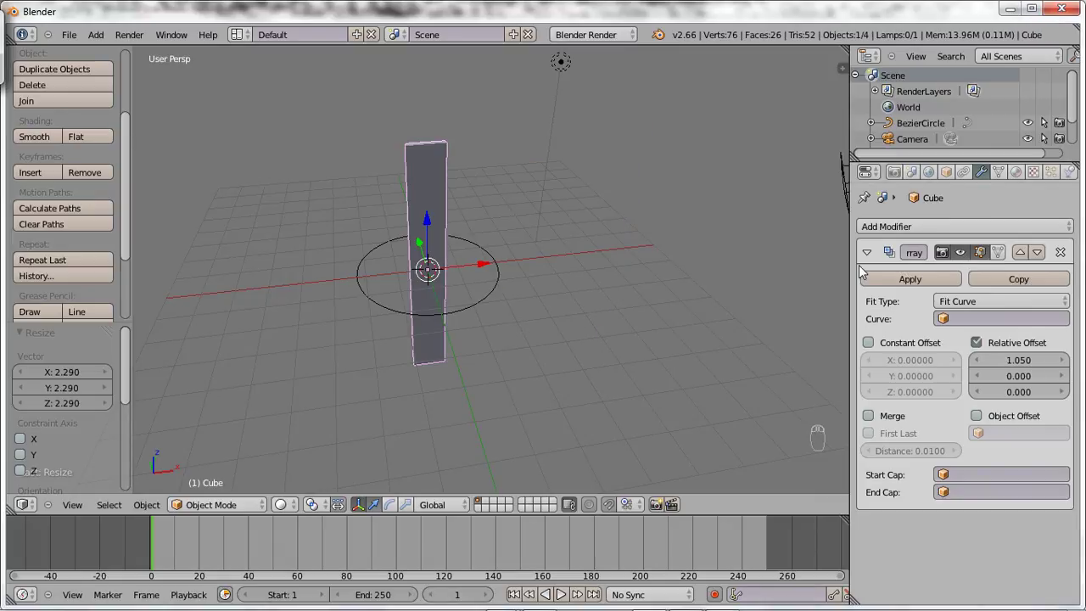
left_click_drag(980, 307, 953, 318)
left_click_drag(952, 322, 561, 271)
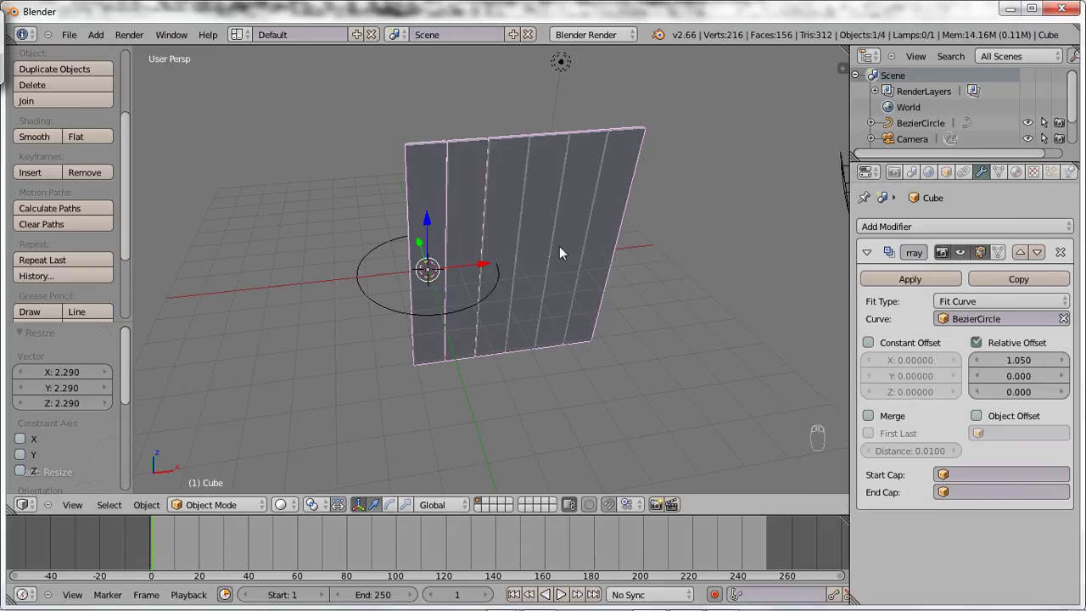
left_click_drag(879, 264, 901, 233)
Step: Add a Curve modifier deforming the planks along BezierCircle and make the array fill the curve
left_click(845, 295)
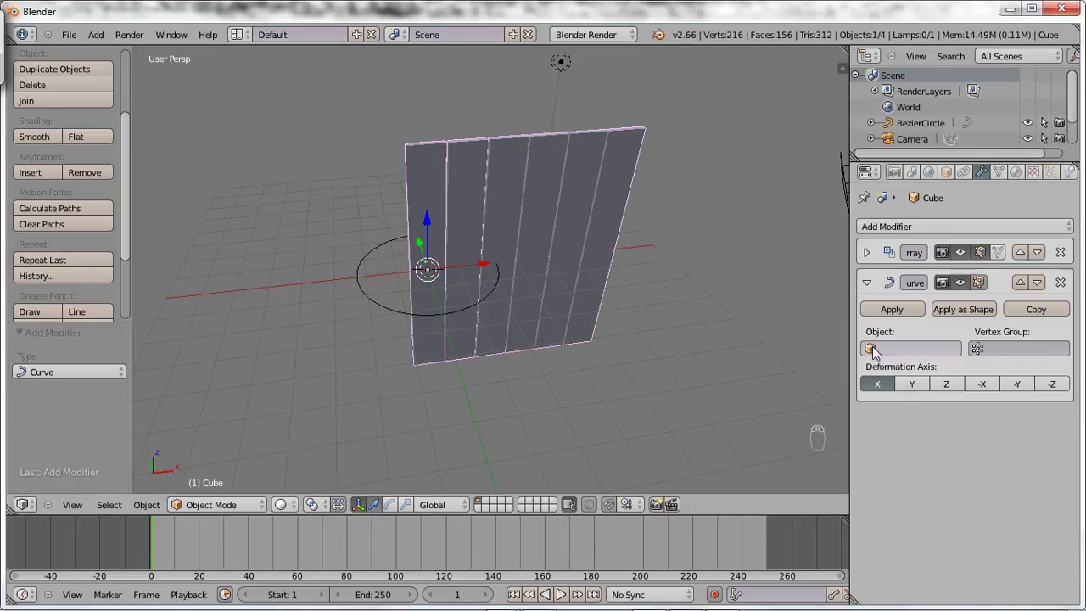
left_click_drag(878, 353, 888, 378)
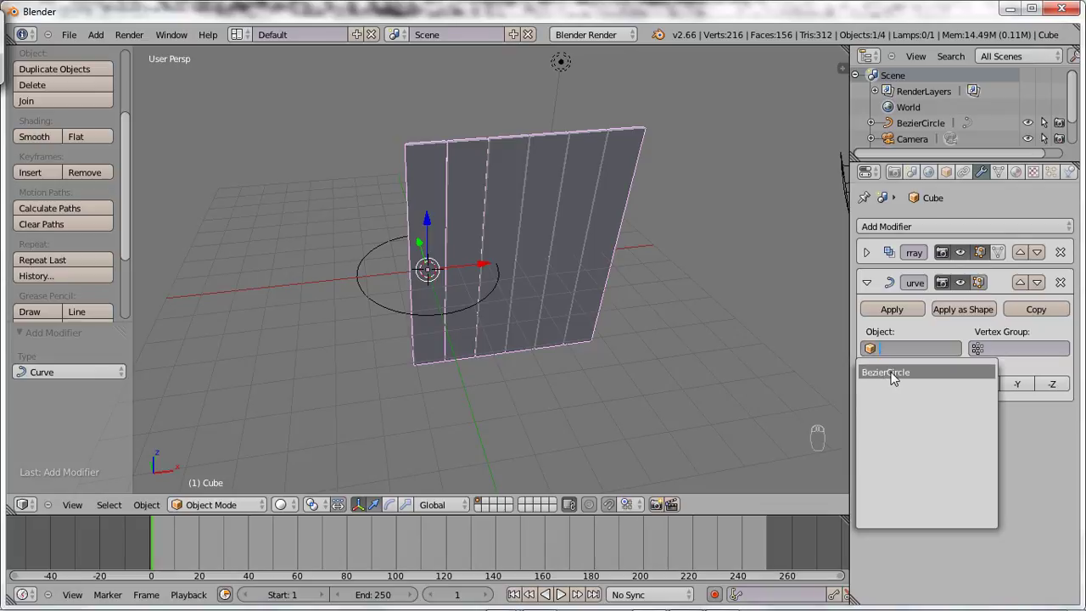
left_click_drag(441, 383, 880, 293)
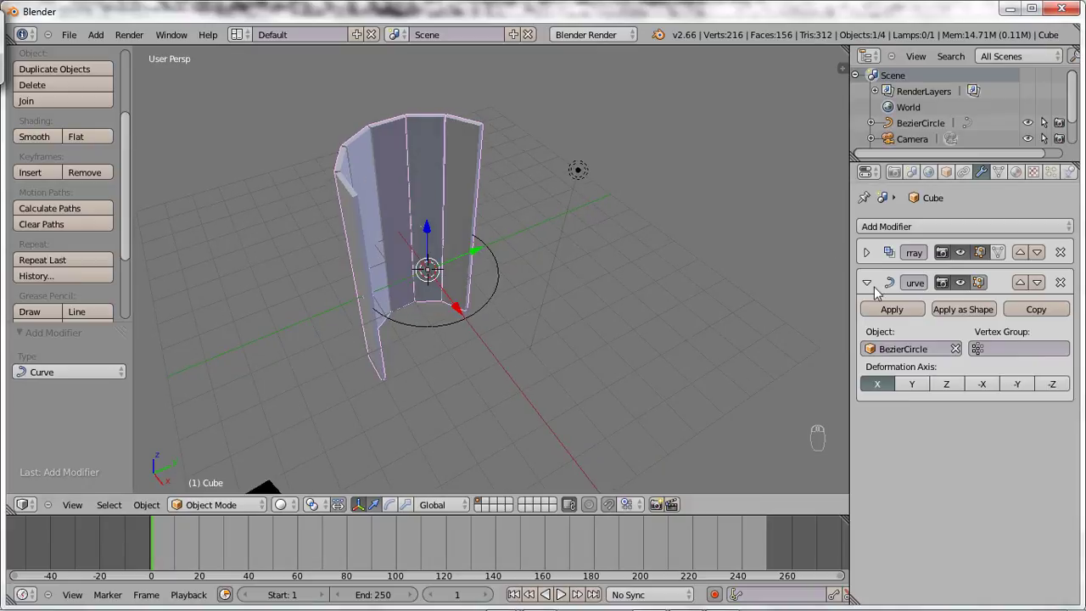
left_click_drag(879, 288, 1029, 327)
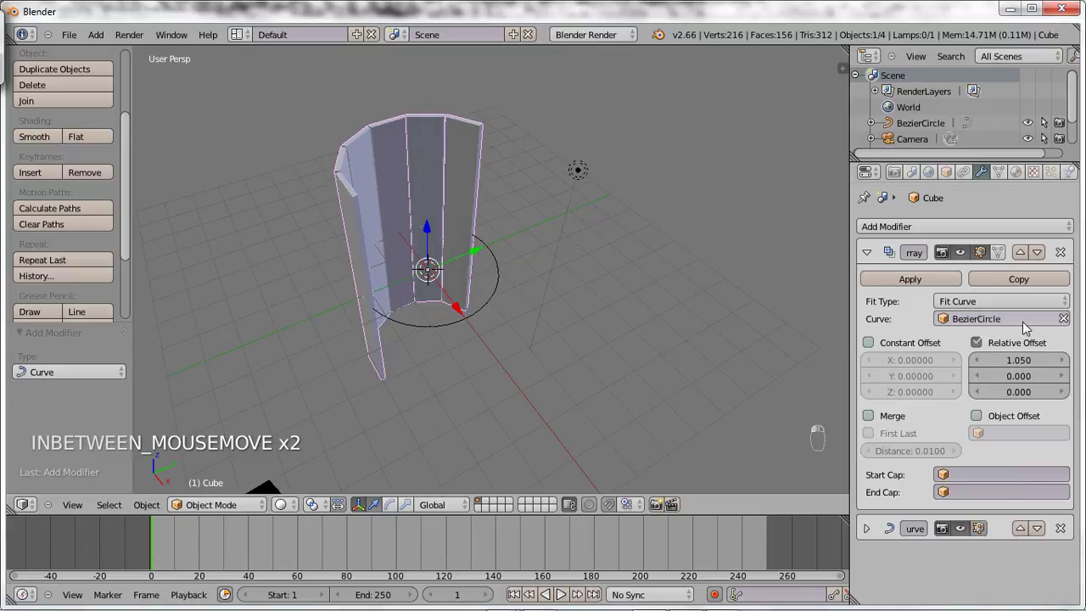
left_click_drag(985, 305, 988, 277)
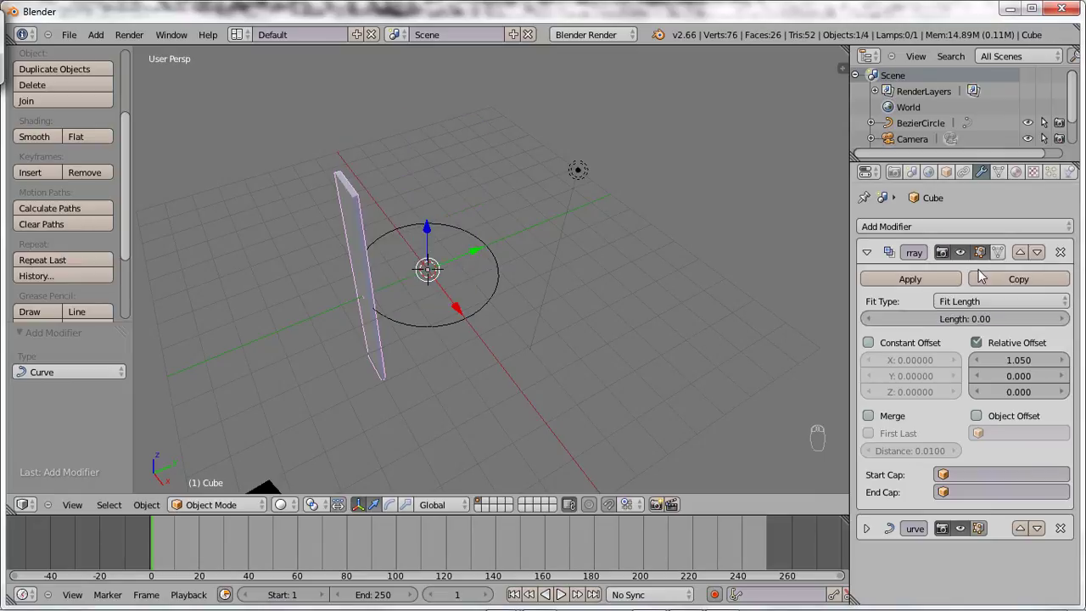
left_click_drag(980, 307, 961, 279)
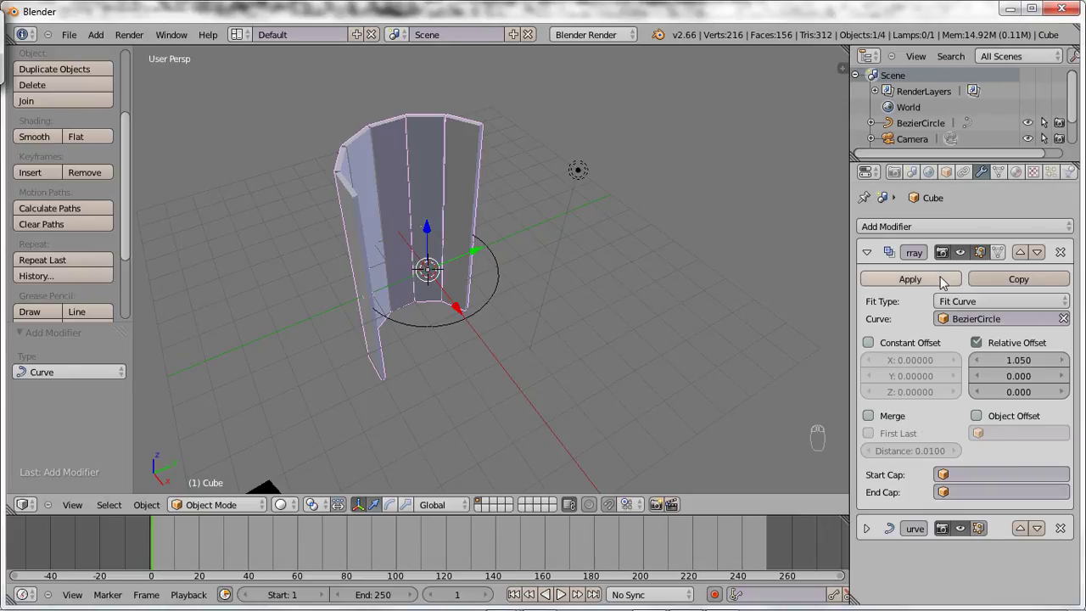
left_click(565, 381)
Step: Adjust the array fit settings and enlarge the BezierCircle so the planks wrap further around
left_click_drag(407, 347, 990, 324)
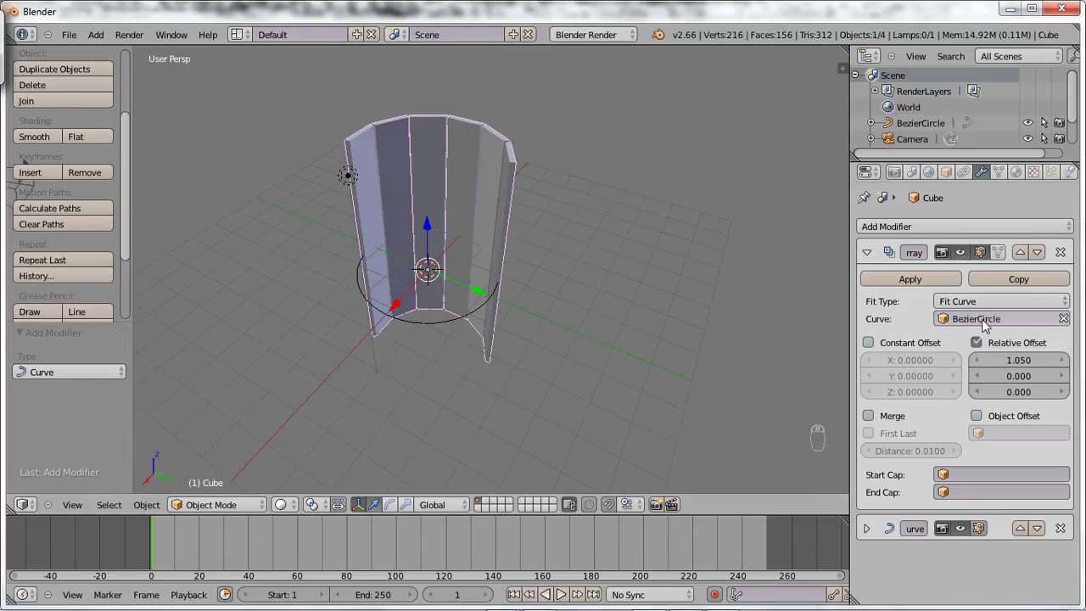
left_click_drag(987, 310, 962, 277)
left_click_drag(982, 303, 946, 320)
left_click_drag(876, 323, 829, 303)
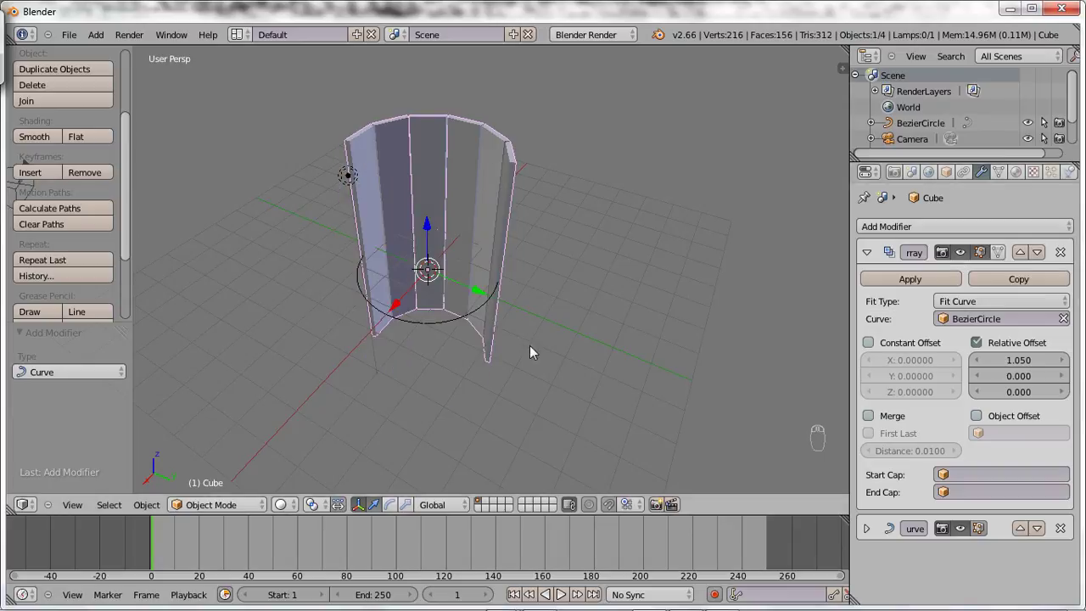
left_click_drag(450, 322, 460, 304)
key("s")
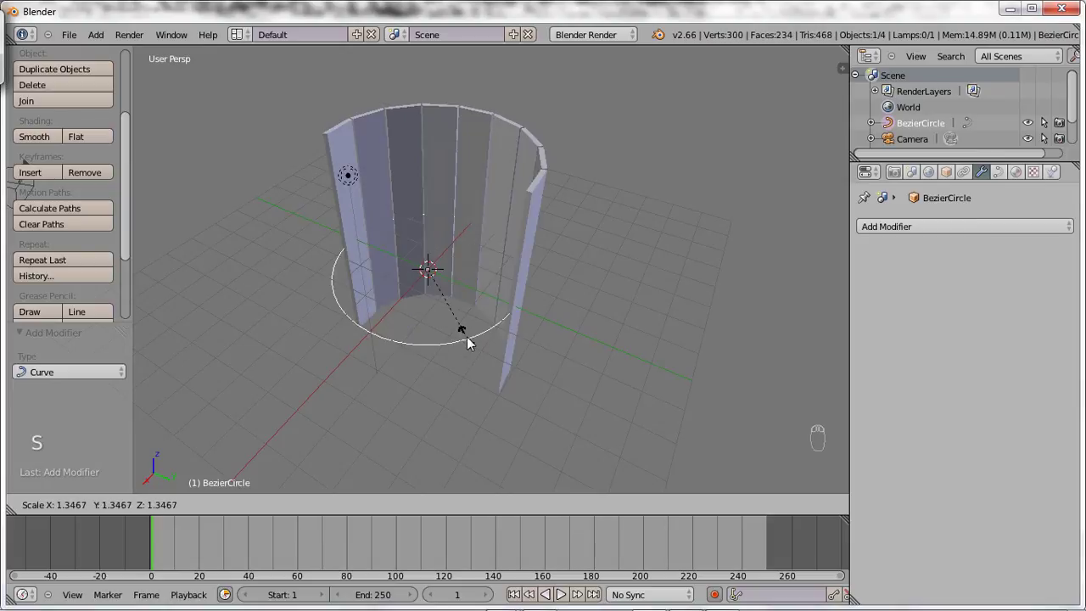
left_click_drag(474, 342, 540, 379)
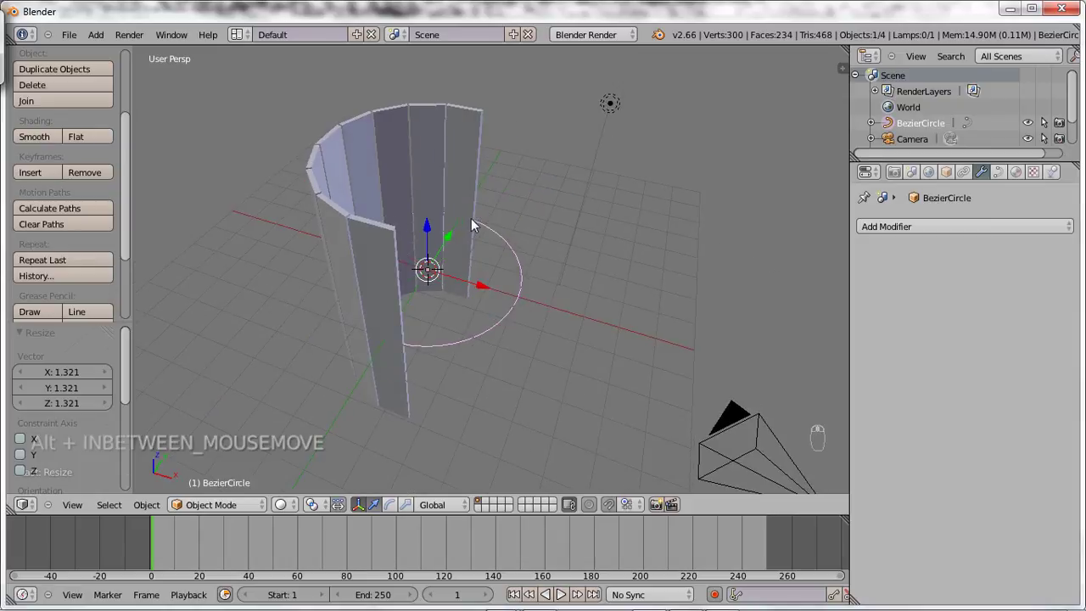
Step: Toggle the plank Array between Fit Length and Fit Curve to close the ring around the circle
left_click_drag(461, 173, 949, 320)
left_click_drag(951, 322, 942, 356)
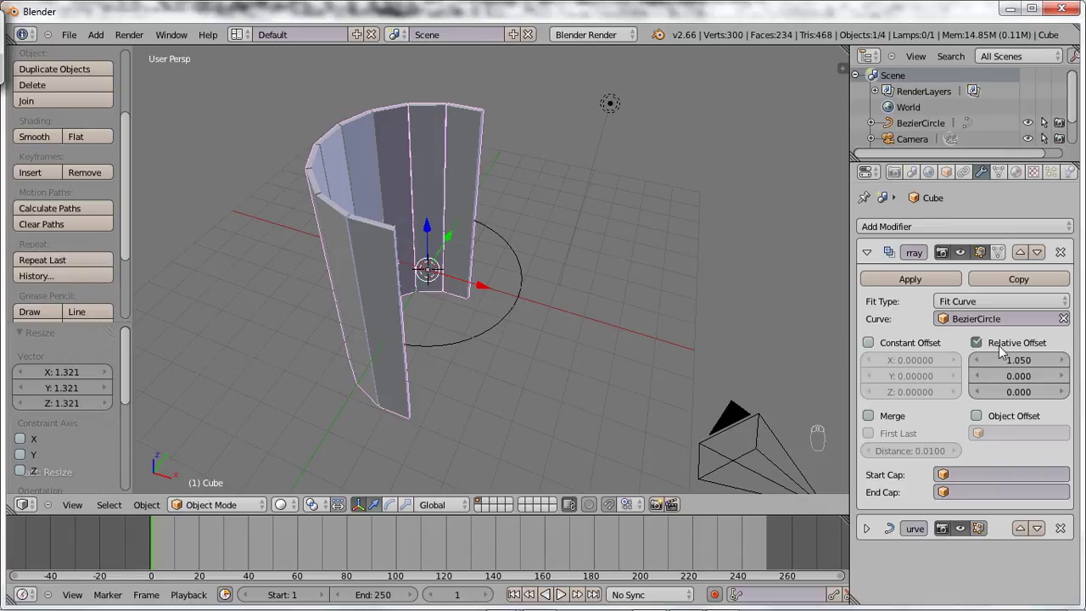
left_click_drag(981, 346, 967, 376)
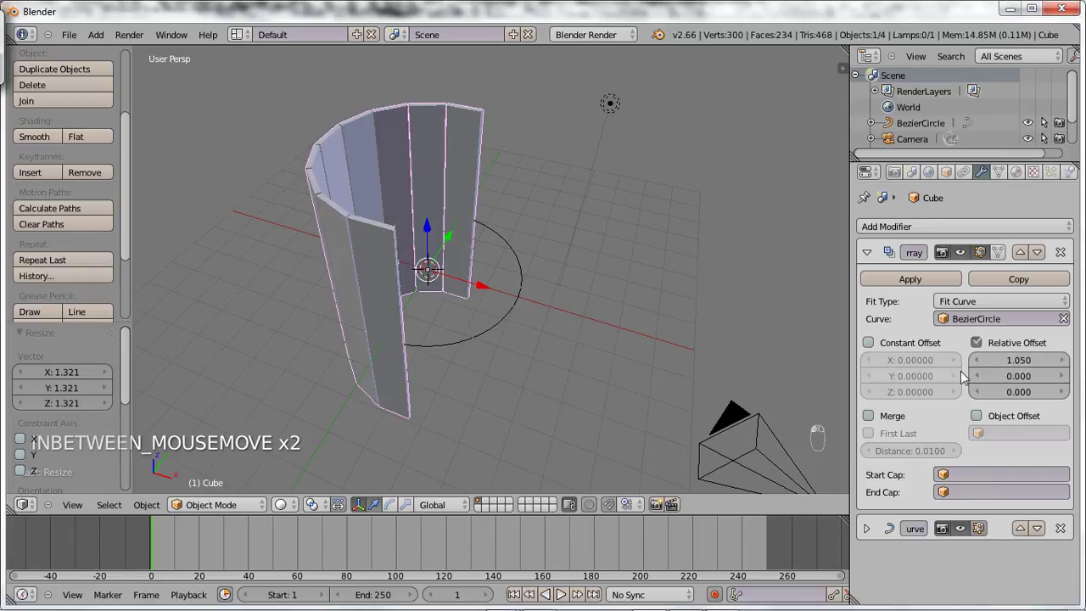
left_click_drag(965, 310, 974, 274)
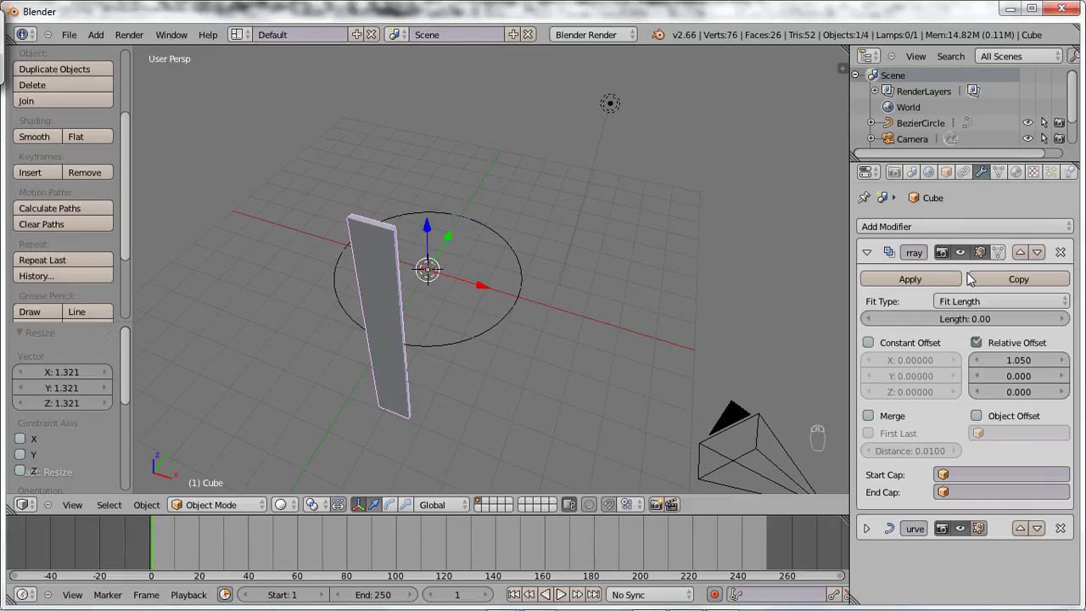
left_click_drag(974, 306, 727, 297)
left_click_drag(463, 340, 623, 336)
Step: Confirm the circle size, then resize the BezierCircle from top orthographic view
key("s")
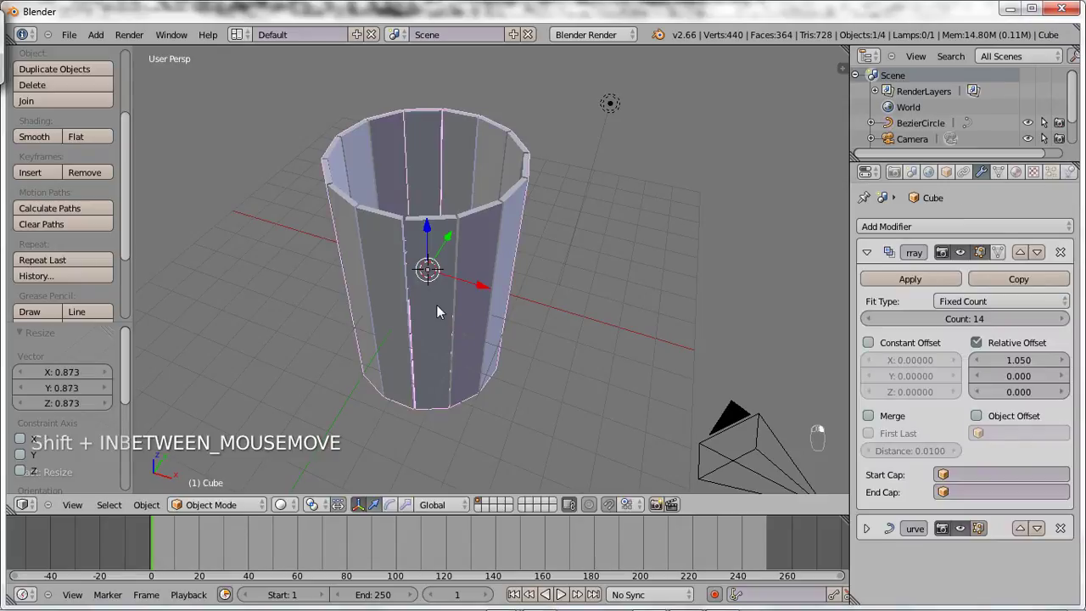
left_click_drag(993, 300, 968, 254)
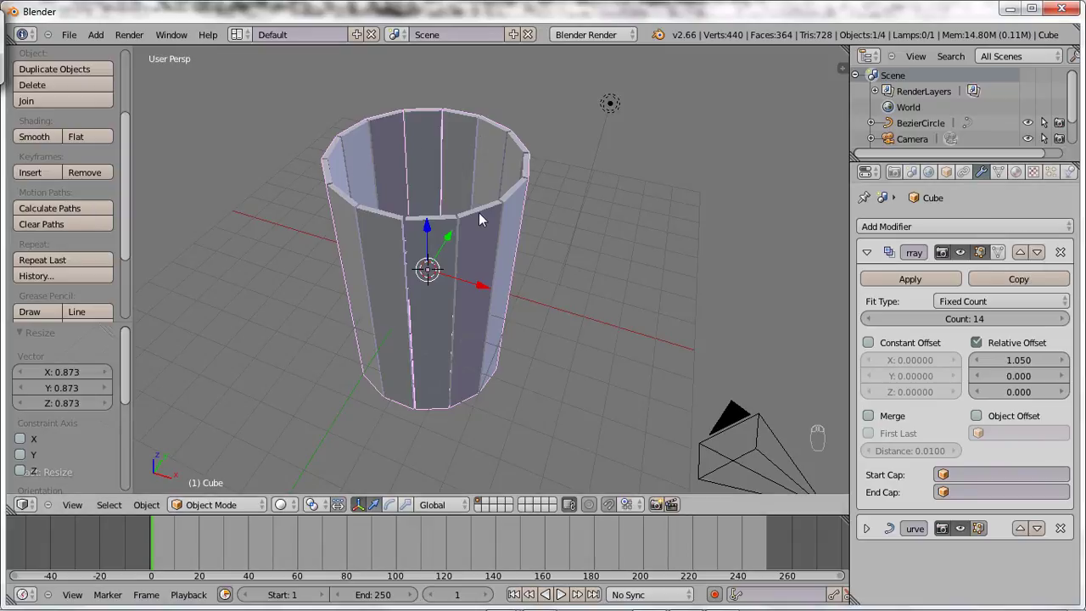
key("Tab")
key("Tab")
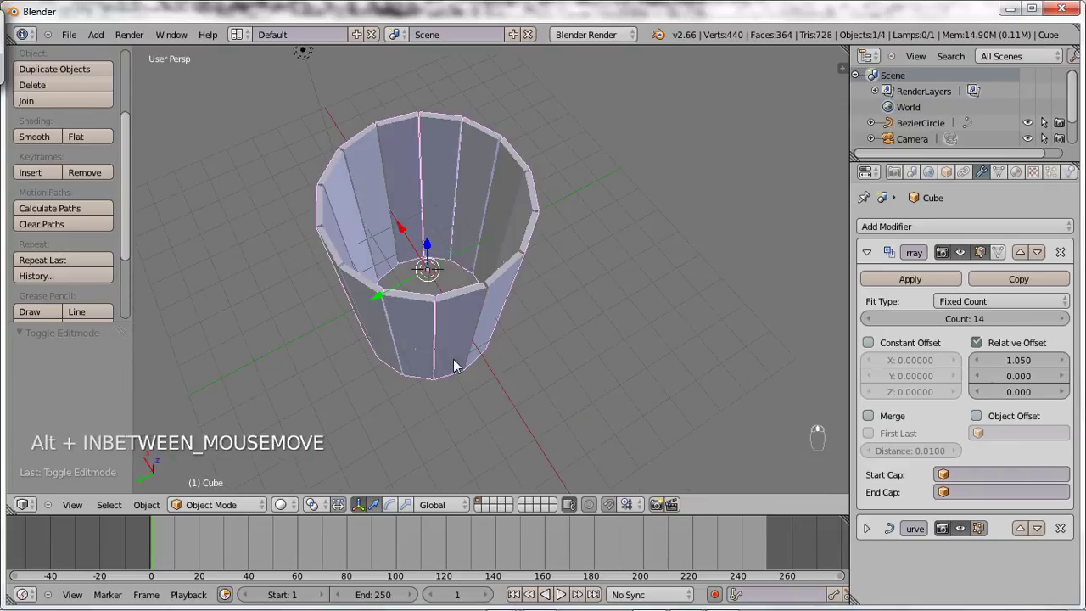
middle_click(457, 267)
key("KP_1")
key("KP_5")
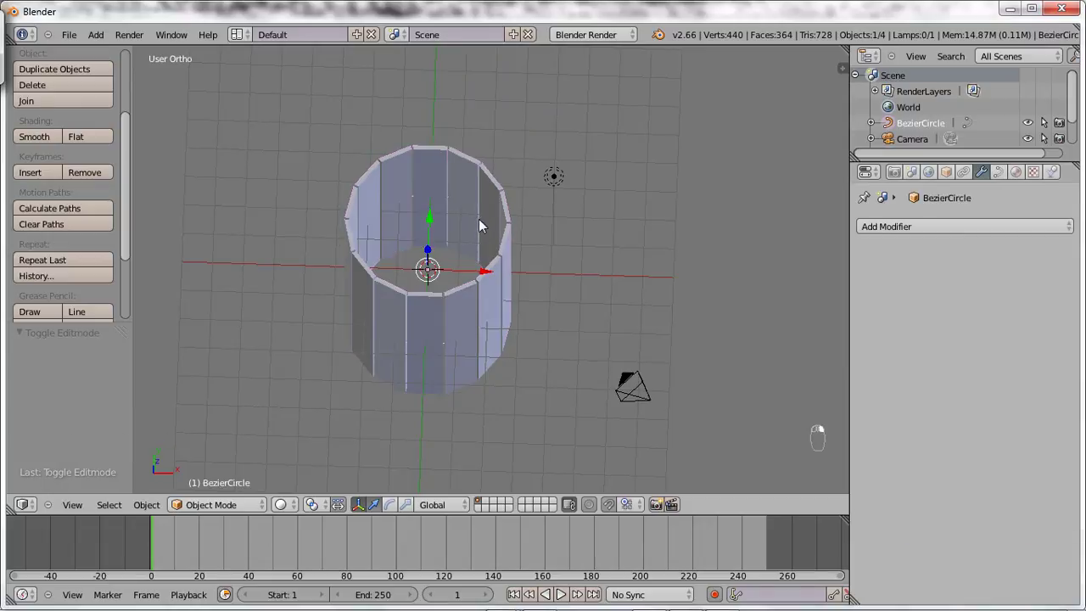
key("s")
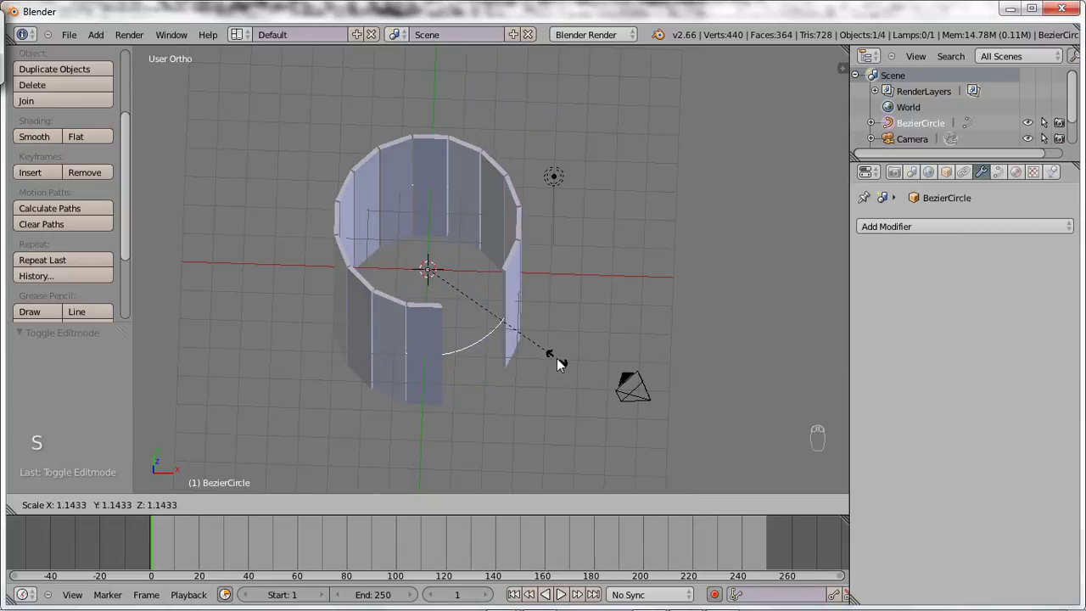
Step: Set the plank Array back to Fit Curve and add spacing between the planks
right_click(624, 255)
left_click(911, 234)
left_click_drag(978, 312, 965, 258)
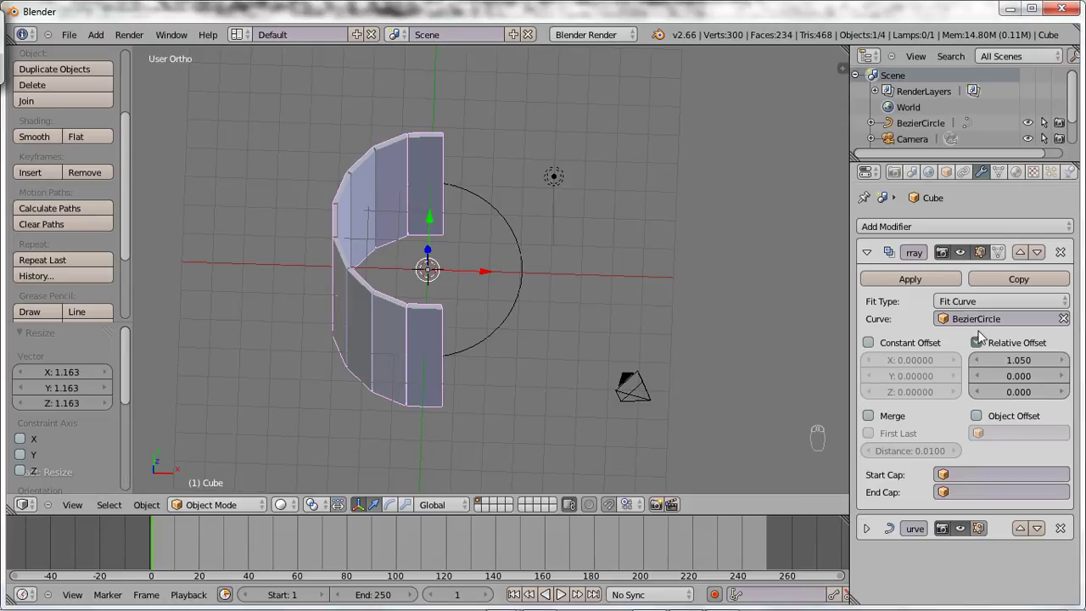
left_click_drag(1029, 362, 1035, 365)
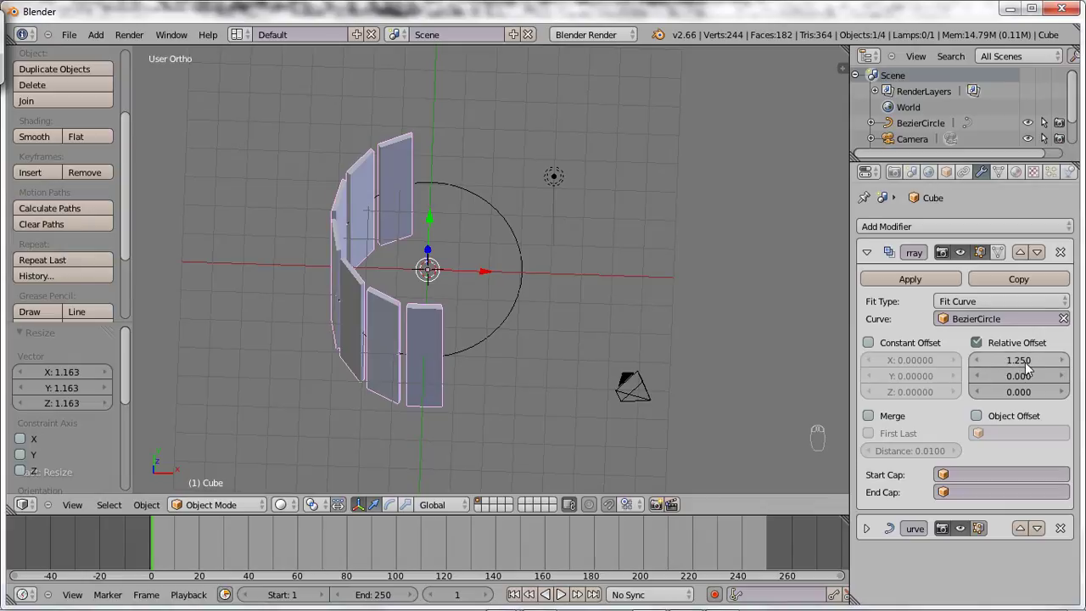
Step: Pick BezierCircle as the curve object and reorder the Curve and Array modifiers
left_click_drag(983, 422, 990, 462)
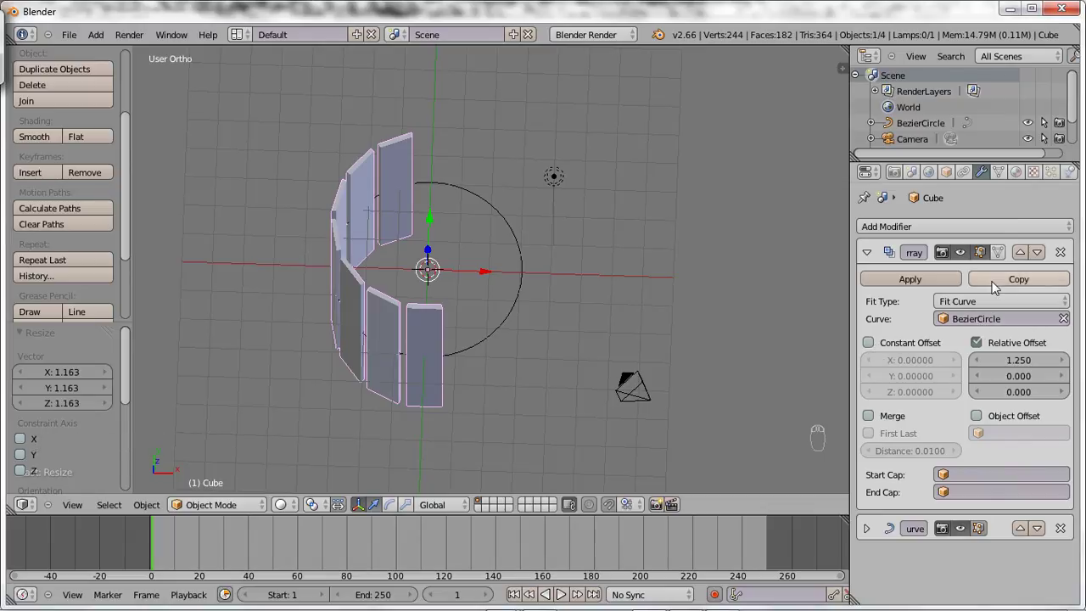
left_click(905, 249)
left_click(740, 268)
left_click_drag(981, 340, 954, 290)
left_click(954, 289)
left_click_drag(952, 352, 966, 299)
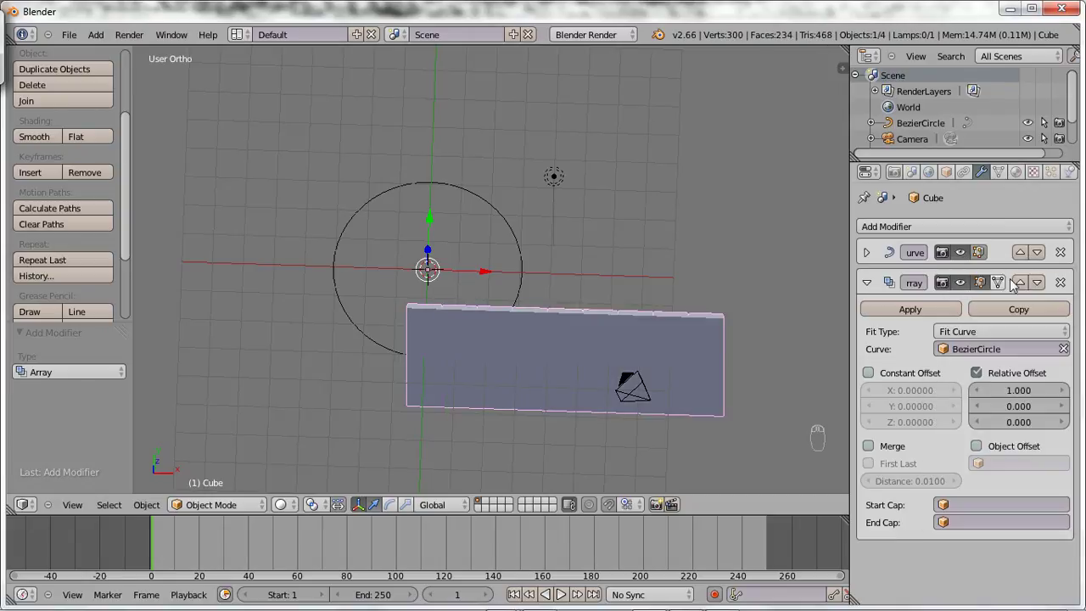
Step: Switch the Array to Fixed Count of 17 planks, closing the ring into a barrel wall
left_click(1022, 288)
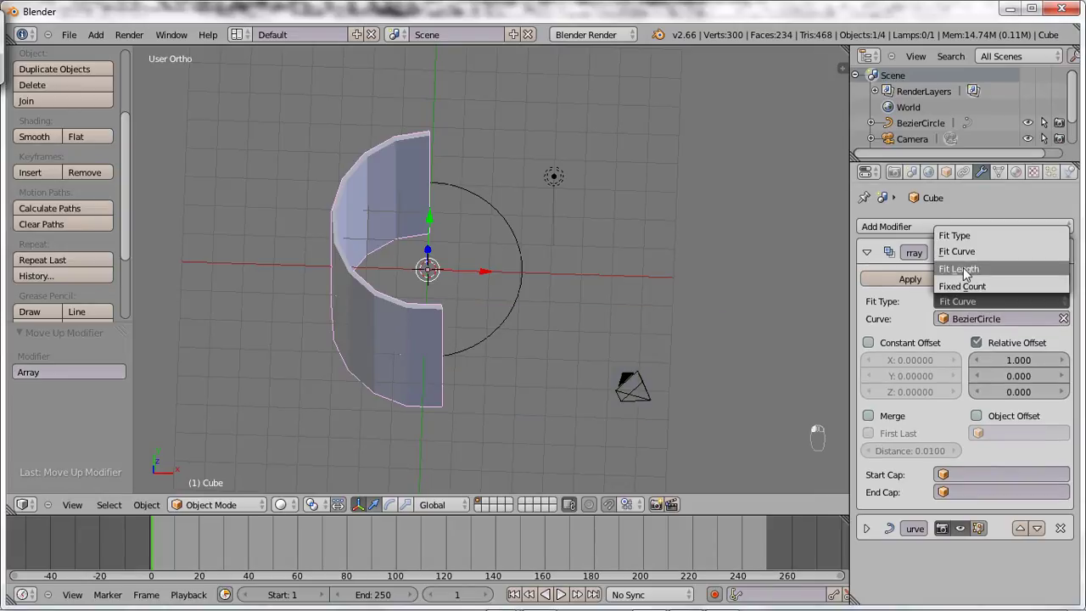
left_click_drag(979, 307, 950, 324)
left_click_drag(965, 327, 963, 325)
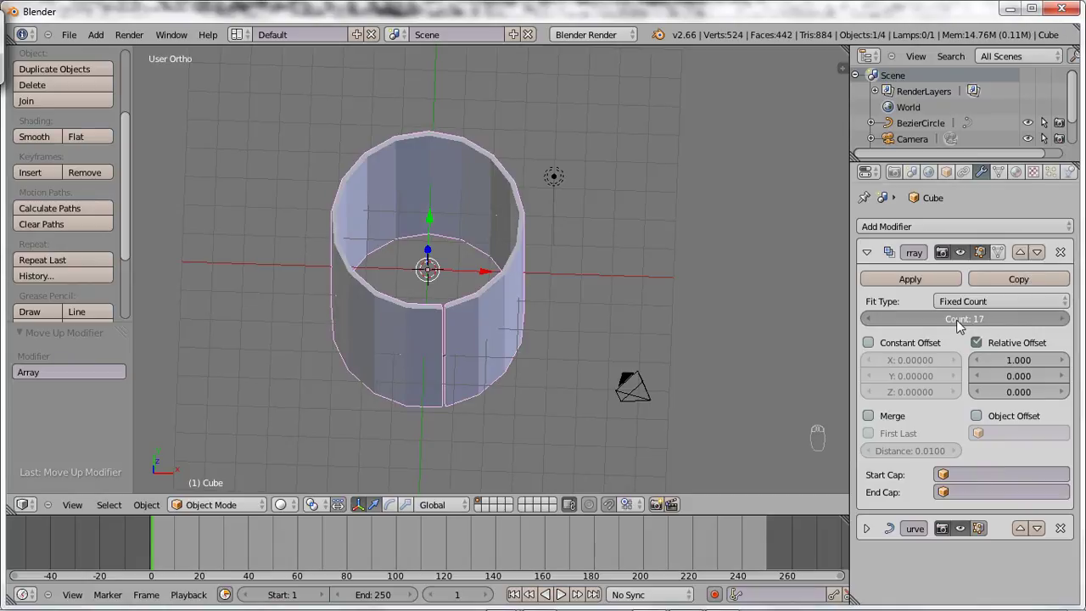
left_click_drag(1035, 367, 1013, 361)
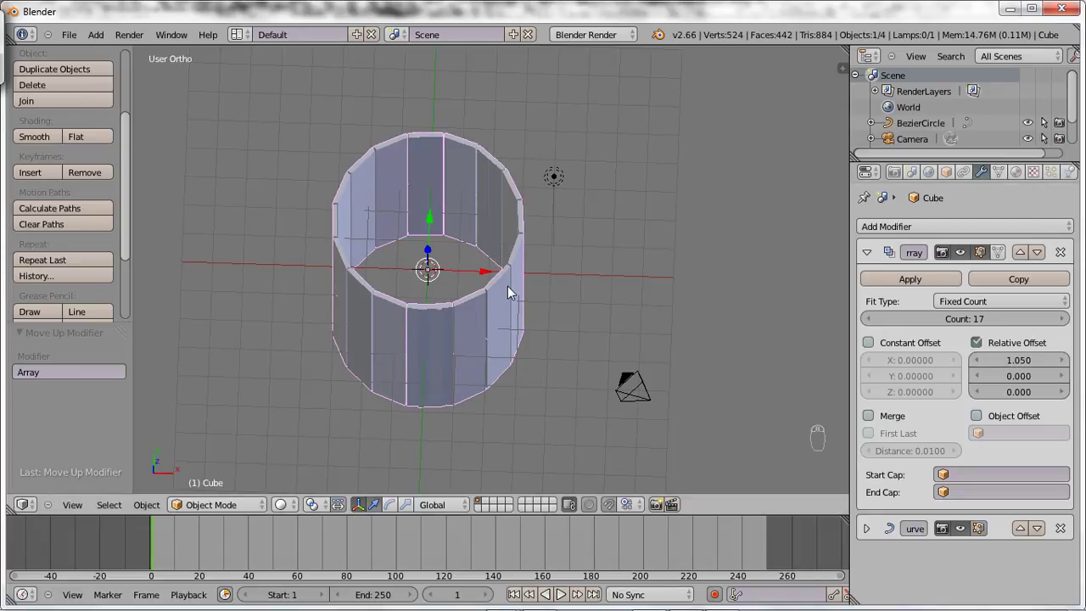
Step: Inspect the closed plank ring from front, side and above, ending in front orthographic view
key("KP_1")
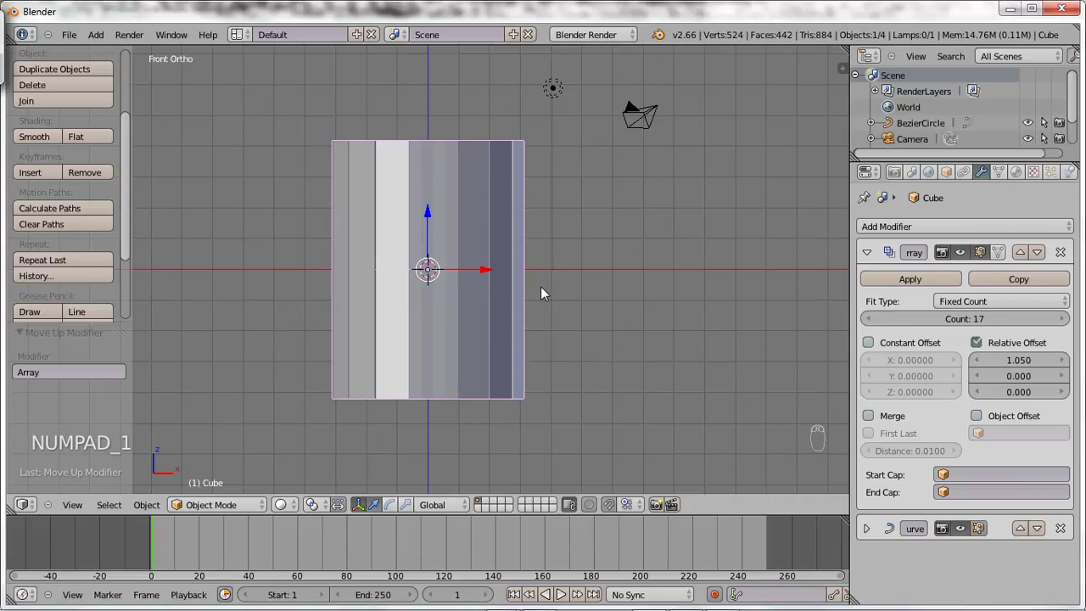
key("z")
key("z")
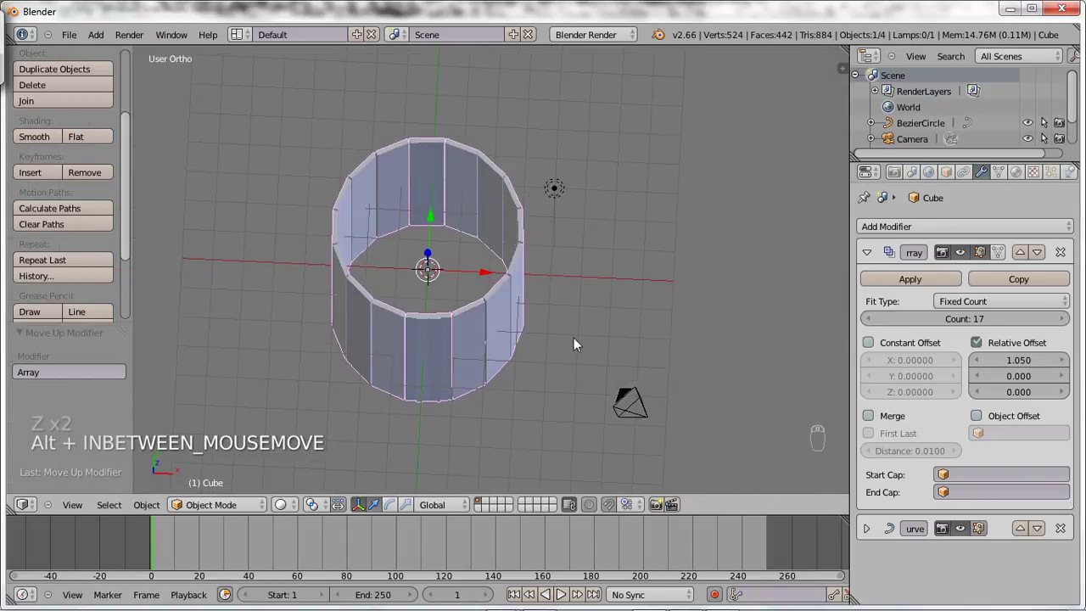
key("s")
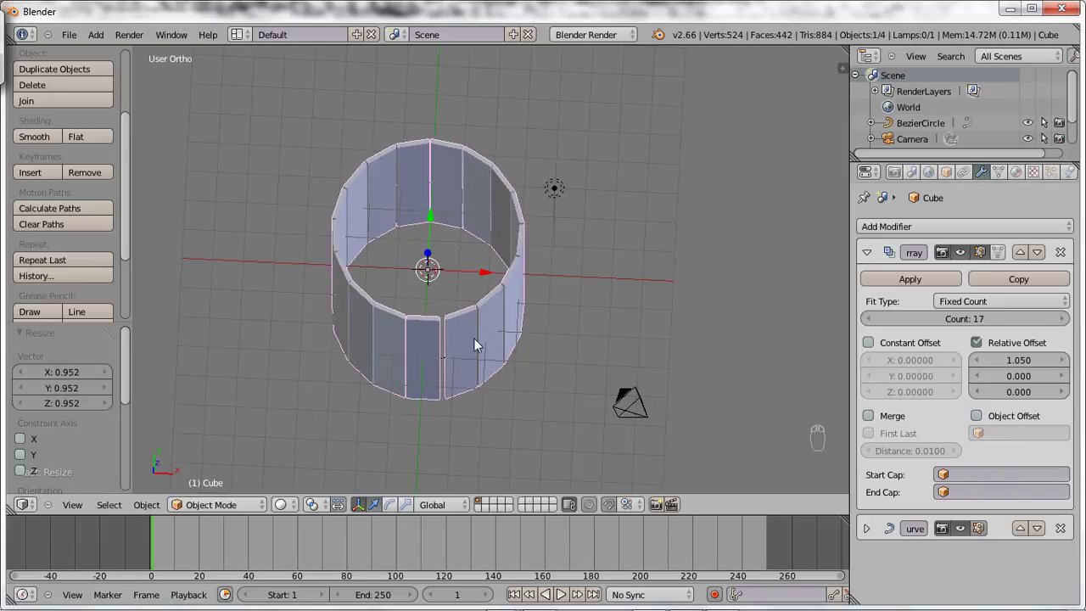
left_click_drag(460, 358, 475, 425)
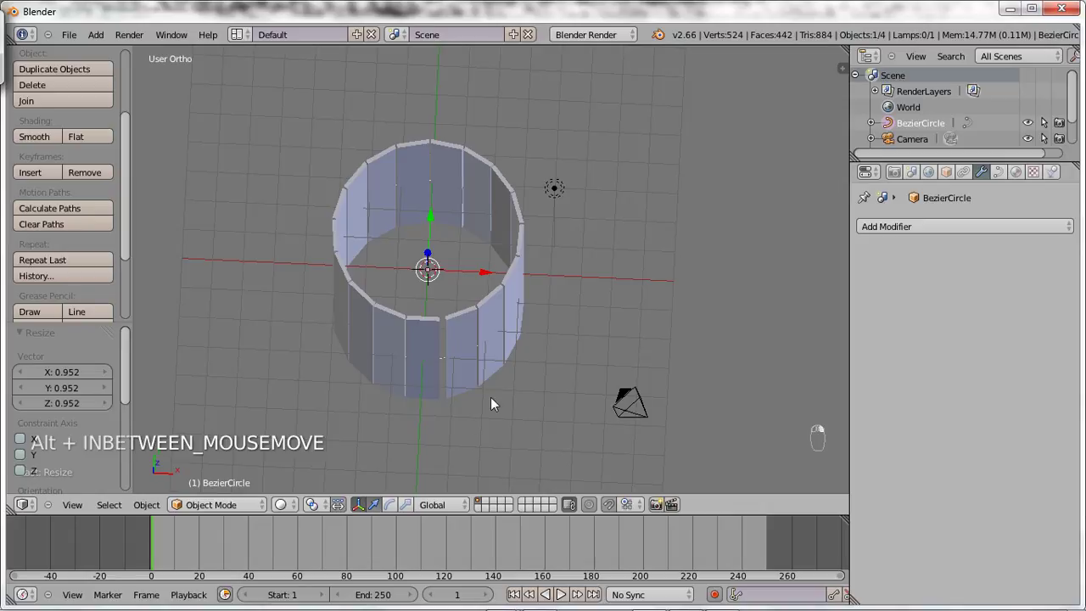
key("KP_1")
key("Tab")
key("Tab")
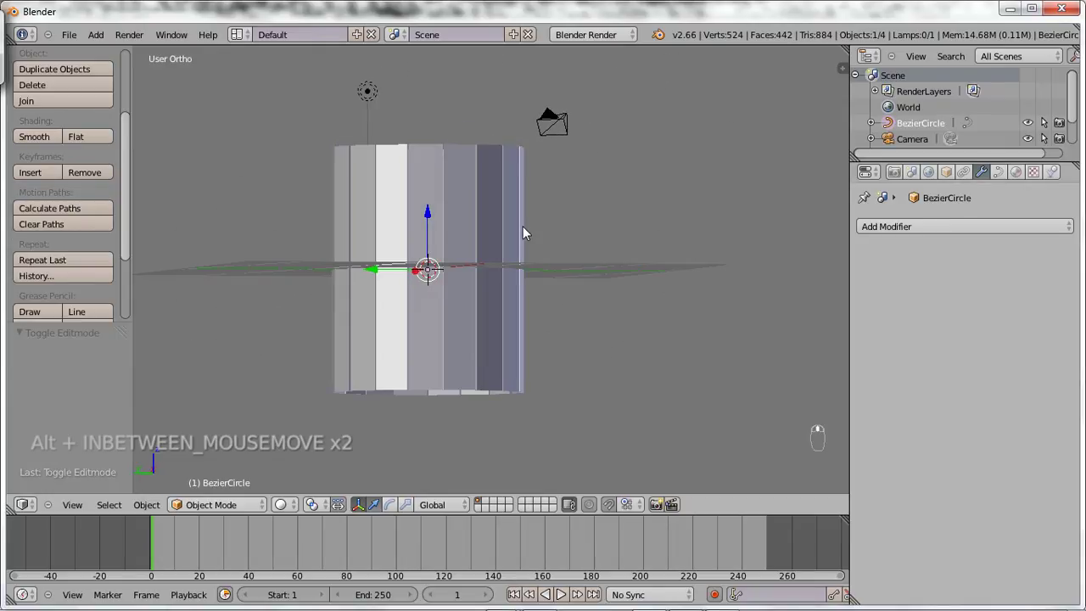
key("KP_1")
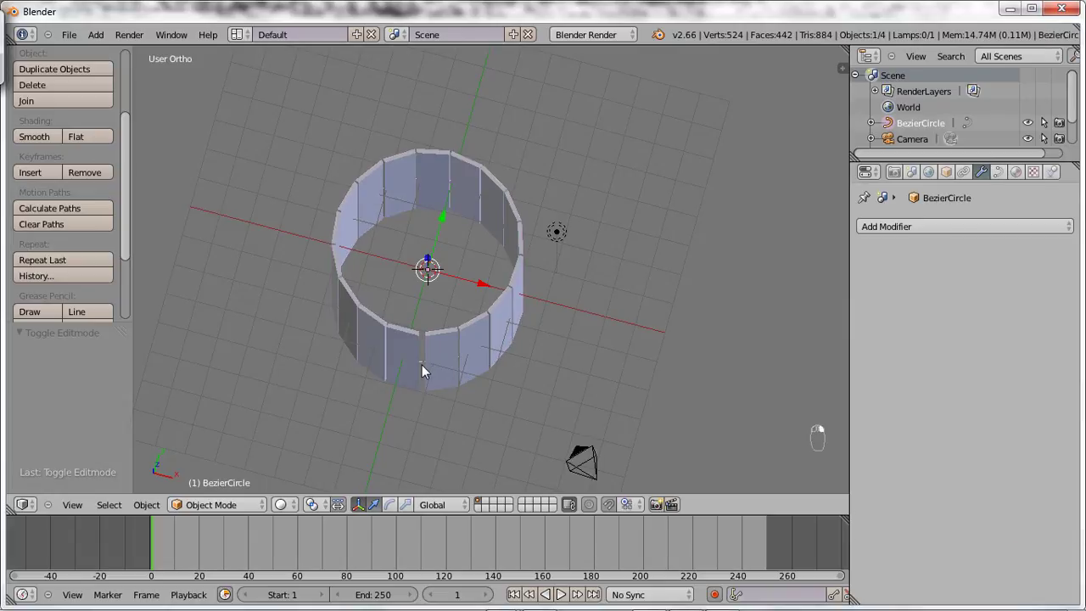
key("s")
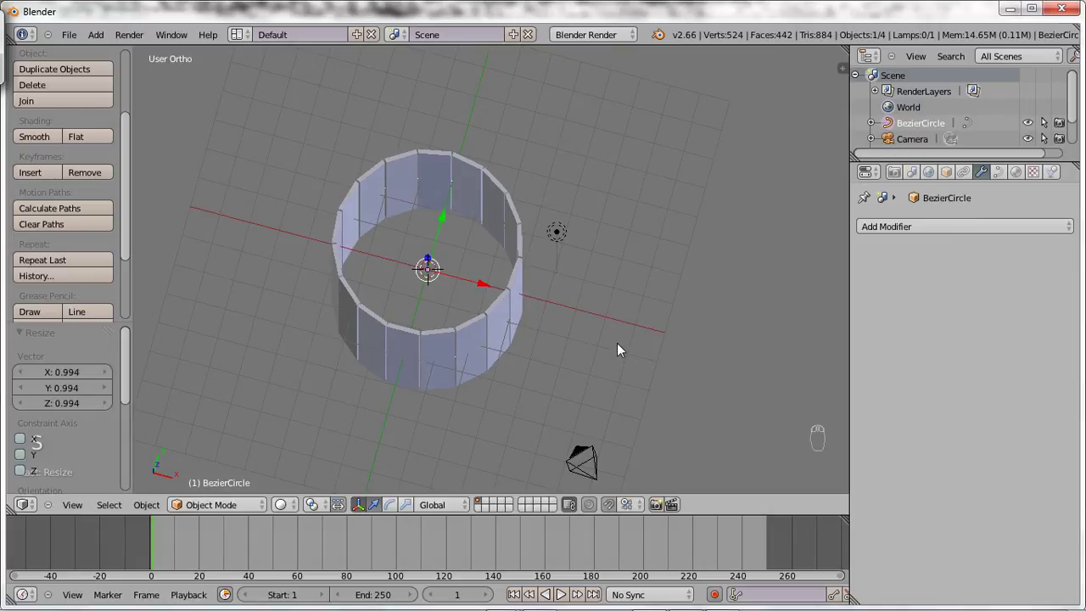
key("KP_1")
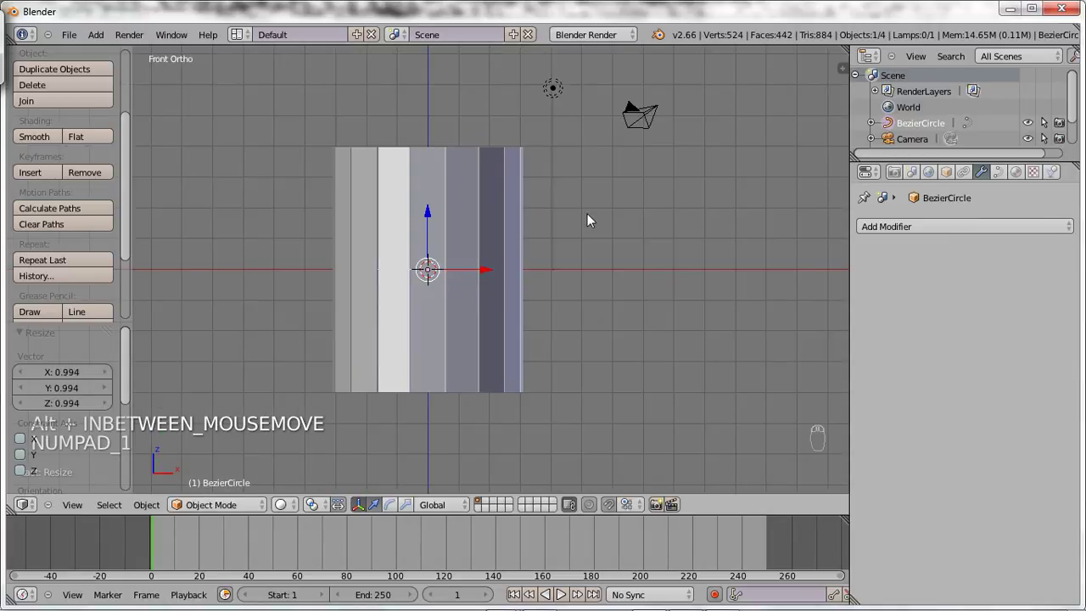
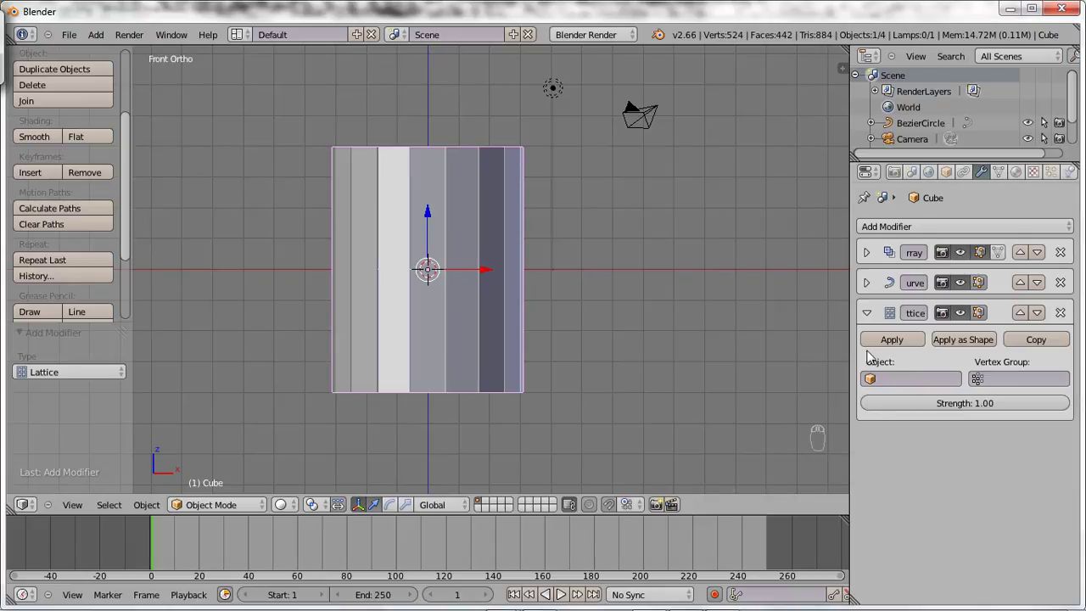
Step: Add a lattice object and scale it in wireframe view into a box enclosing the plank ring
left_click_drag(109, 37, 420, 167)
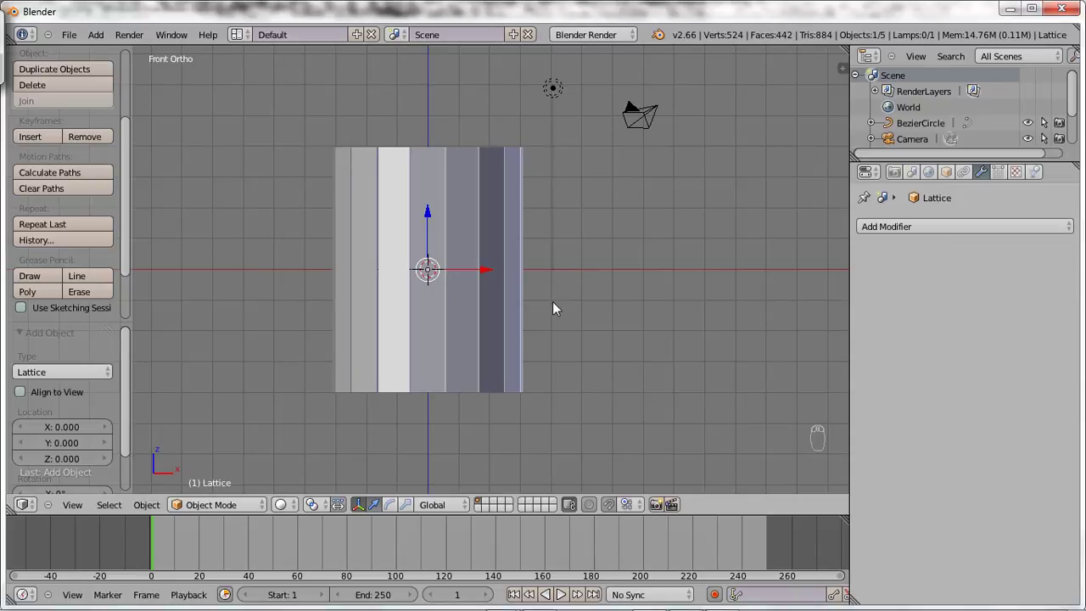
key("z")
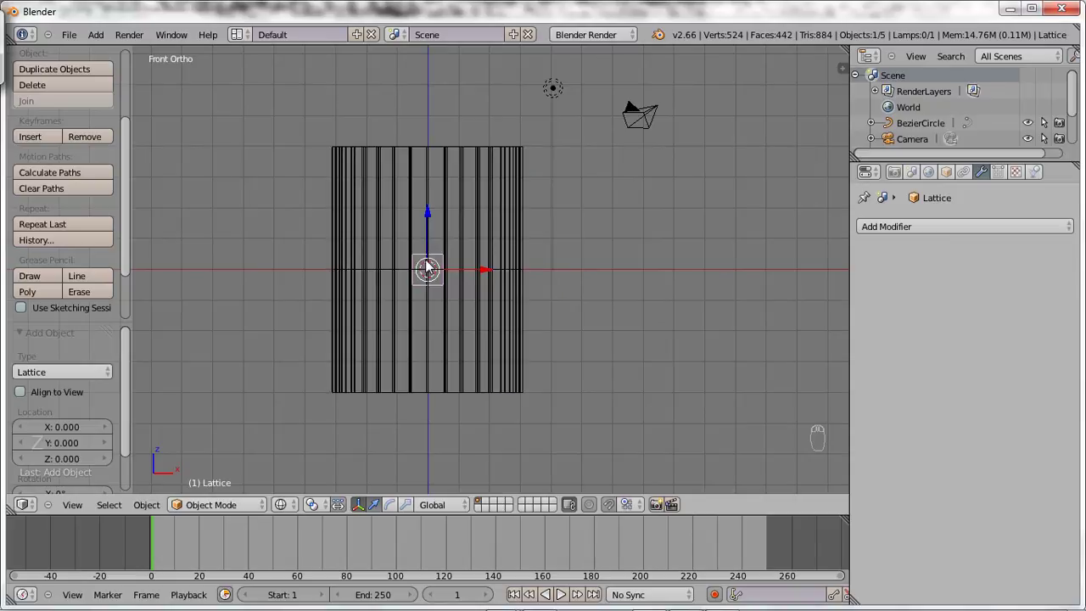
left_click_drag(513, 333, 555, 328)
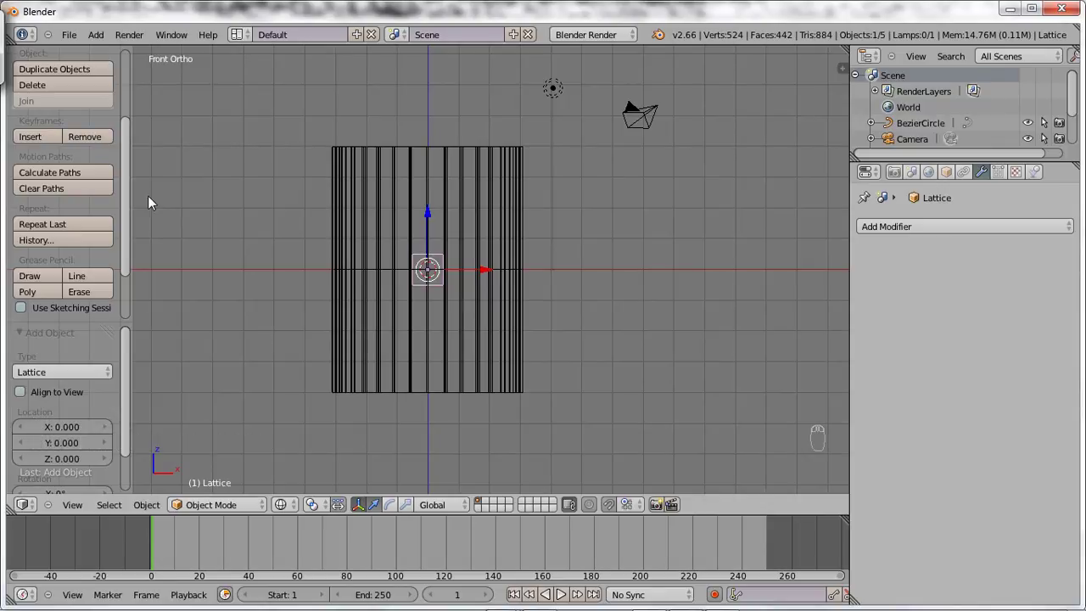
key("t")
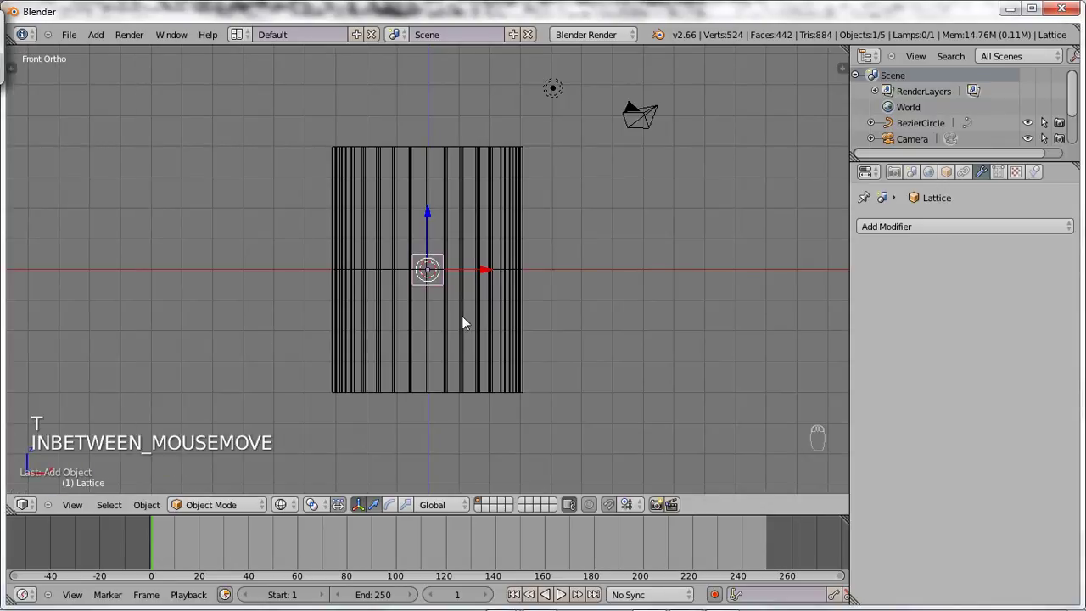
key("s")
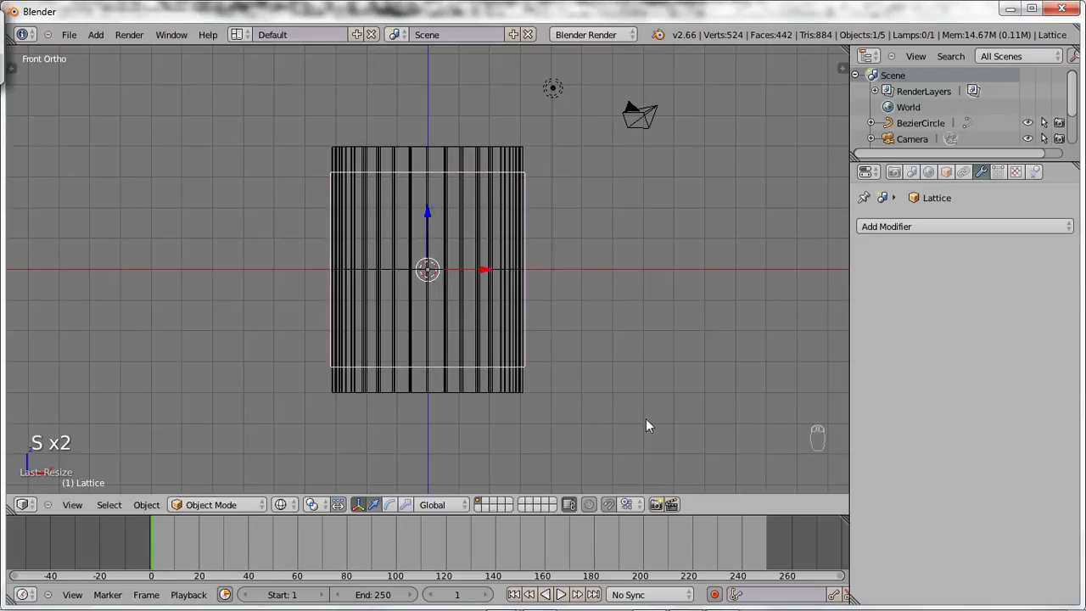
key("s")
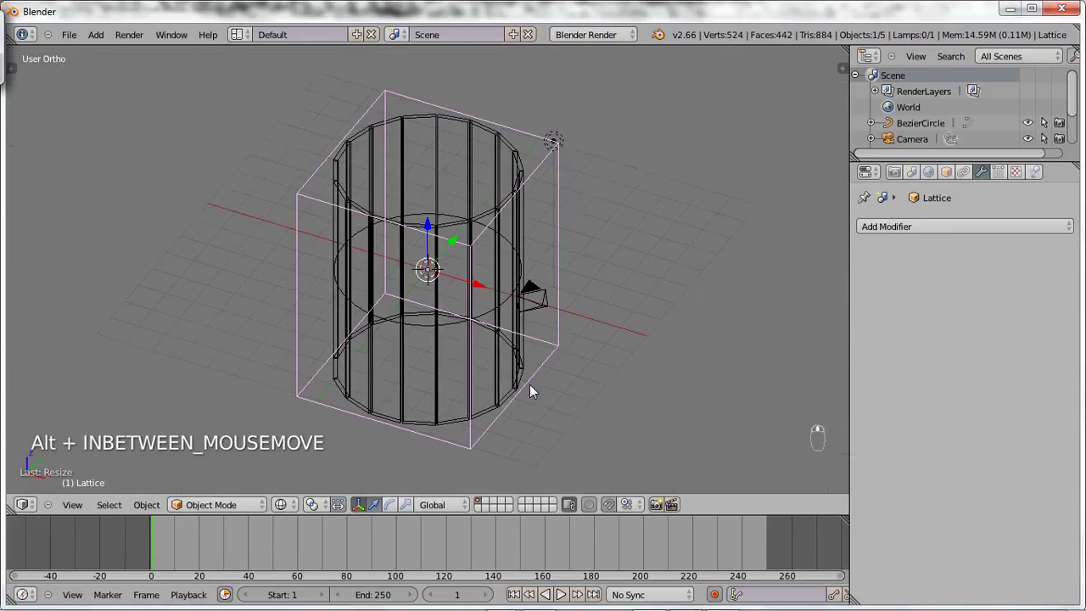
Step: Set the lattice's W resolution to 3 and scale its middle ring of points outward into a bulge
key("KP_1")
left_click(538, 353)
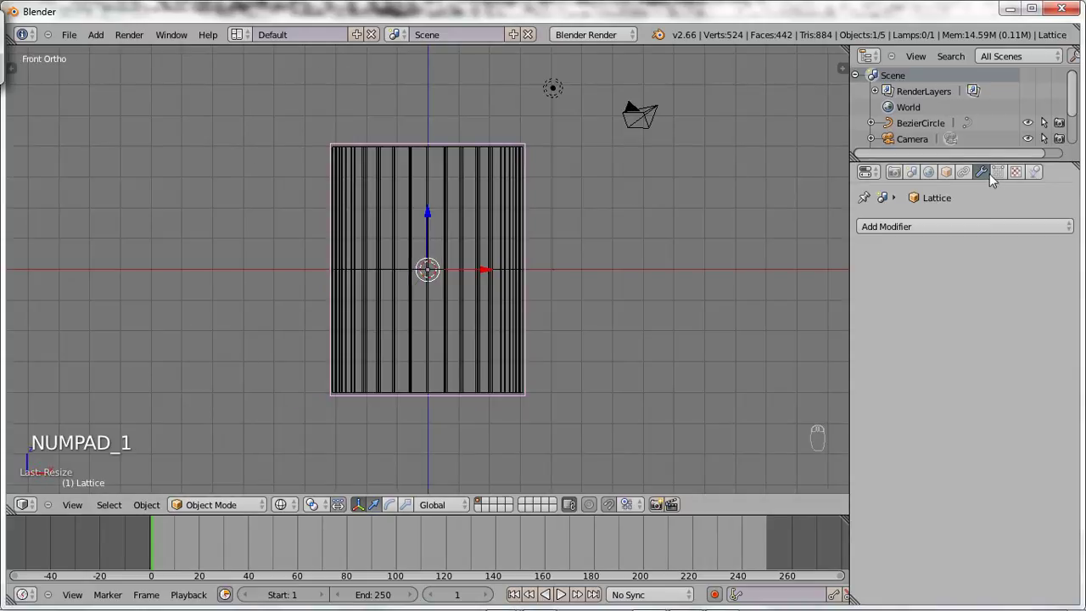
left_click(1005, 178)
left_click_drag(948, 304, 923, 302)
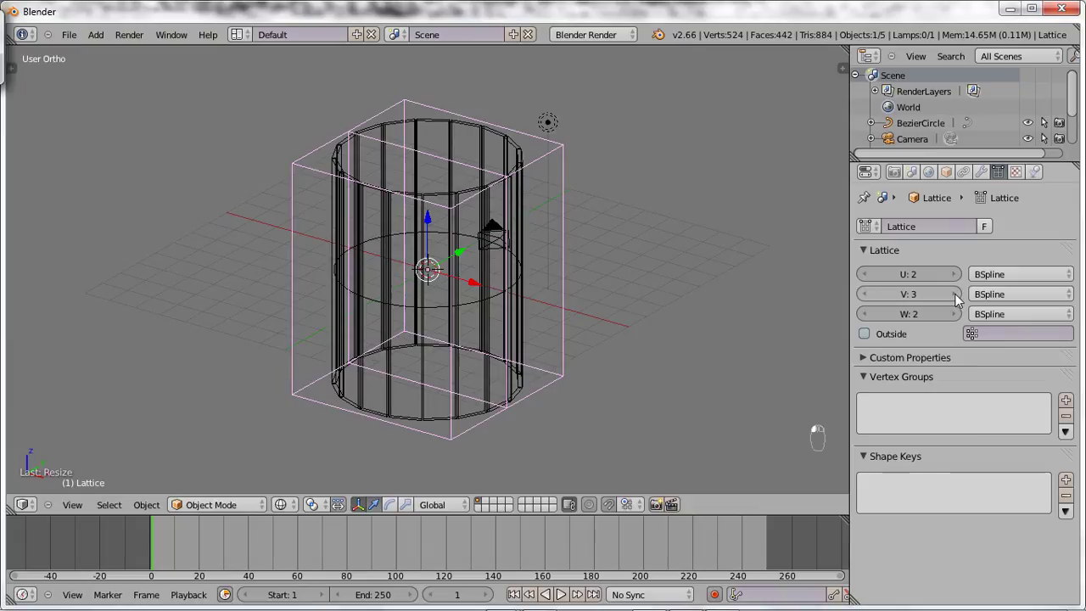
left_click_drag(961, 316, 517, 262)
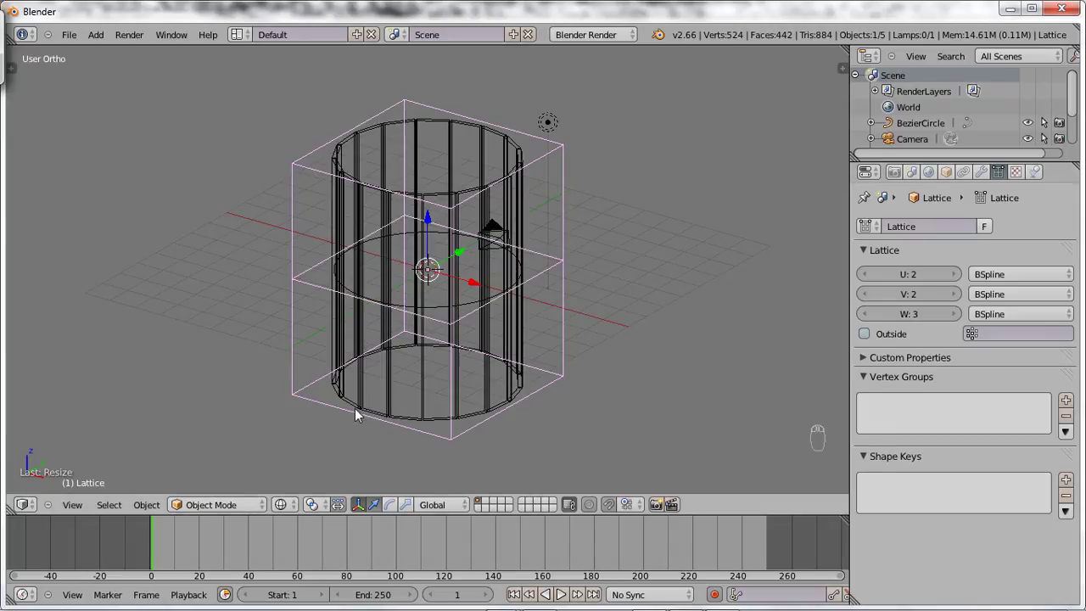
key("Tab")
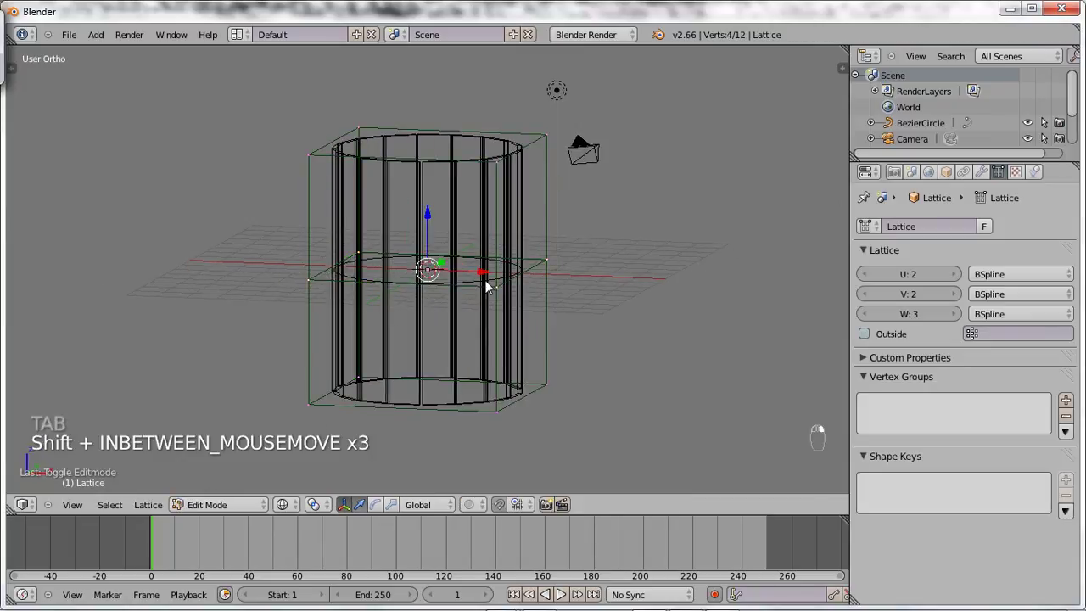
key("s")
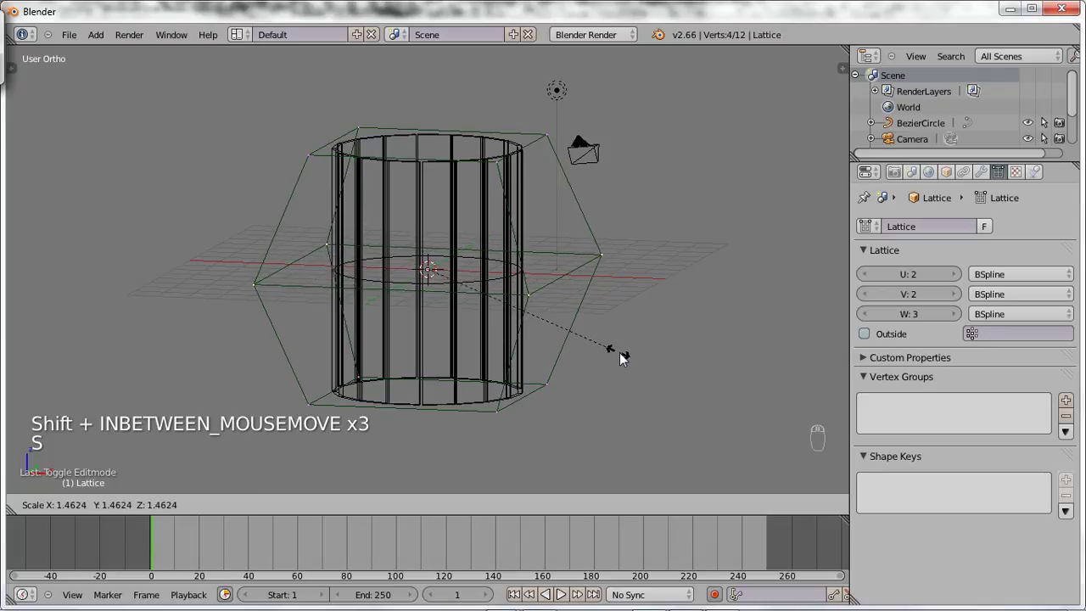
Step: Assign the Lattice object in the planks' Lattice modifier so the ring bulges, checked from the front
key("Tab")
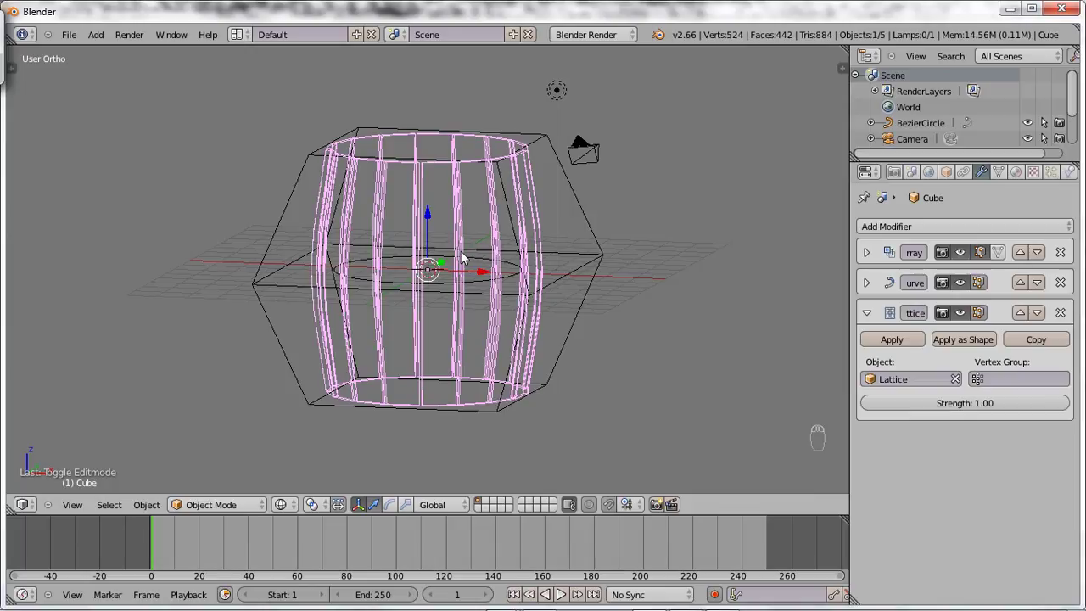
key("Tab")
key("Tab")
key("Tab")
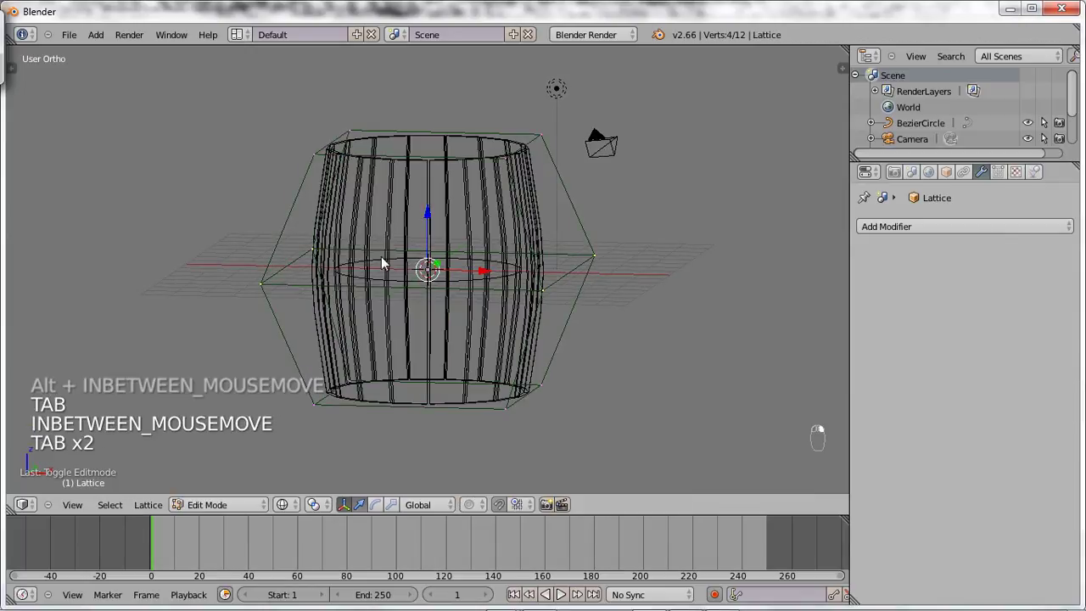
key("s")
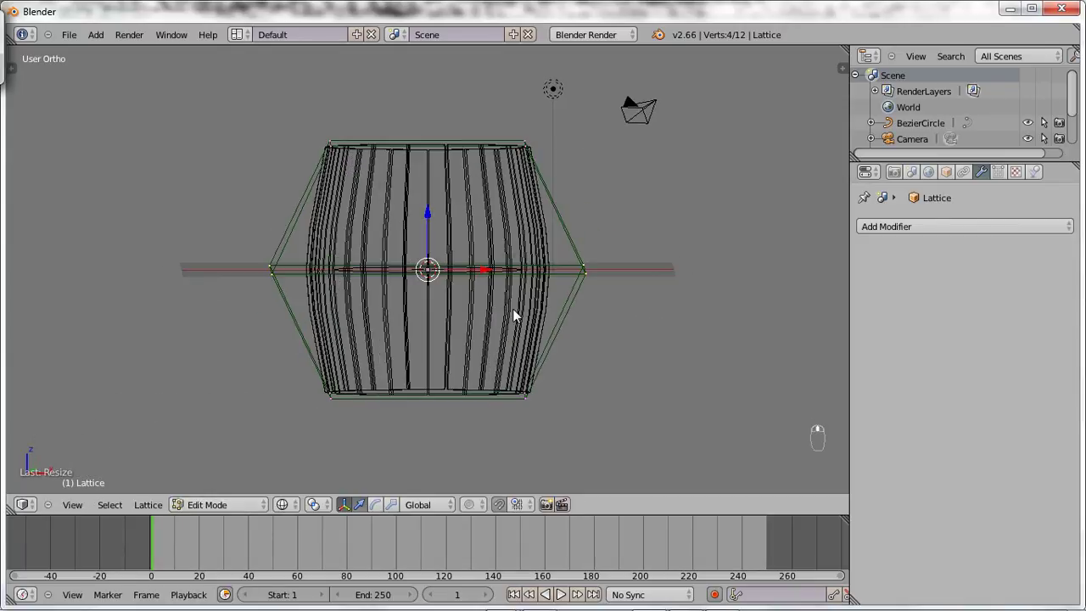
key("KP_1")
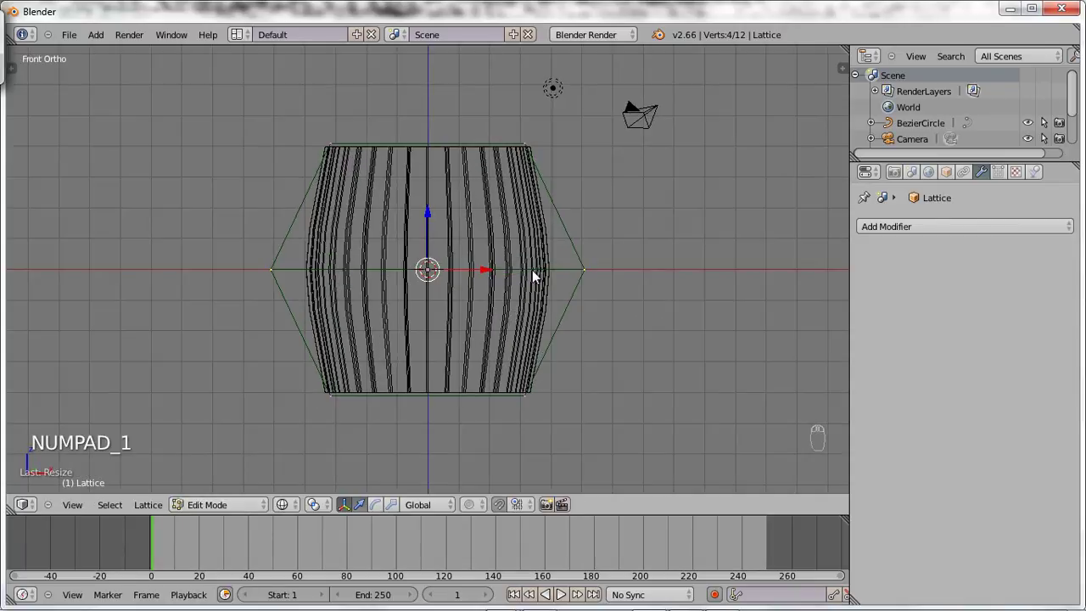
key("Tab")
left_click_drag(483, 210, 488, 206)
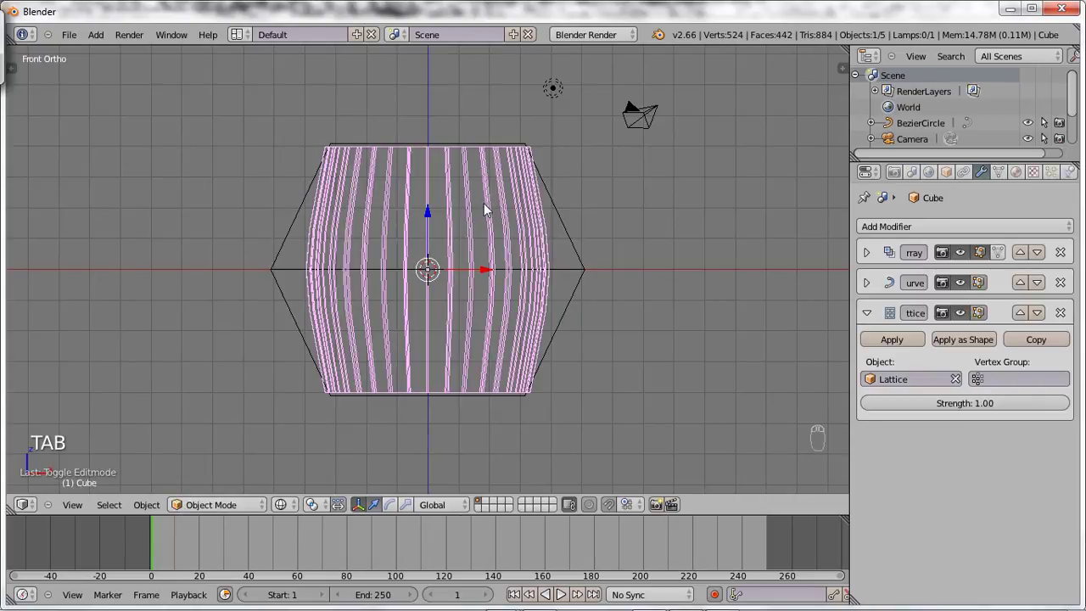
left_click_drag(434, 221, 481, 70)
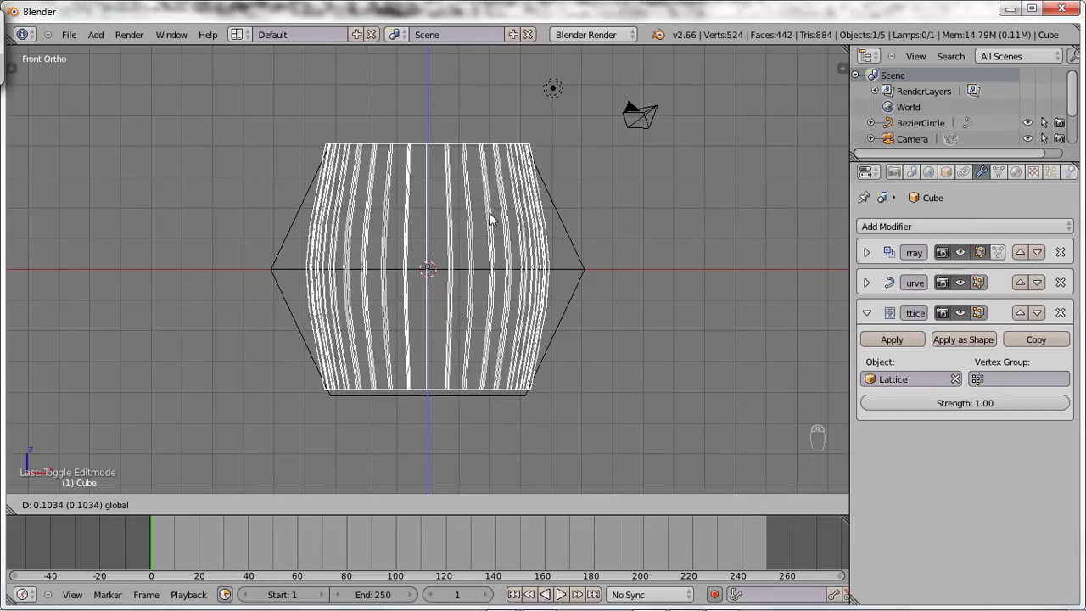
key("ctrl+z")
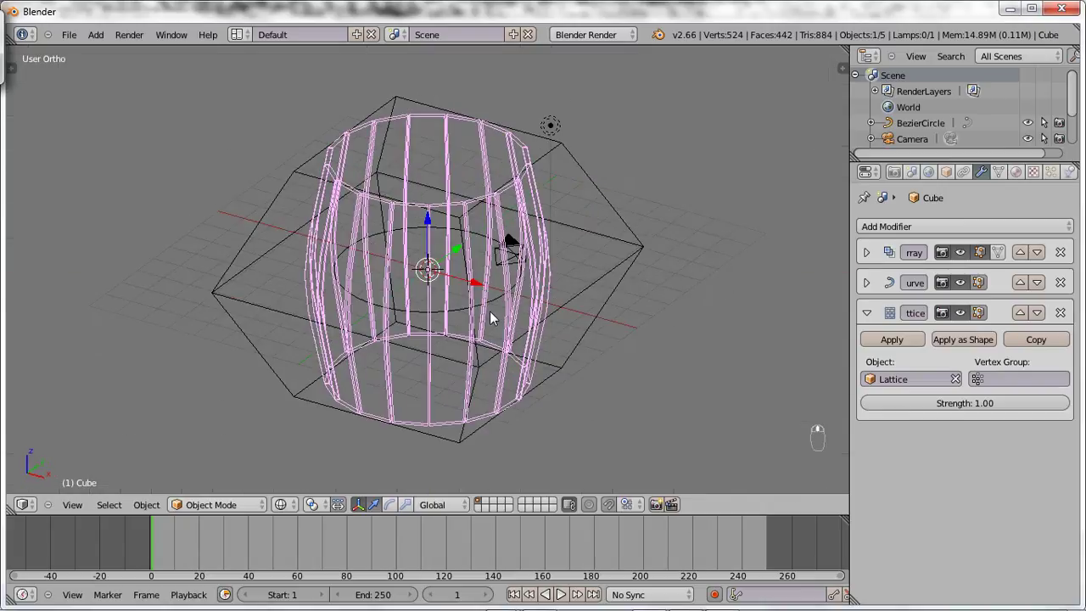
Step: View the plank ring from the top in solid shading, zoomed in
key("Tab")
key("Tab")
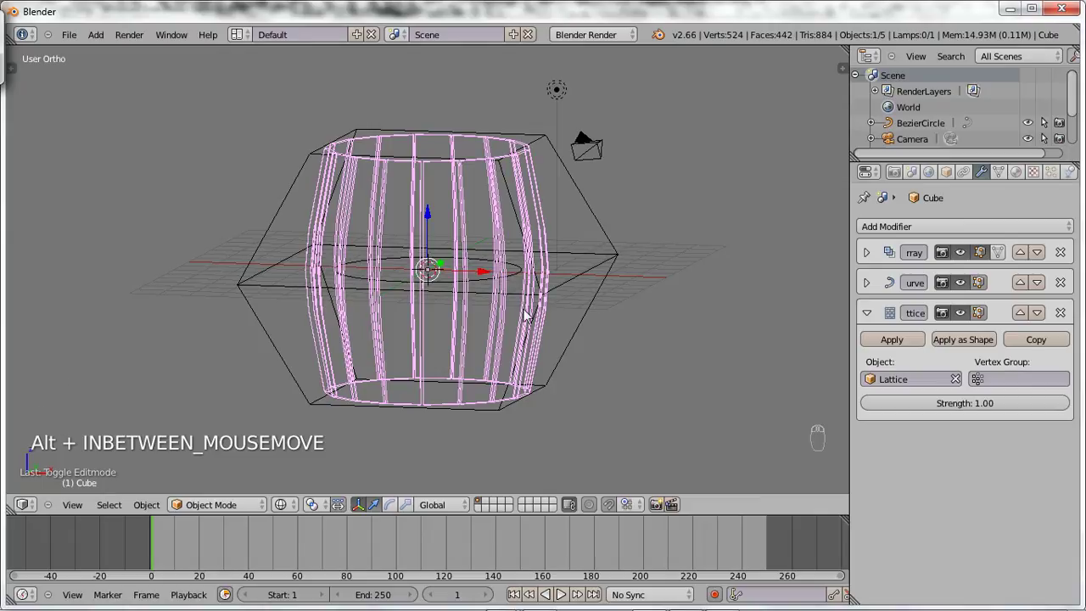
key("z")
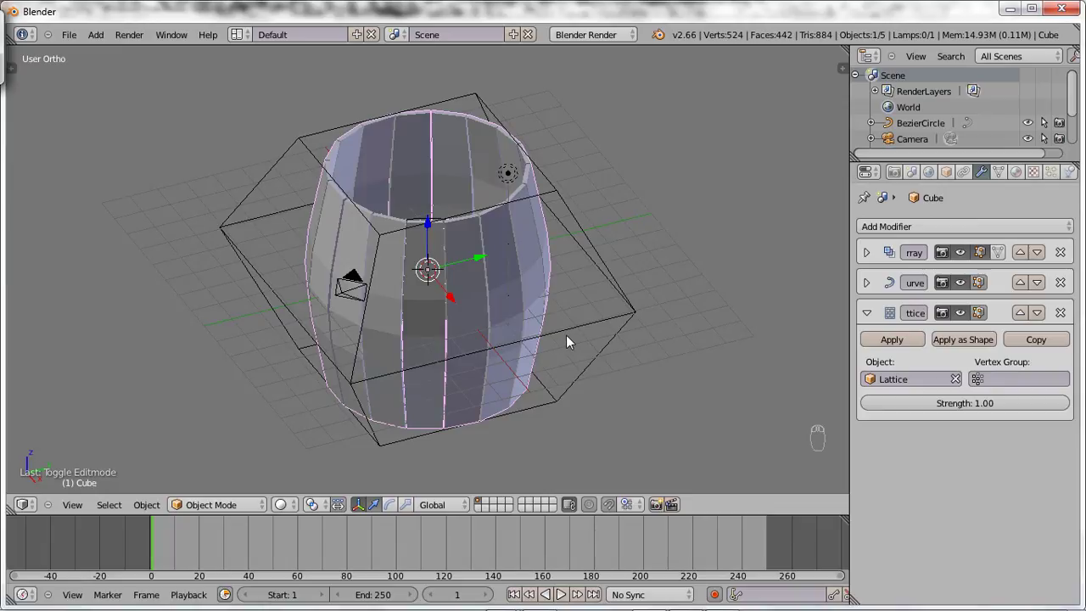
key("KP_7")
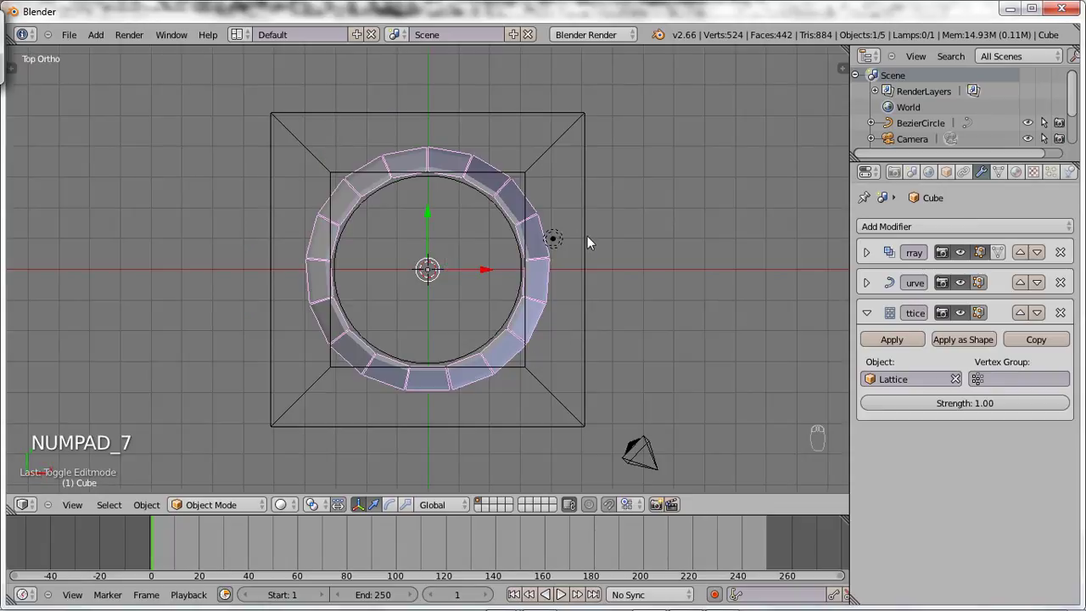
left_click_drag(896, 324, 462, 215)
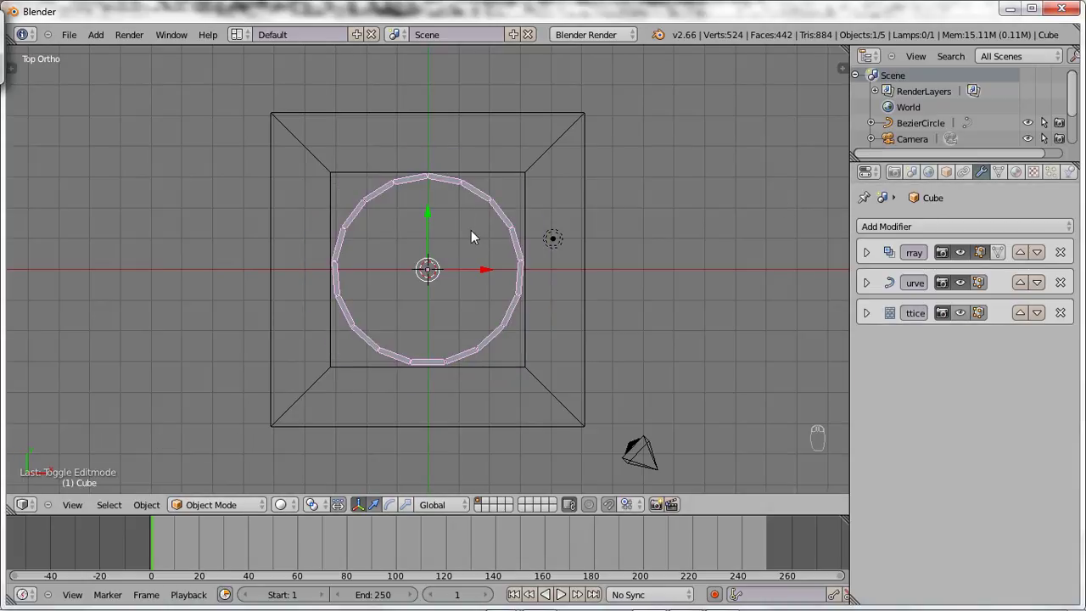
middle_click(465, 211)
left_click_drag(453, 168, 483, 263)
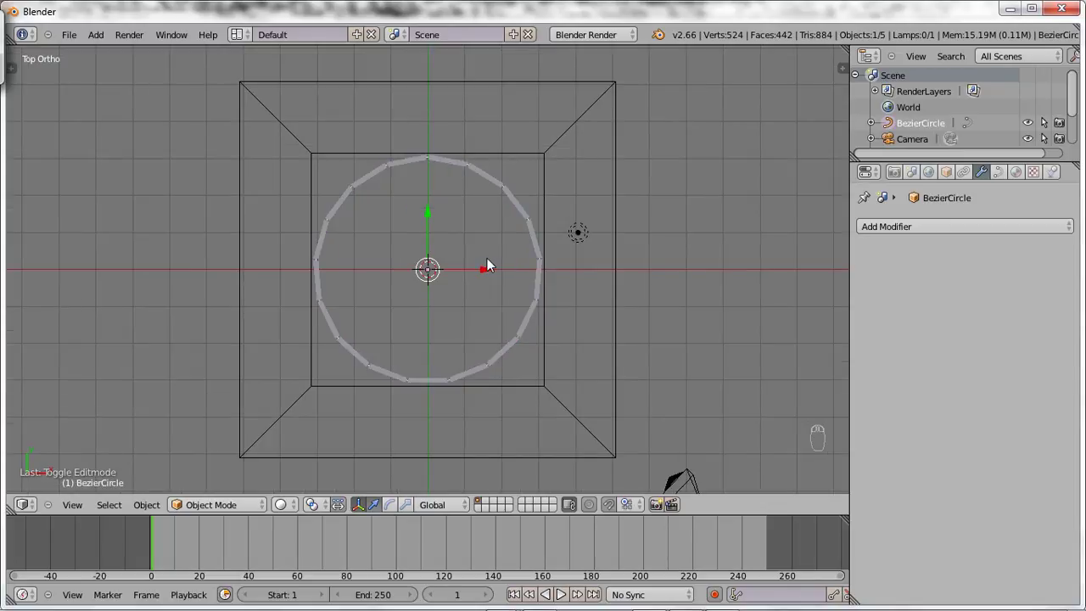
left_click_drag(454, 165, 470, 223)
Step: Raise the plank Array modifier Count to 18 for a fuller ring
key("s")
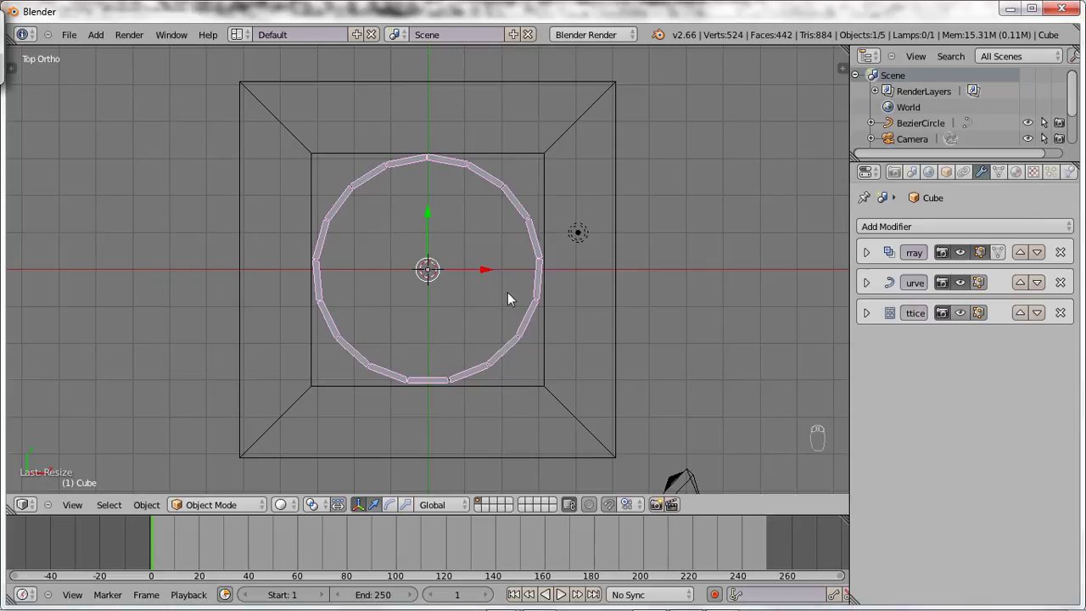
key("s")
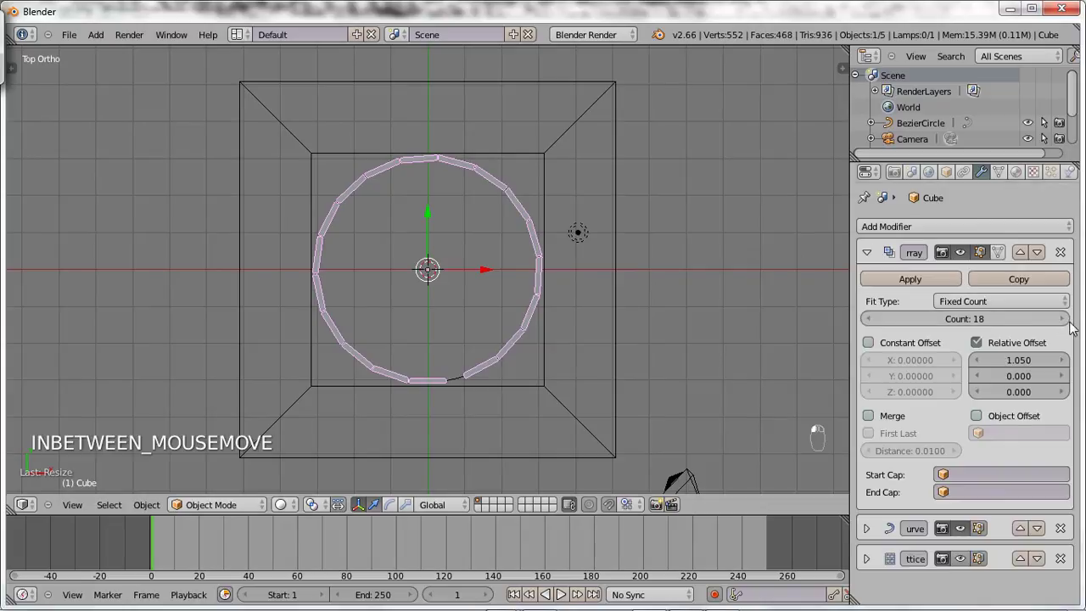
key("s")
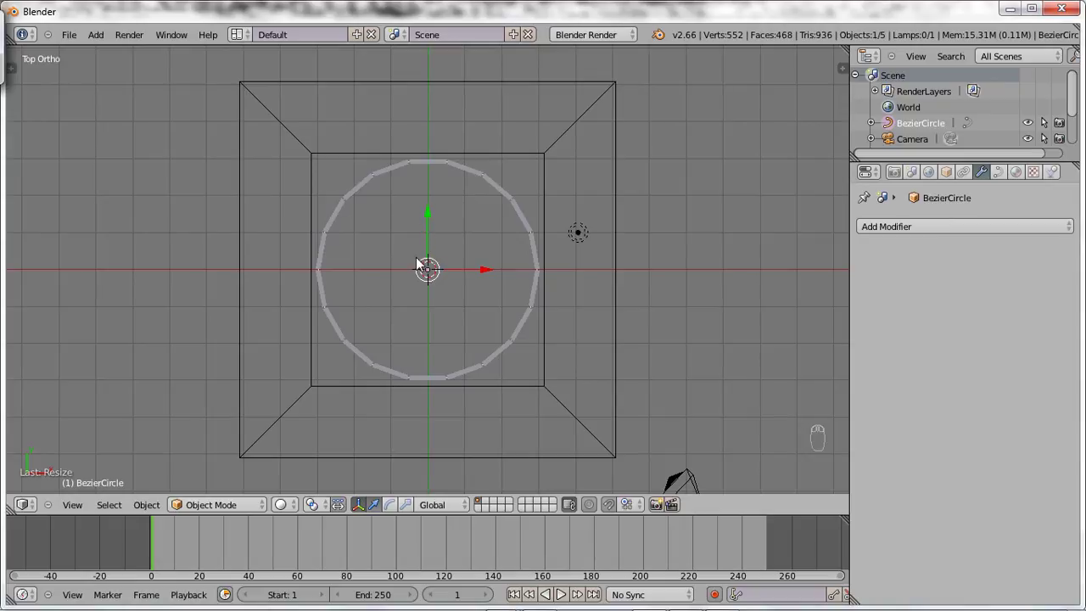
Step: Scale the small circle up to match the barrel's width
left_click_drag(93, 40, 234, 76)
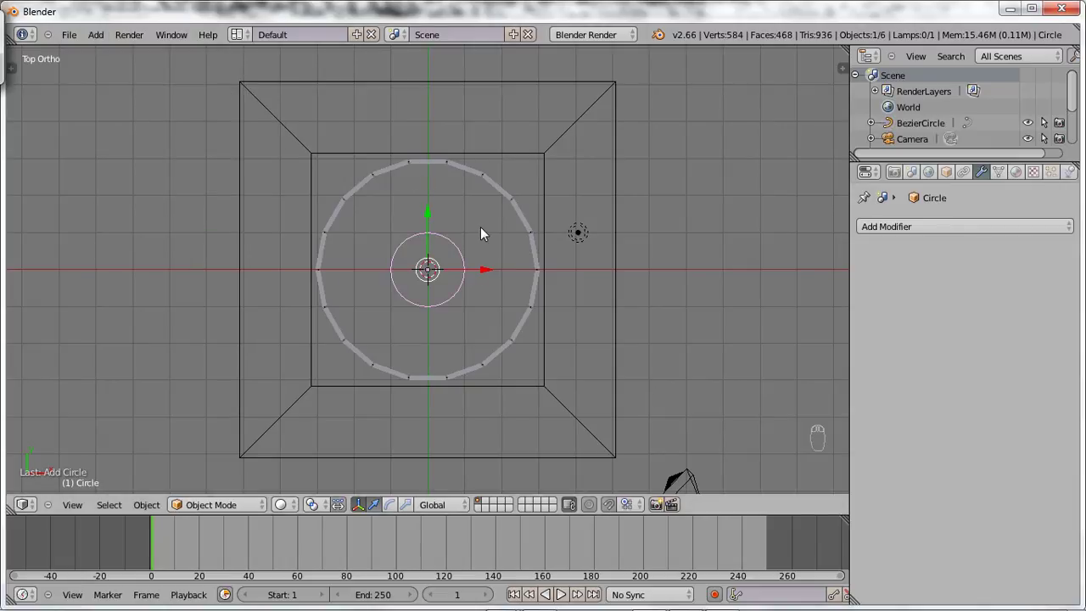
key("s")
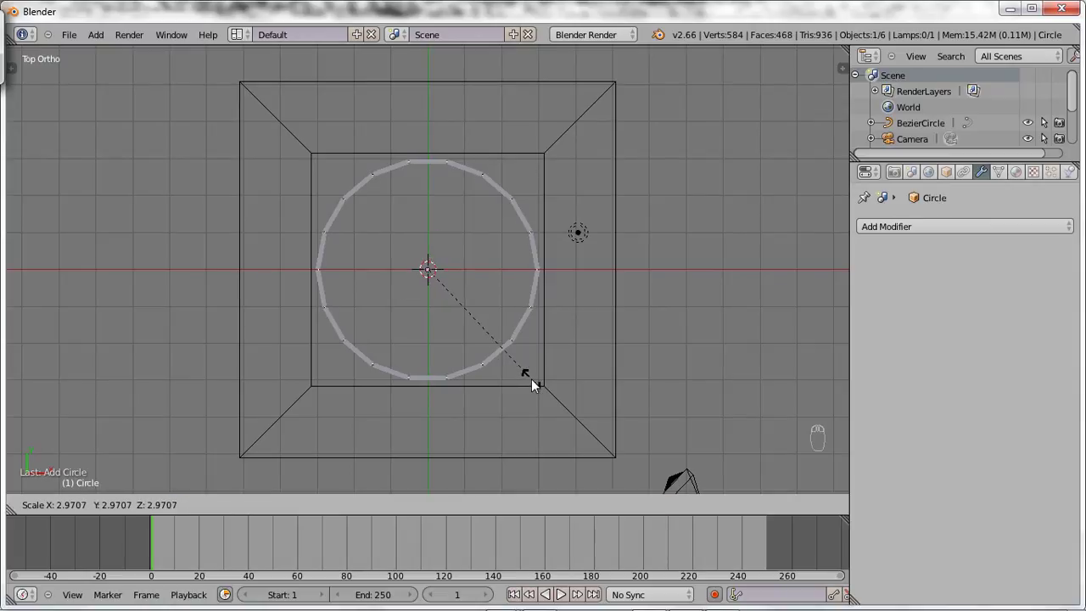
left_click_drag(533, 384, 500, 366)
key("Tab")
key("Tab")
key("Tab")
key("Tab")
key("z")
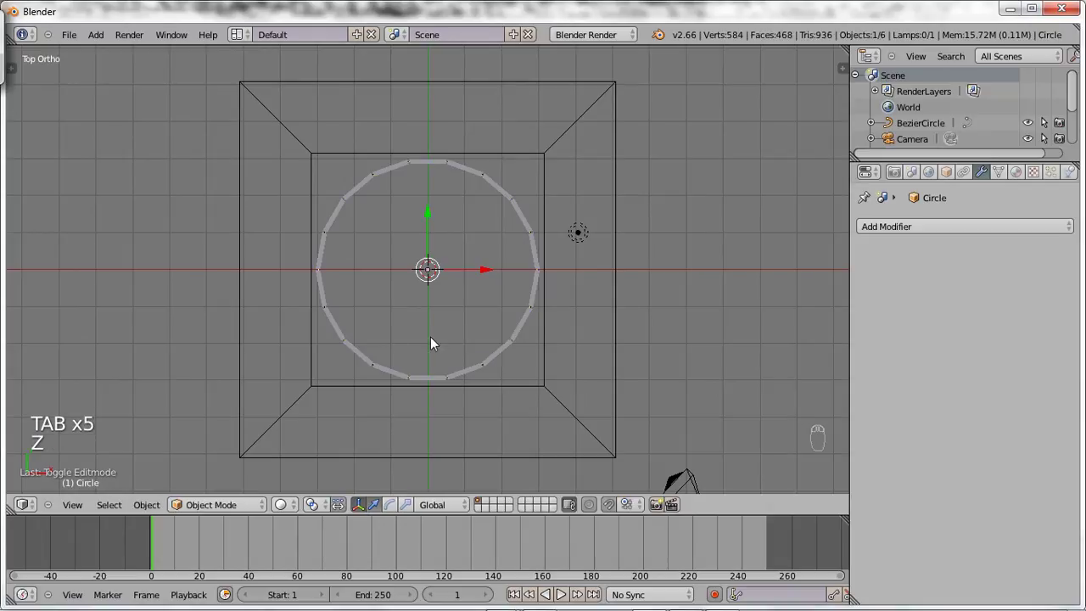
Step: Extrude the circle's vertices into a flat ring, then upward into a hoop band
key("z")
key("Tab")
key("s")
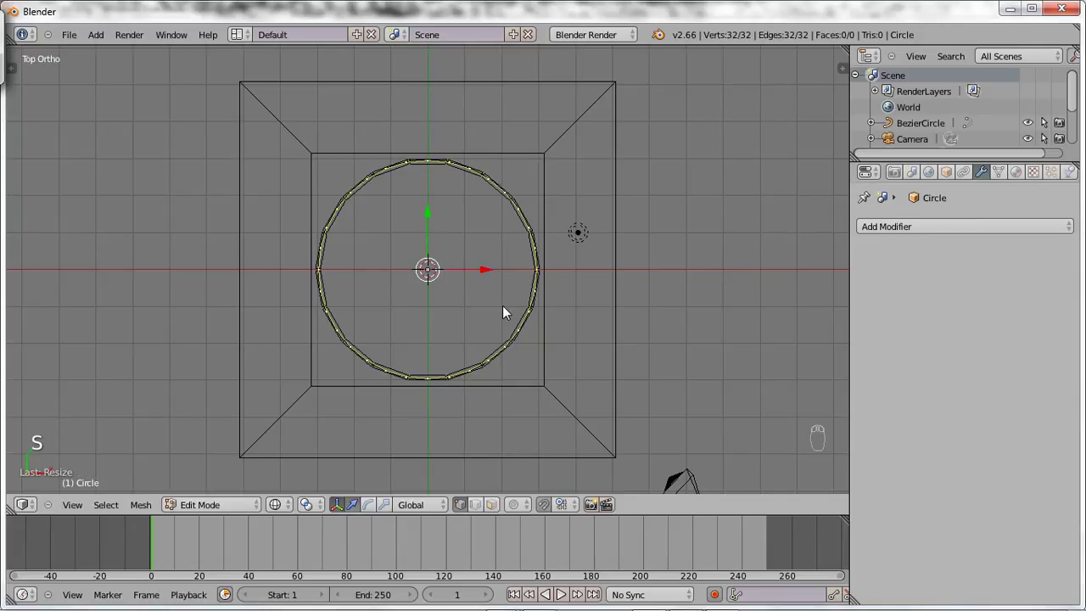
key("e")
key("s")
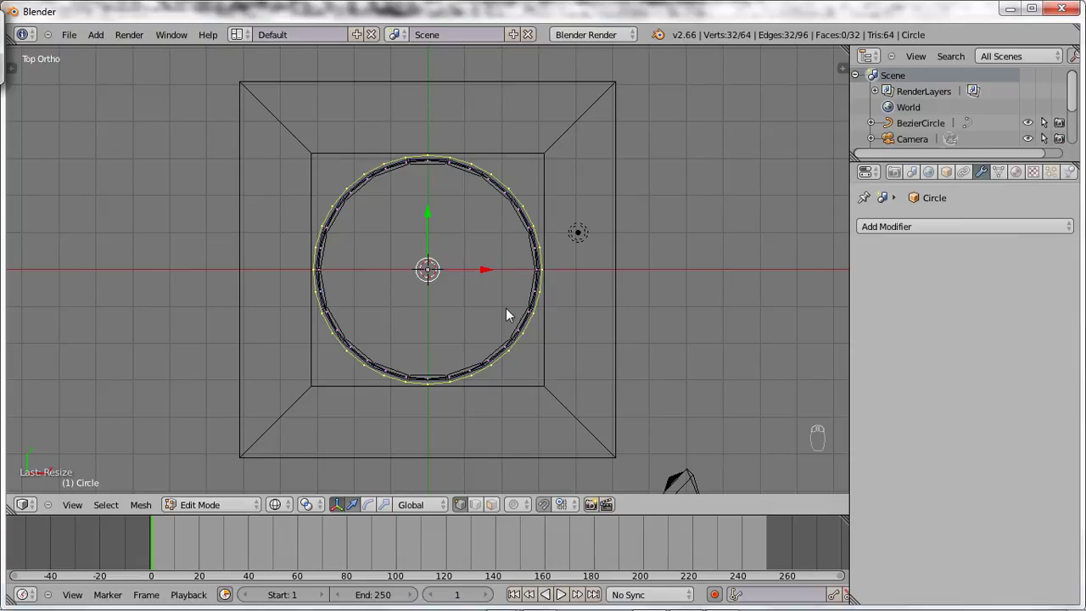
key("KP_1")
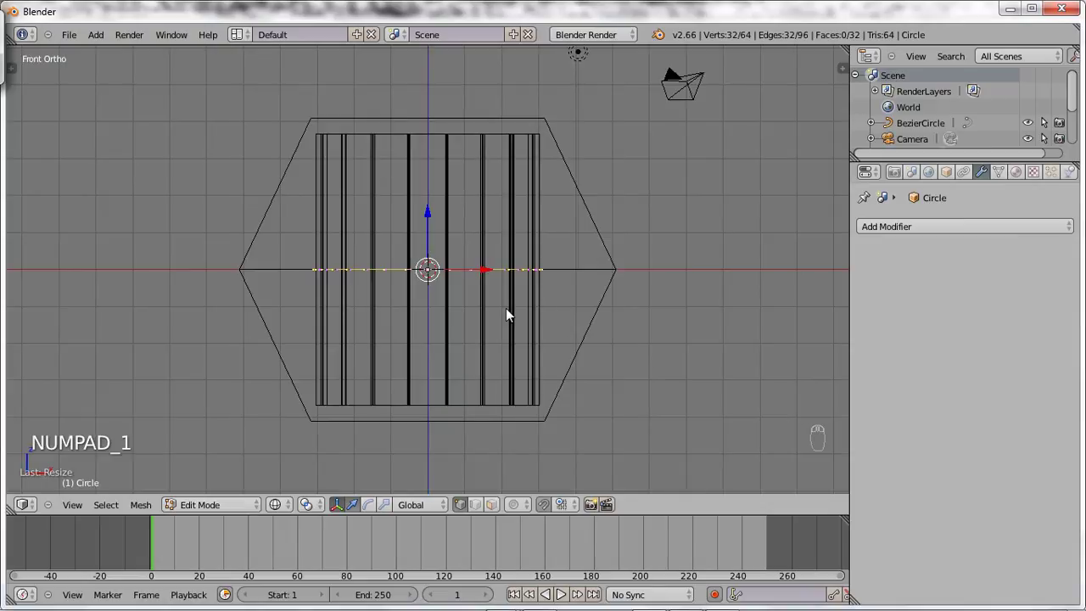
key("a")
key("a")
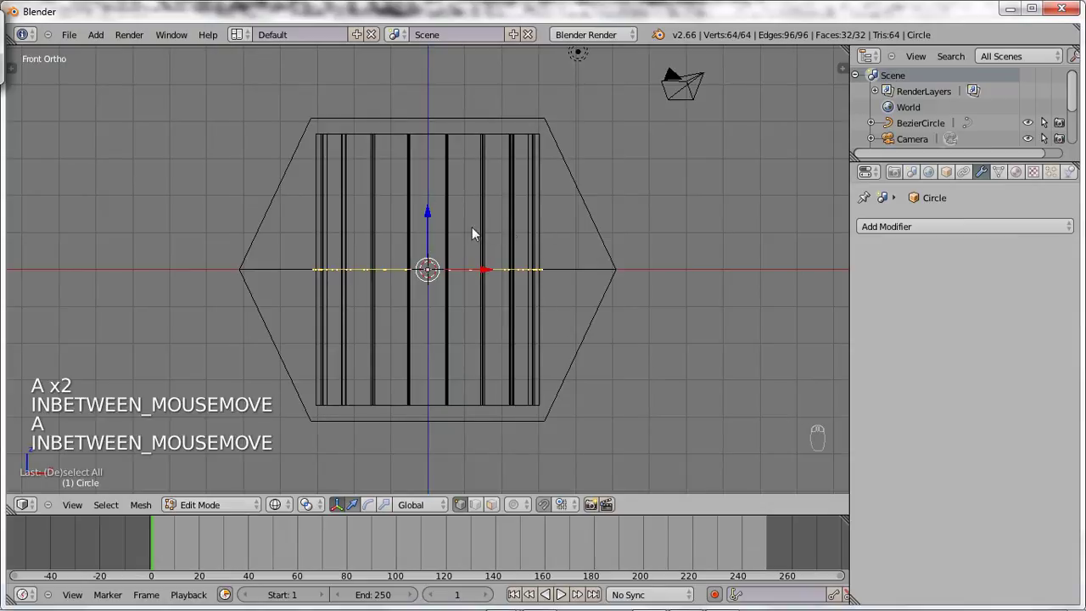
key("e")
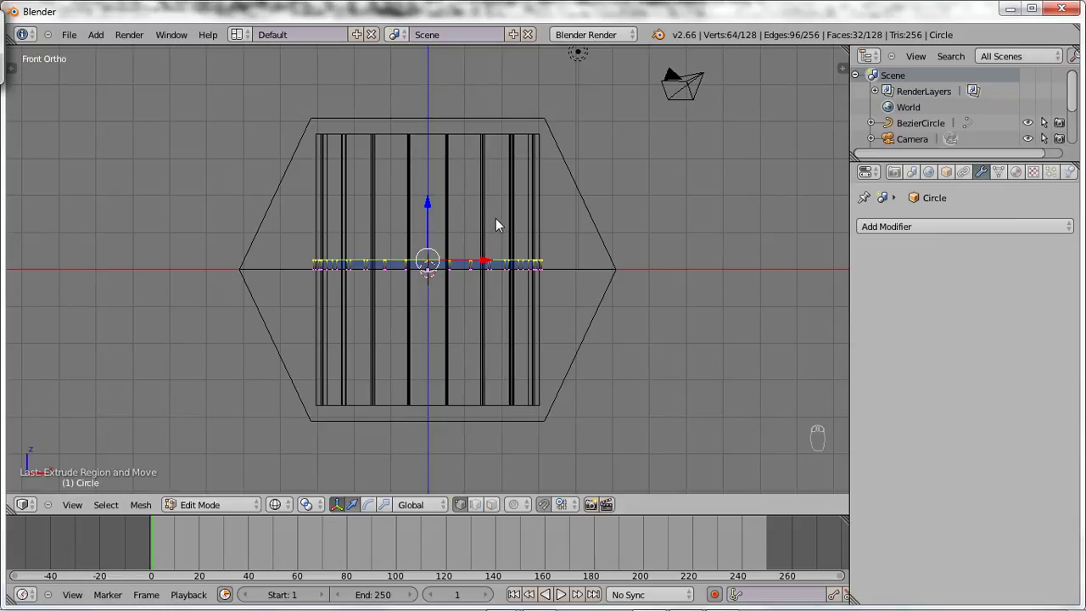
key("Tab")
left_click_drag(432, 216, 421, 349)
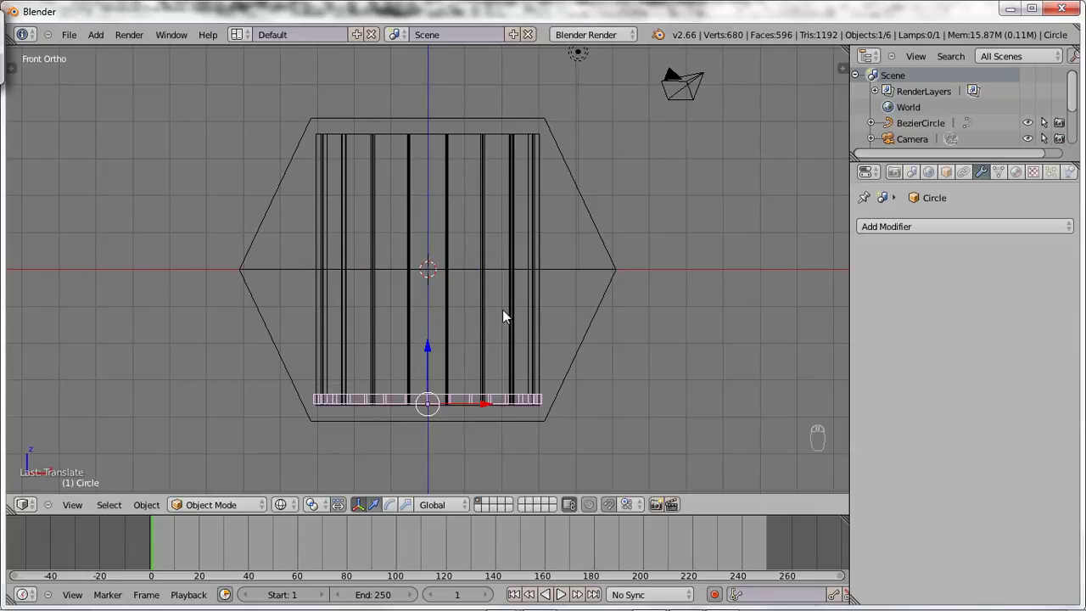
Step: Duplicate the hoop with Shift+D and place three hoops along Z in the barrel's upper part
key("Tab")
key("a")
key("a")
key("shift+d")
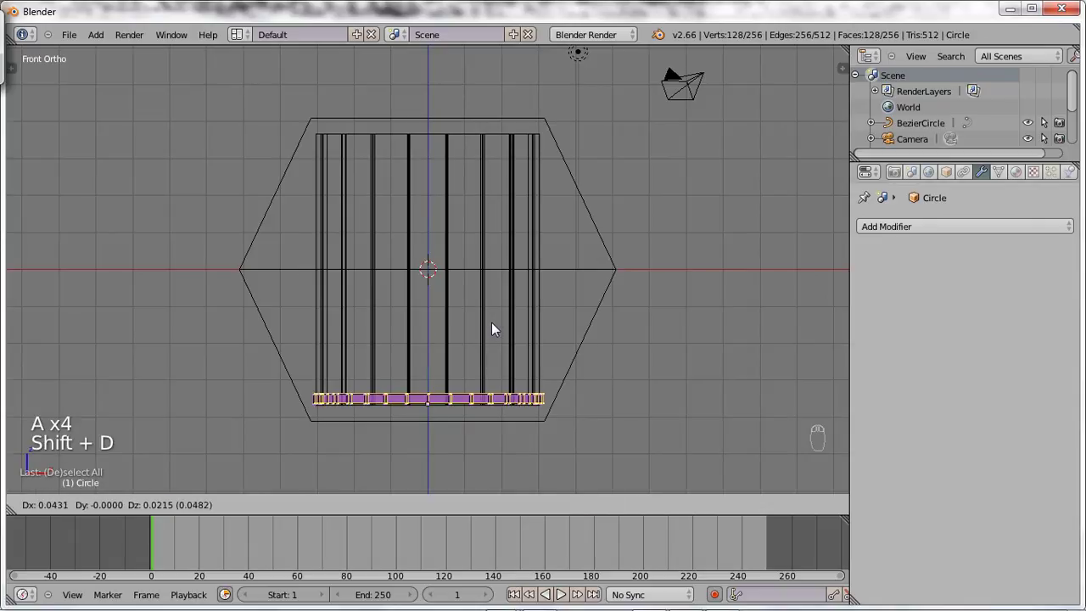
left_click(433, 350)
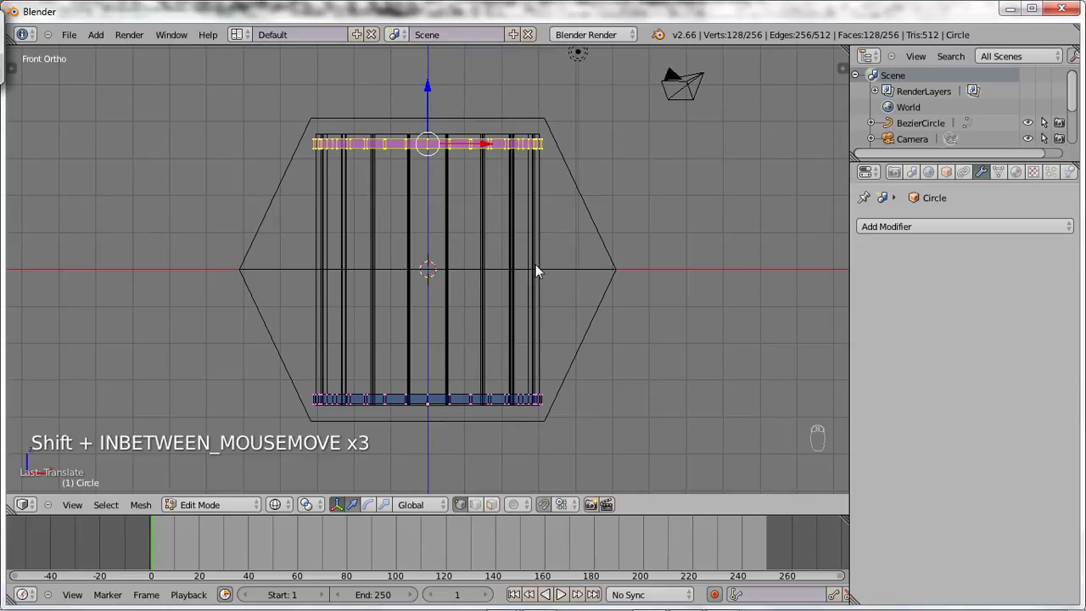
key("shift+d")
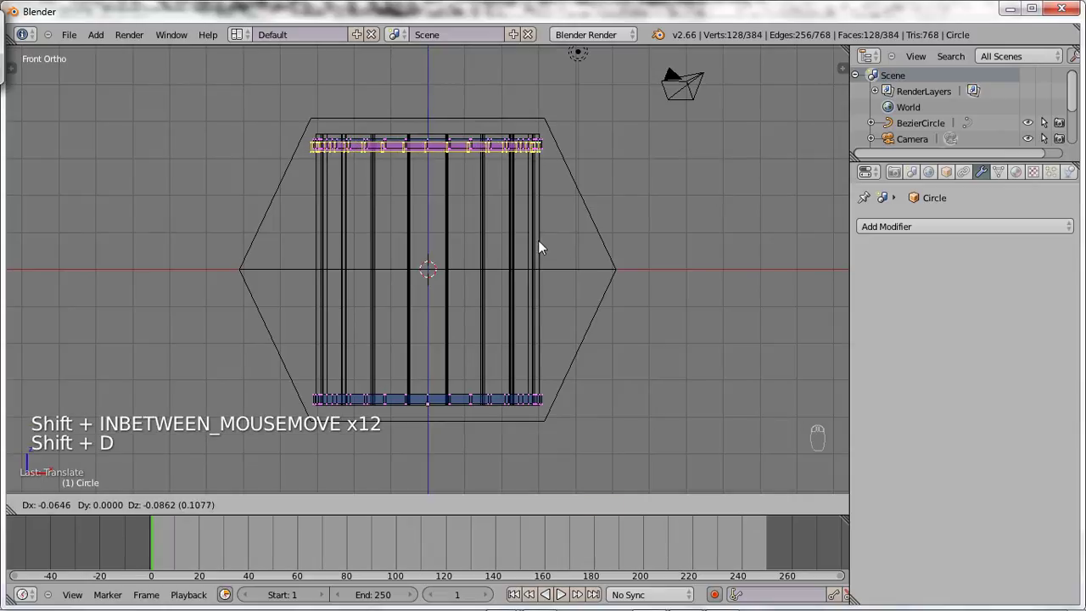
left_click_drag(431, 92, 456, 279)
key("shift+d")
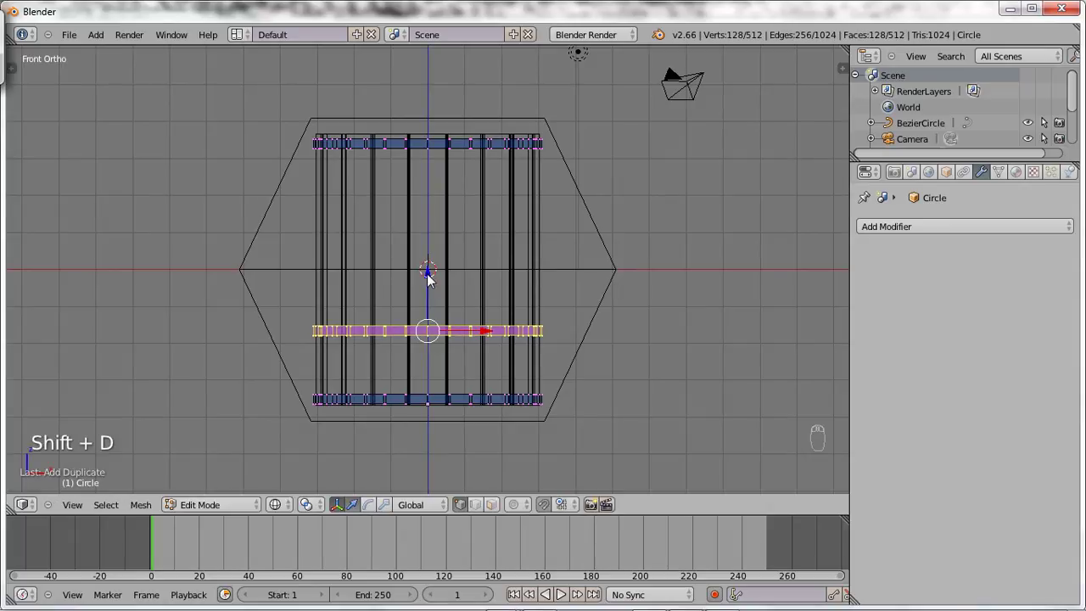
left_click_drag(431, 278, 472, 159)
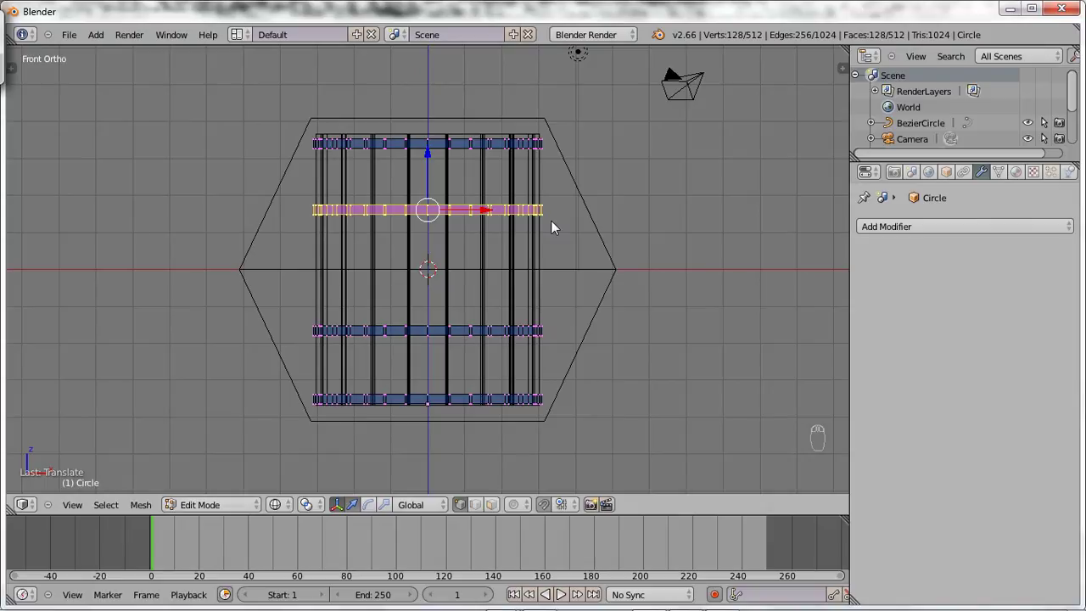
key("shift+d")
left_click_drag(435, 171, 432, 135)
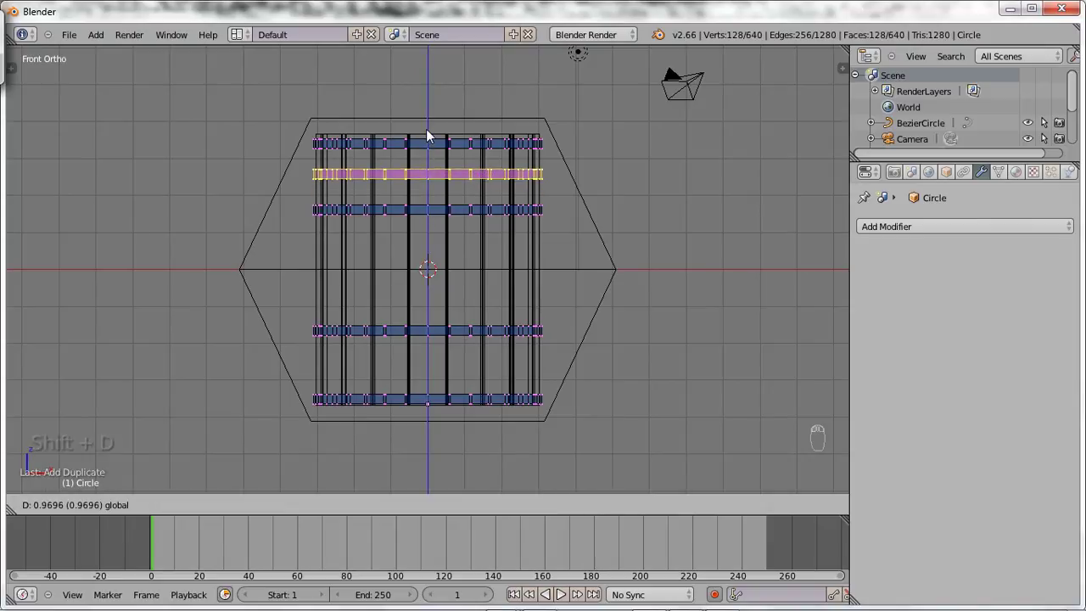
key("shift+d")
left_click_drag(432, 131, 444, 316)
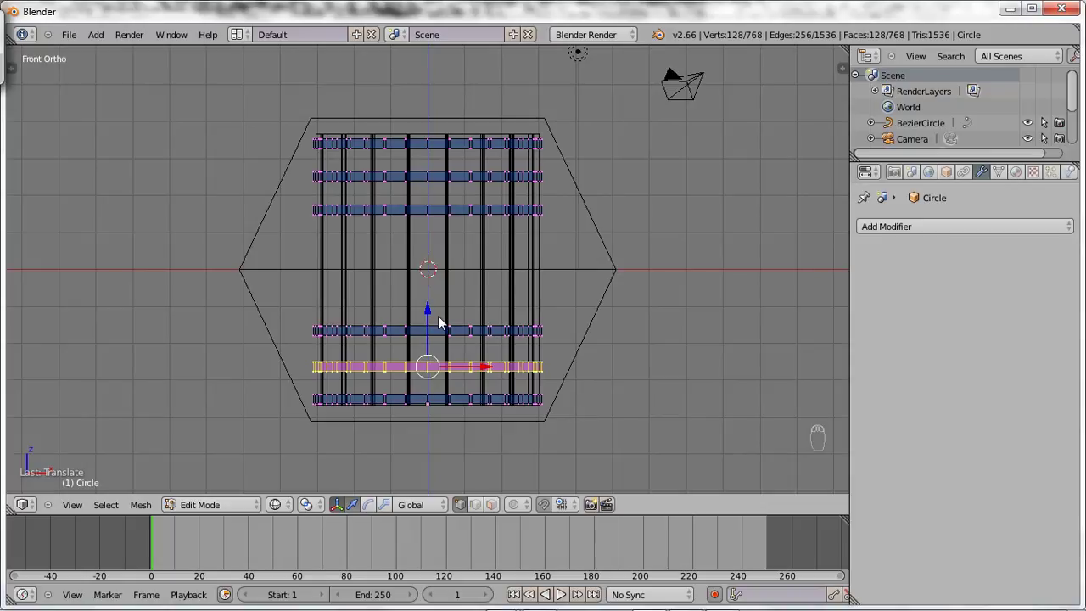
Step: Add a Lattice modifier targeting Lattice to the hoops so they follow the barrel's bulge, in solid shading
key("Tab")
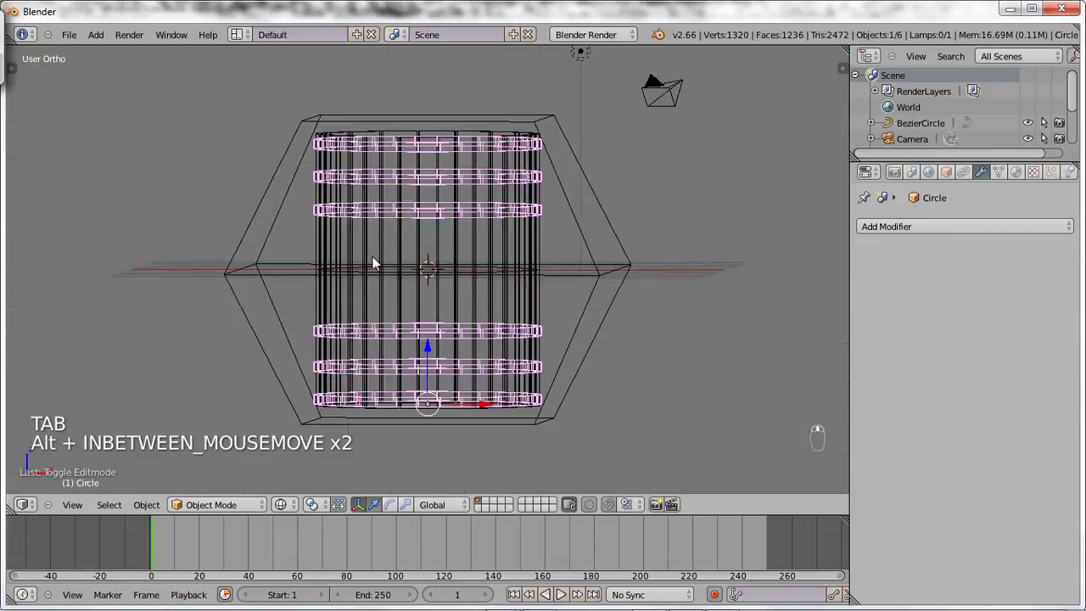
key("z")
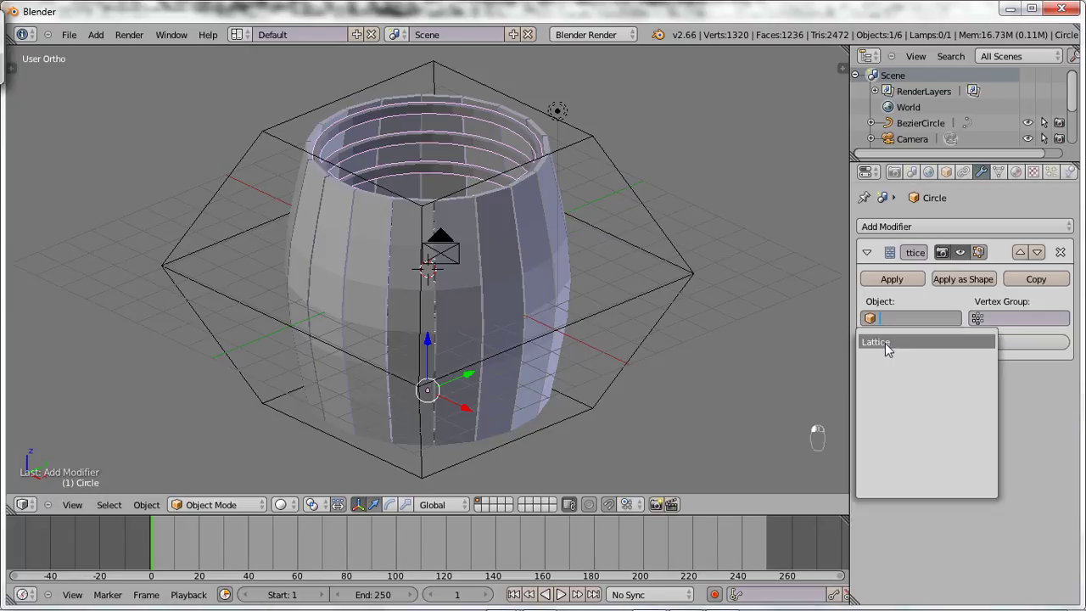
left_click(528, 179)
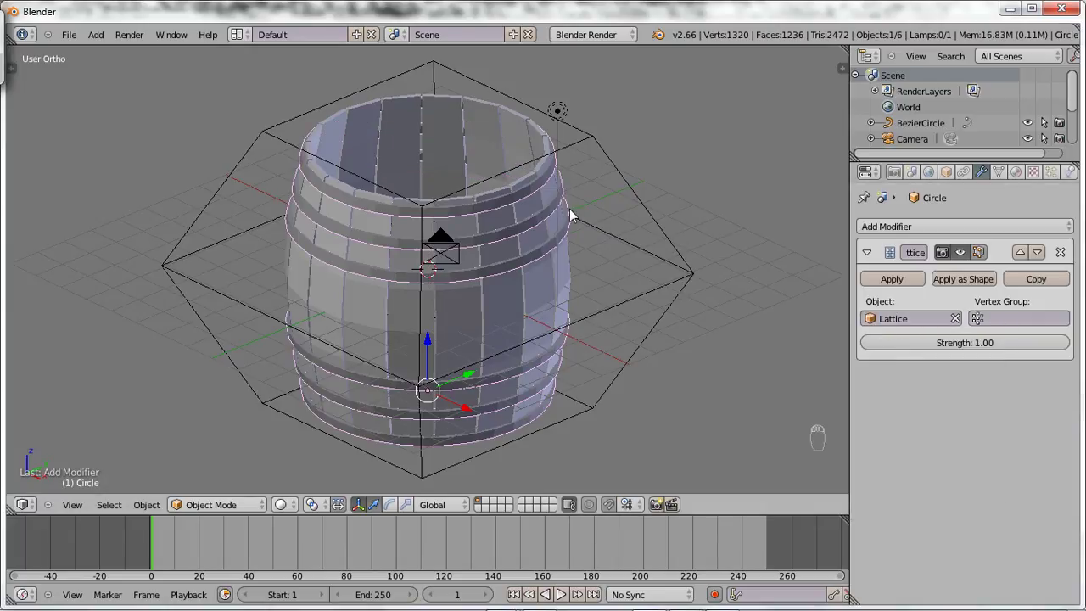
key("KP_7")
key("KP_1")
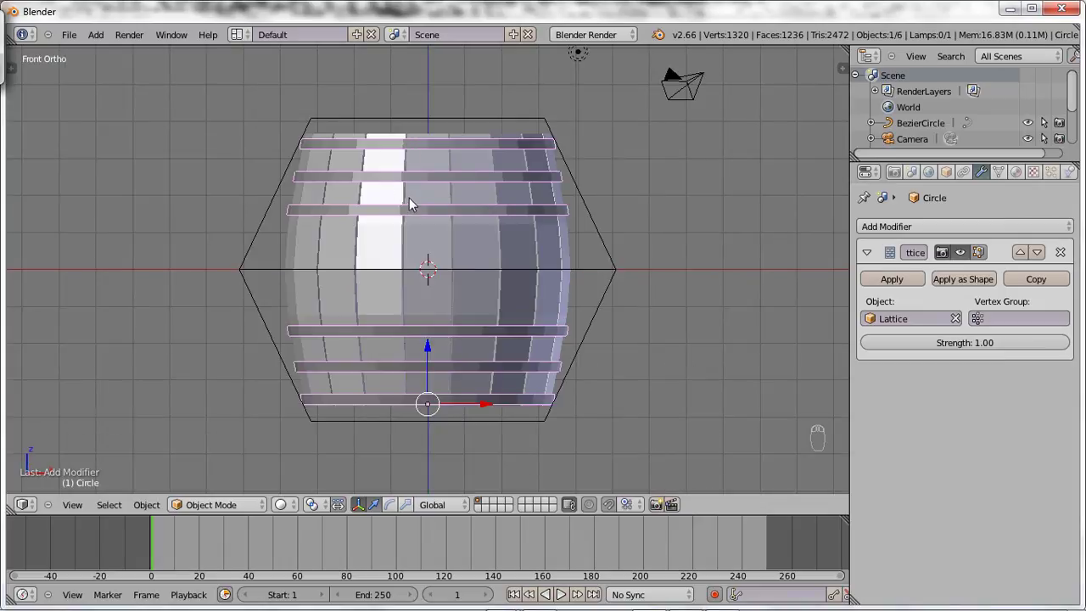
Step: Add a new plane at the centre and check it inside the barrel from top and front
middle_click(418, 308)
key("KP_7")
key("space")
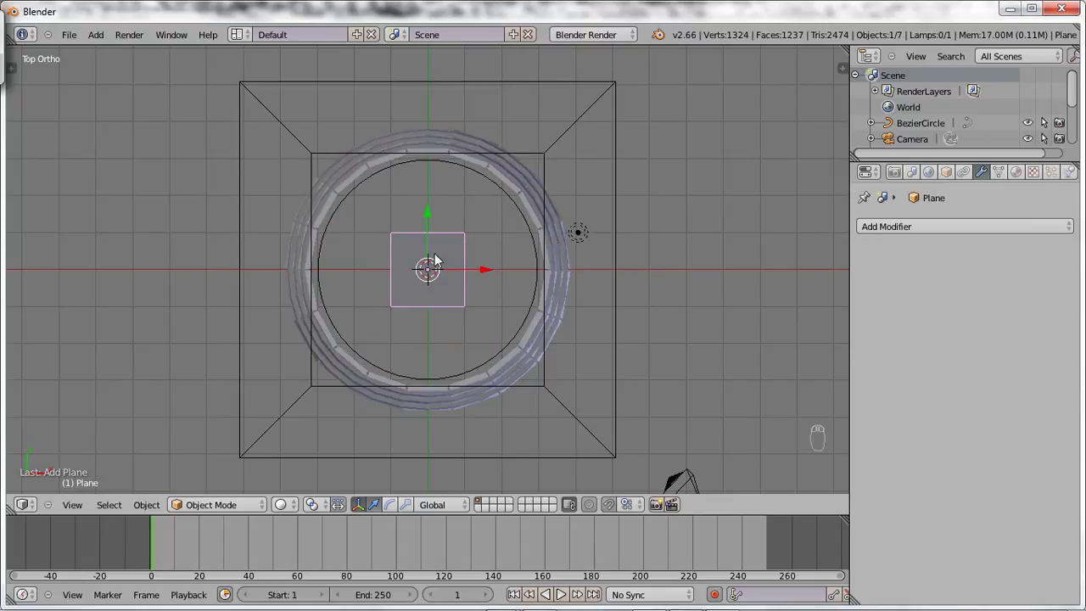
key("Tab")
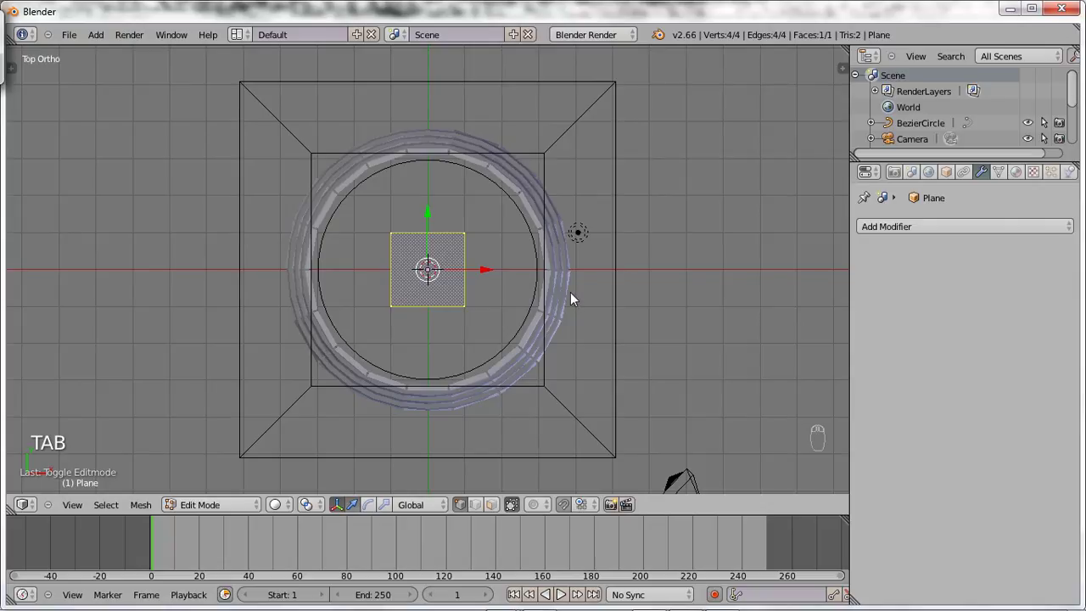
key("Tab")
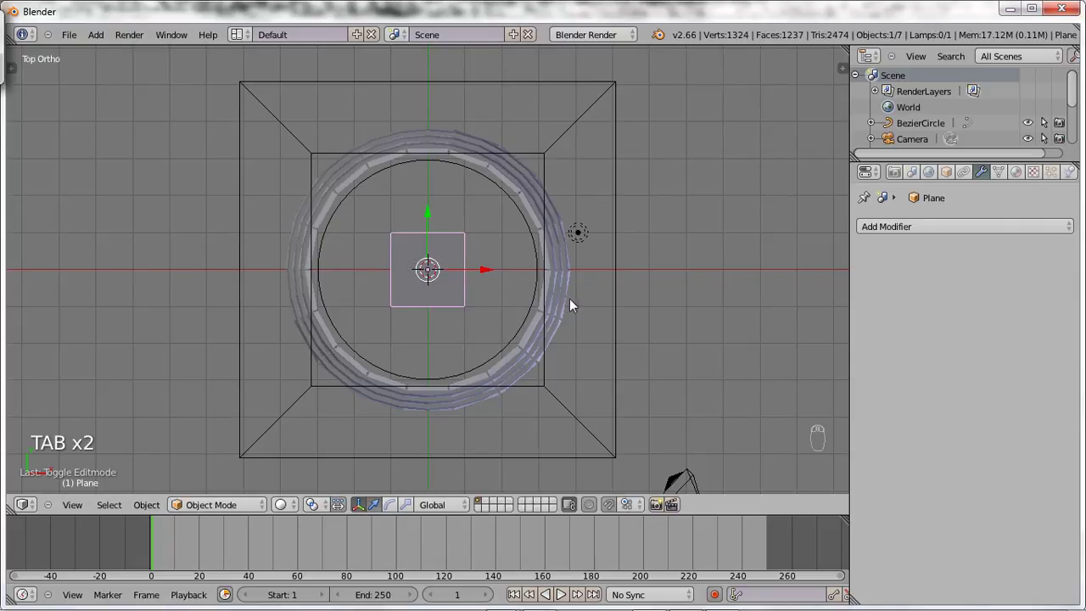
key("Tab")
key("KP_1")
key("z")
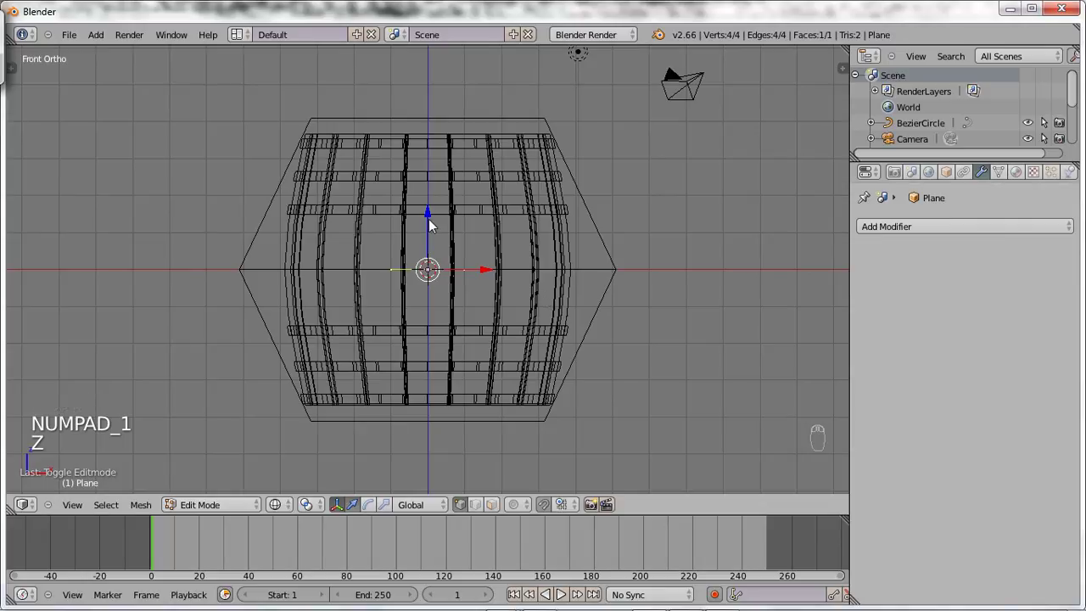
left_click_drag(432, 224, 439, 96)
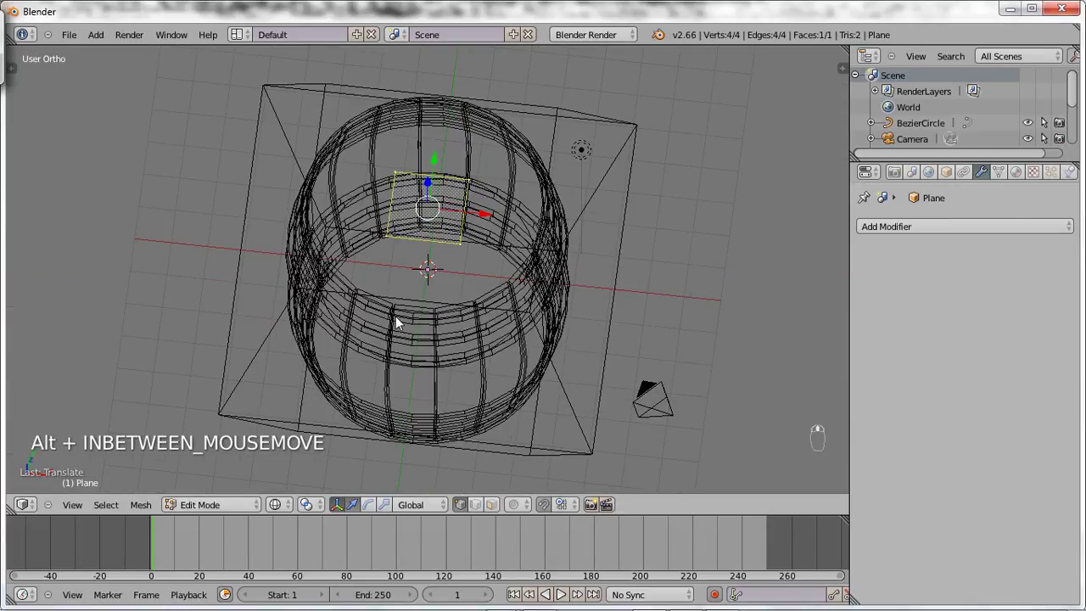
key("KP_7")
Step: Stretch the plane into a long plank, loop-cut it down the middle and delete one half
key("s")
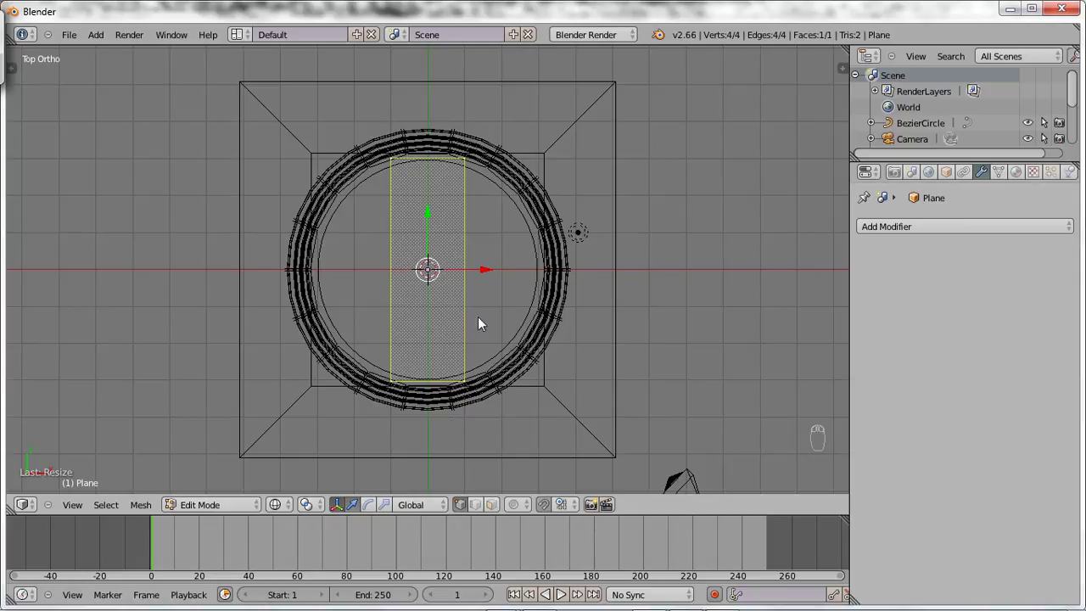
key("ctrl+r")
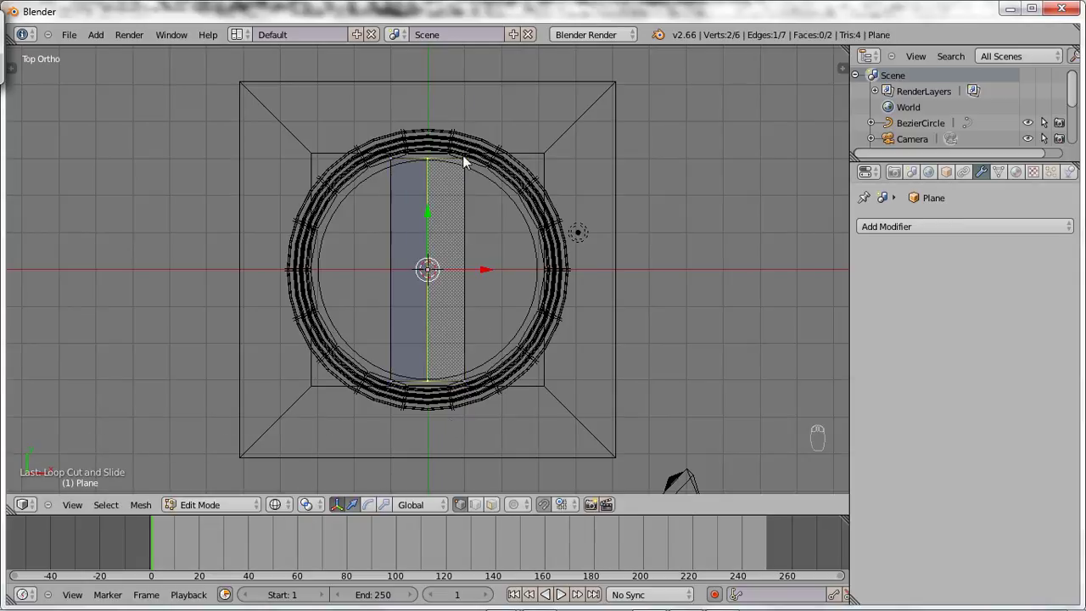
key("Delete")
key("Tab")
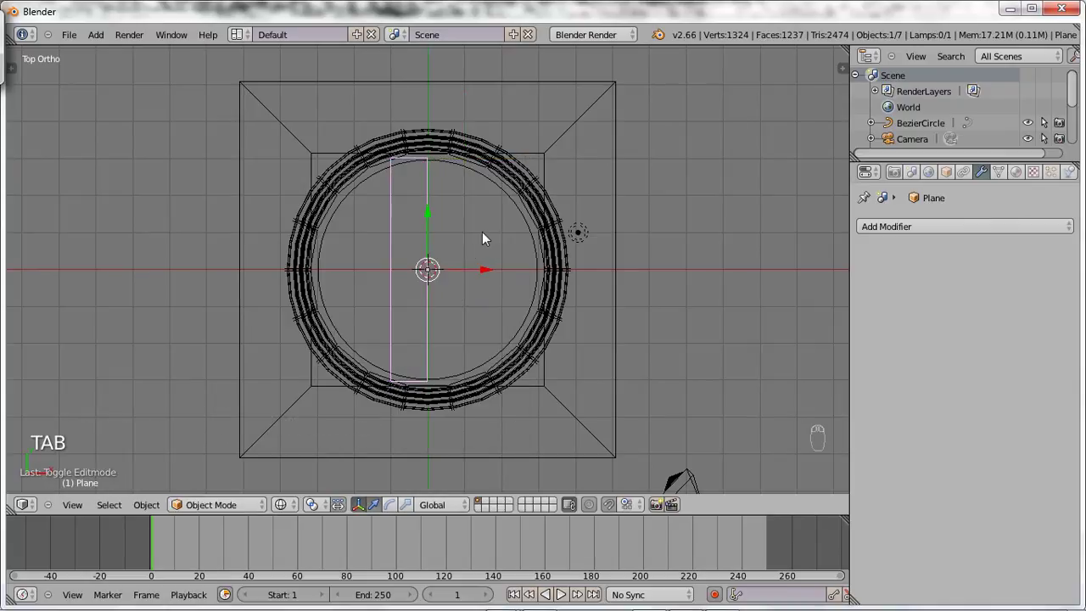
key("Tab")
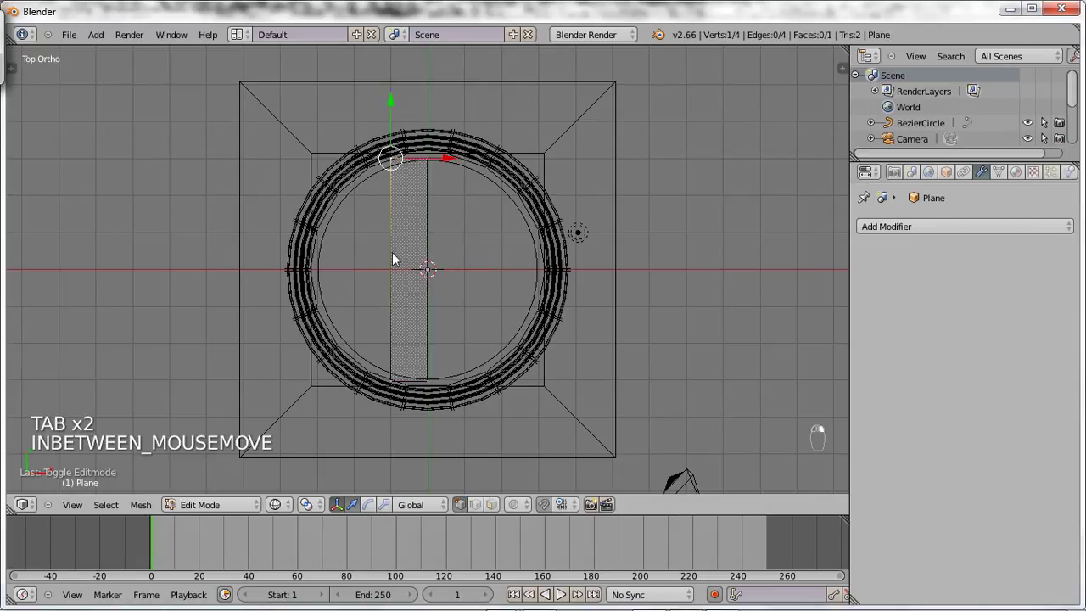
middle_click(455, 275)
Step: Return to editing the mirrored lid plank from a top view, ready to select its outer edge
left_click(468, 273)
key("Tab")
key("Tab")
key("Tab")
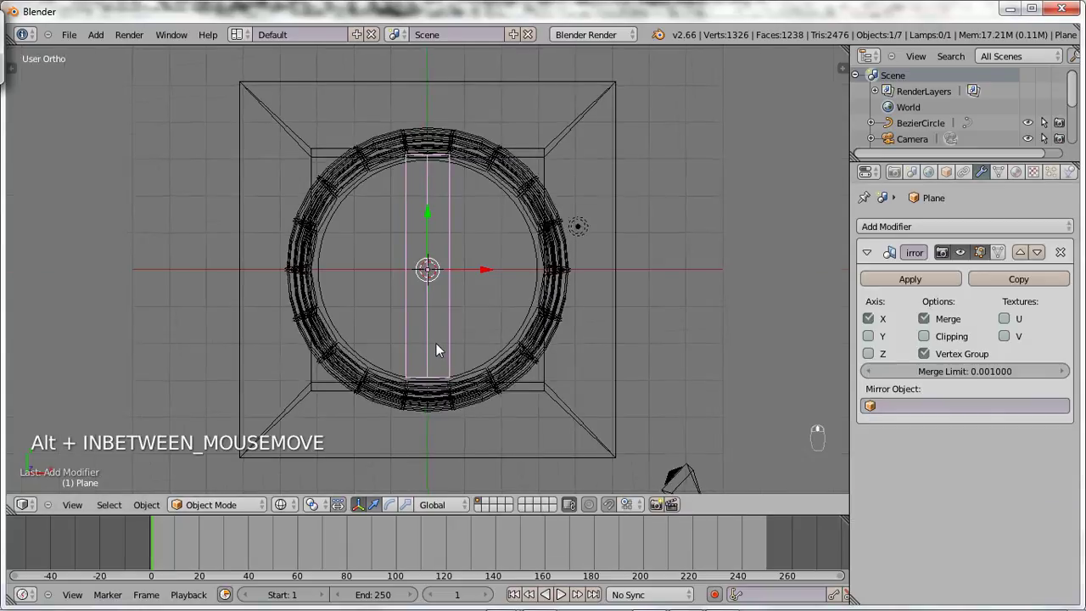
key("KP_7")
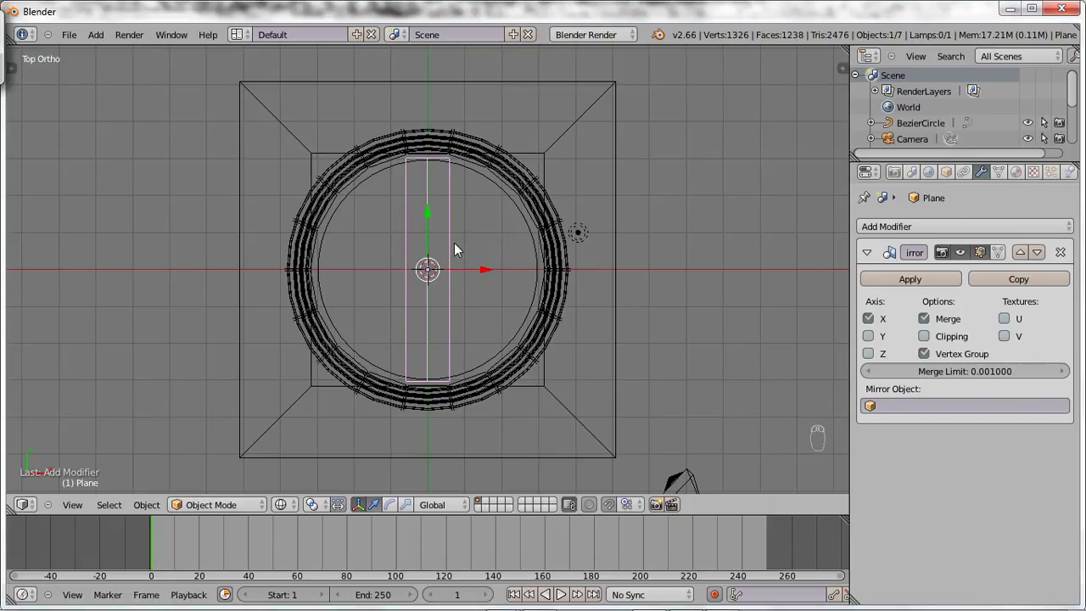
key("Tab")
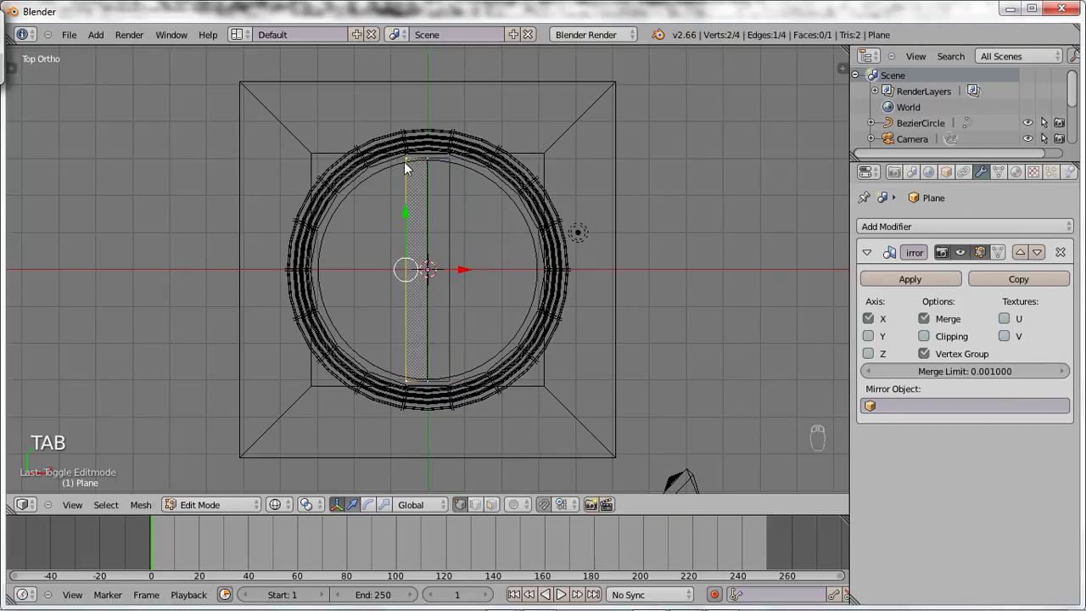
Step: Extrude the plank's outer edge into successive strips, angling each to the rim until they span the opening
left_click_drag(467, 271, 467, 275)
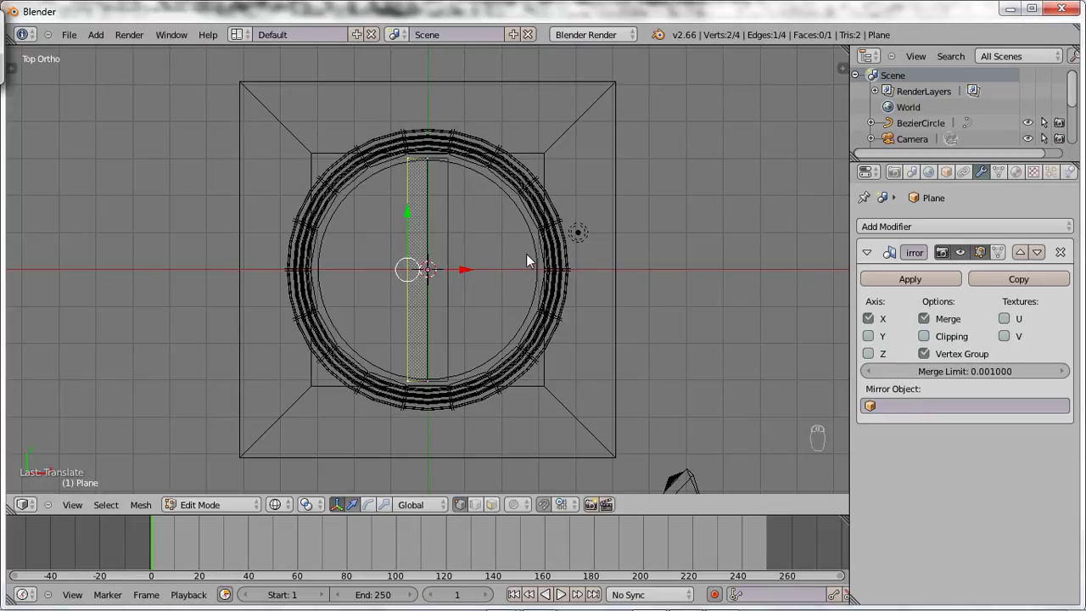
key("shift+d")
left_click(468, 273)
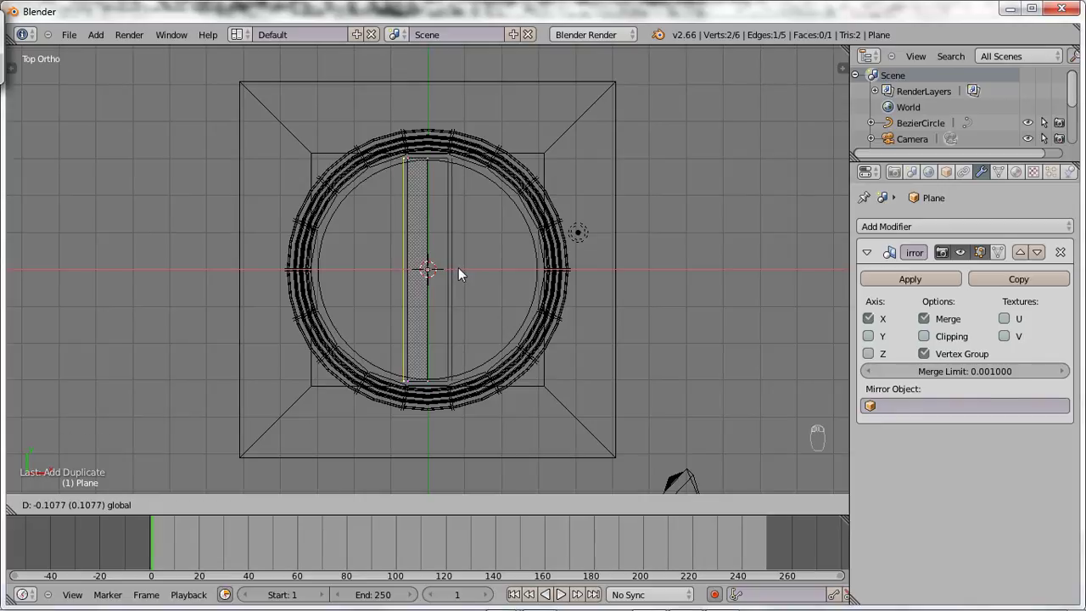
key("e")
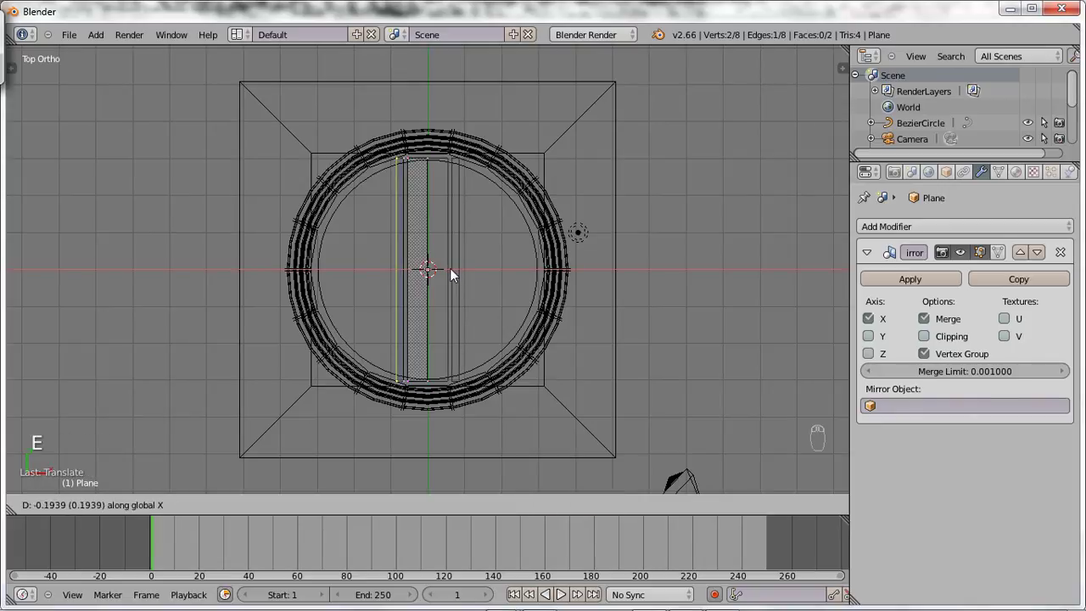
key("s")
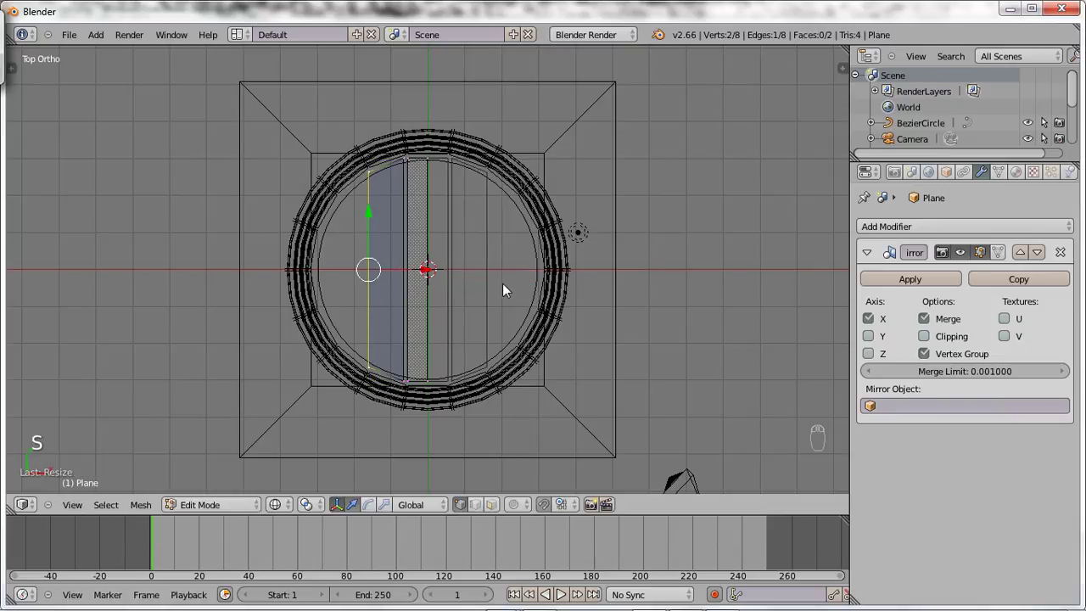
key("shift+d")
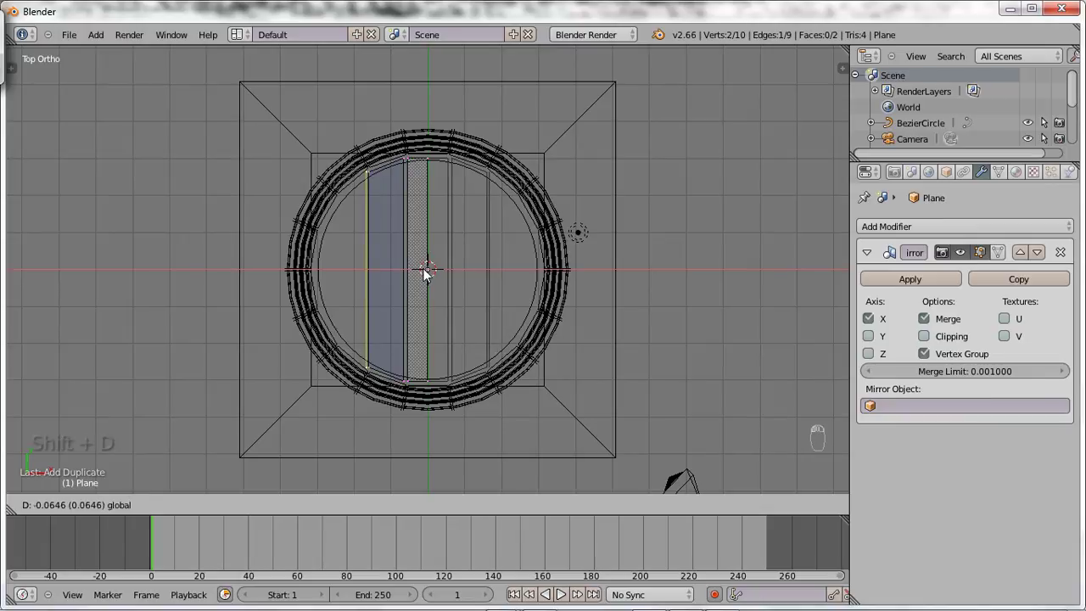
key("e")
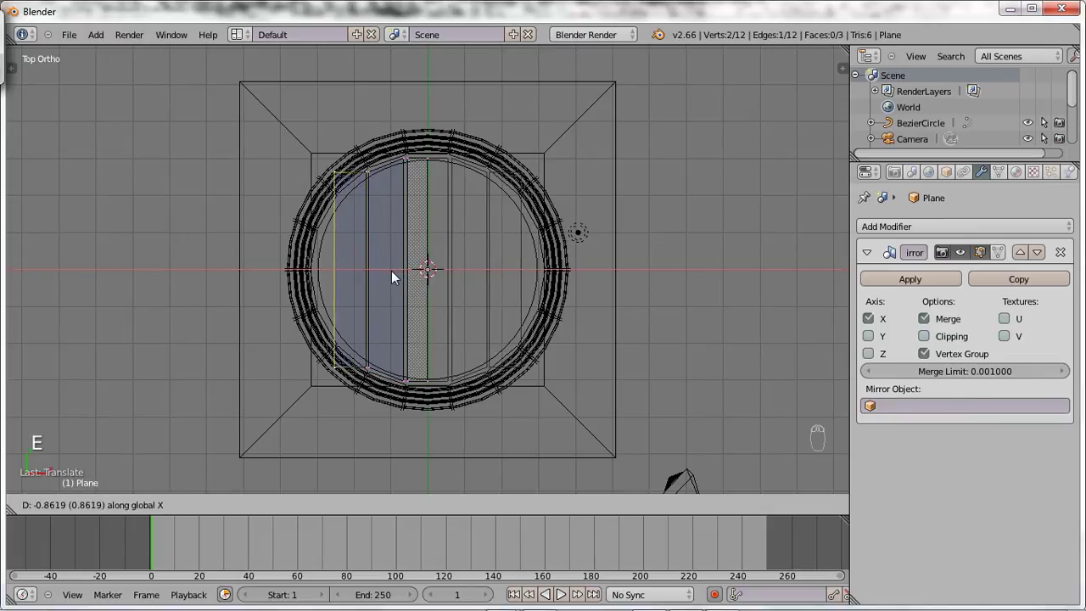
key("s")
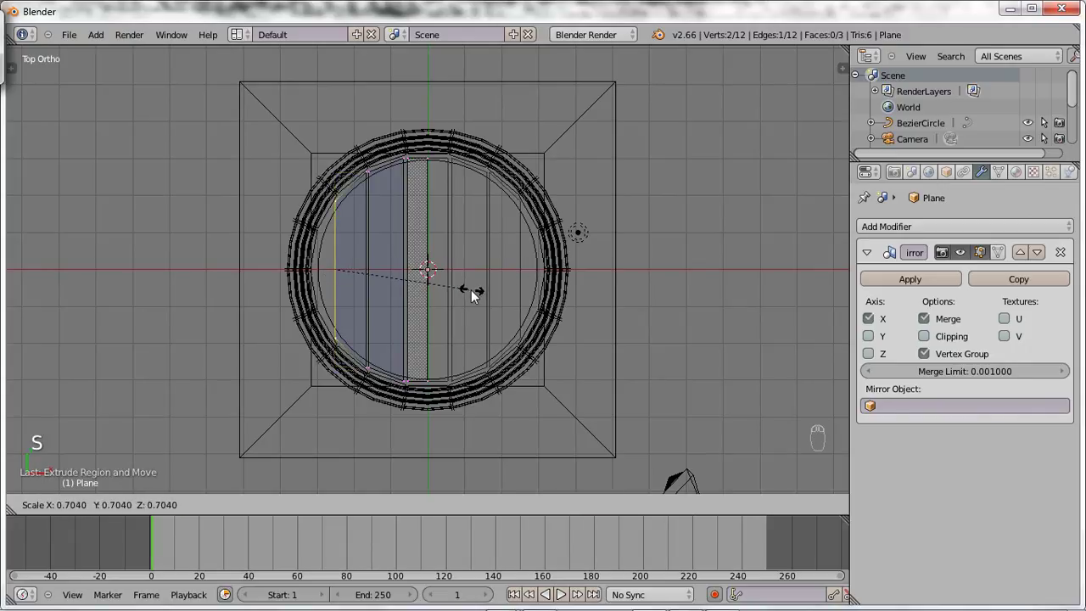
key("shift+d")
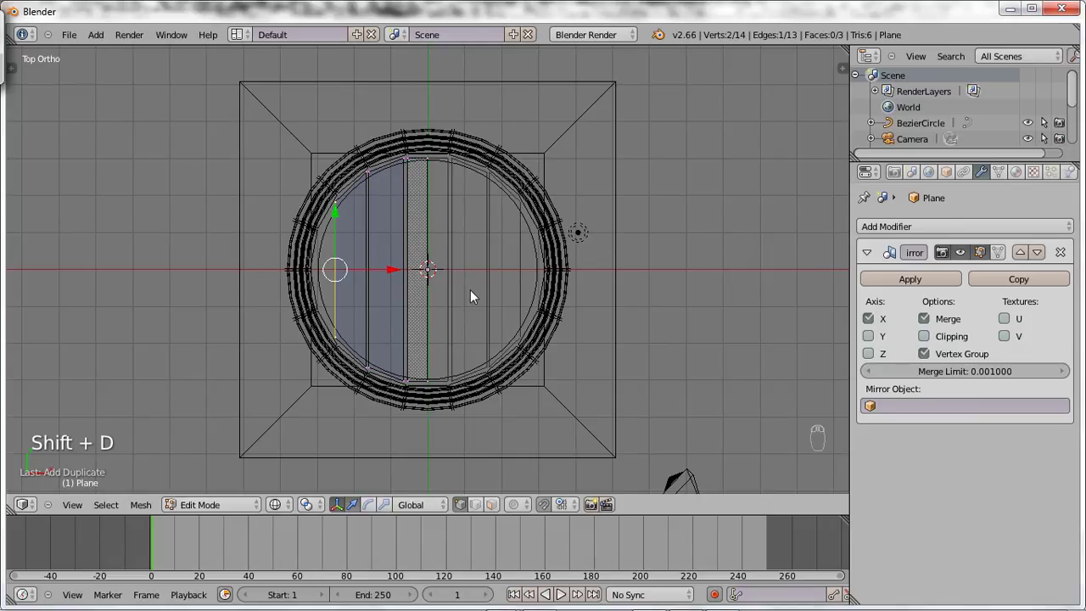
left_click_drag(395, 274, 490, 273)
key("e")
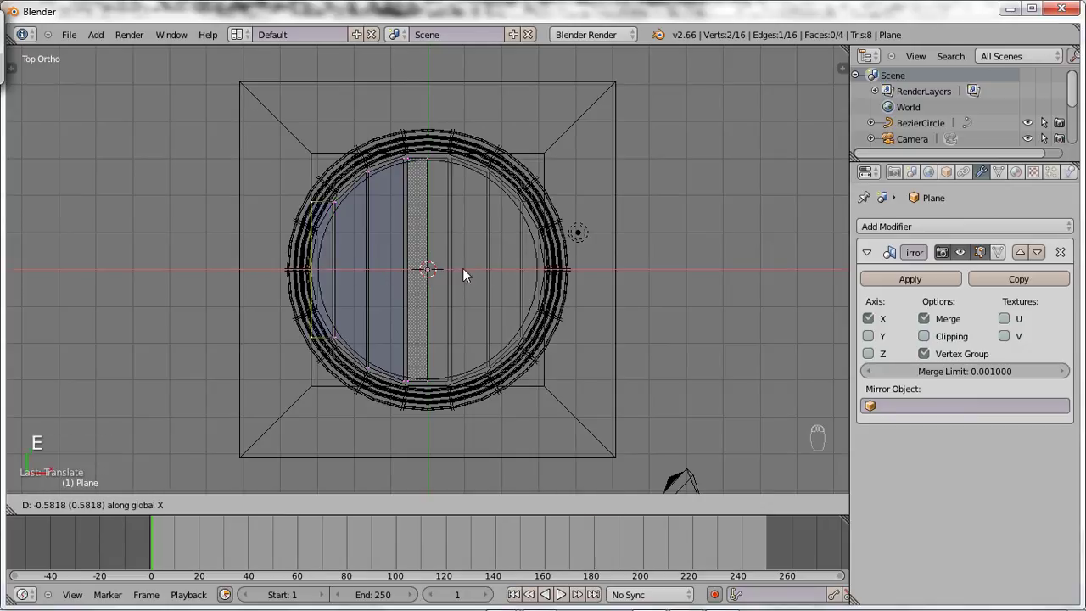
key("s")
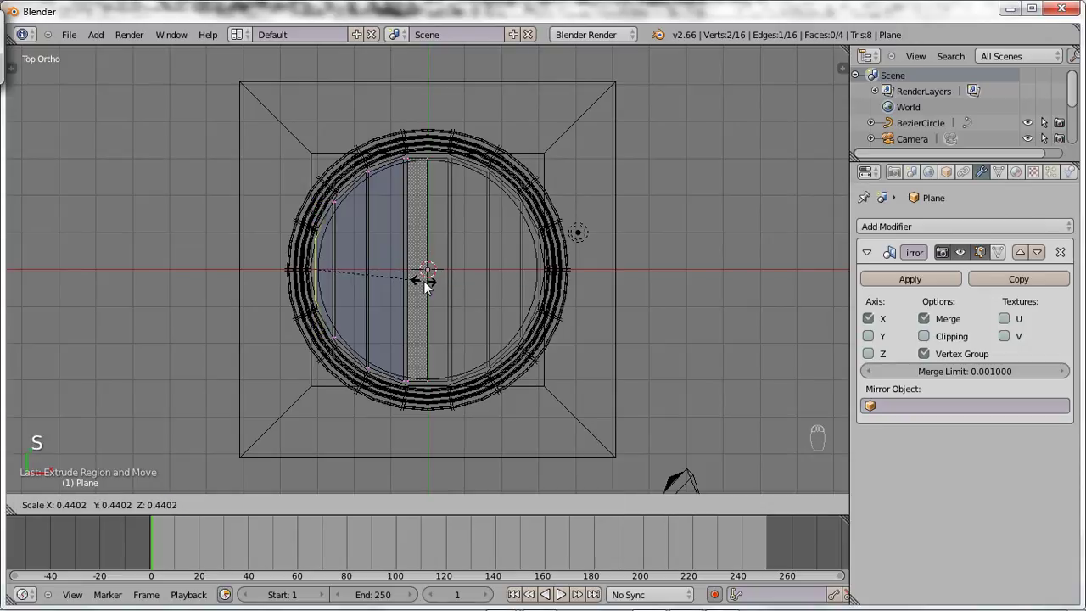
key("Tab")
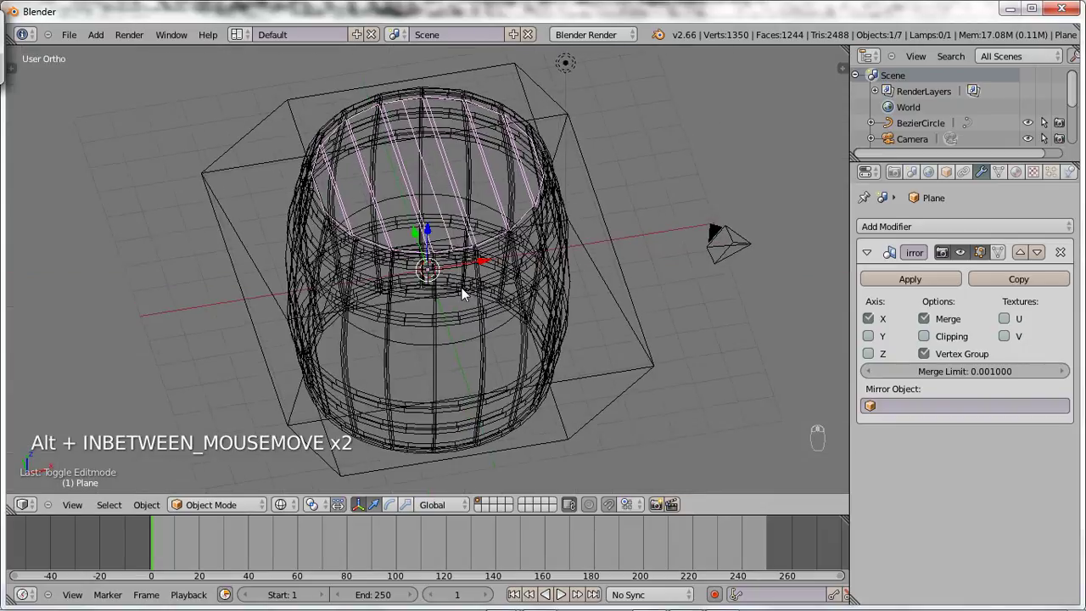
Step: Extrude the whole lid for thickness and raise it to the barrel's top rim, shown solid
key("Tab")
key("a")
key("KP_1")
key("KP_1")
key("e")
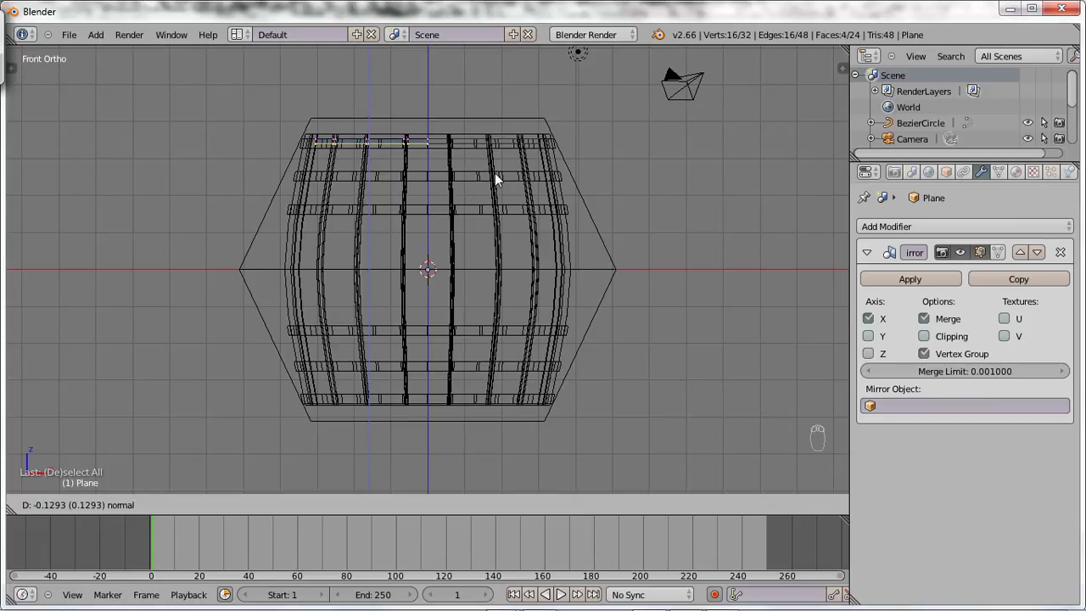
key("Tab")
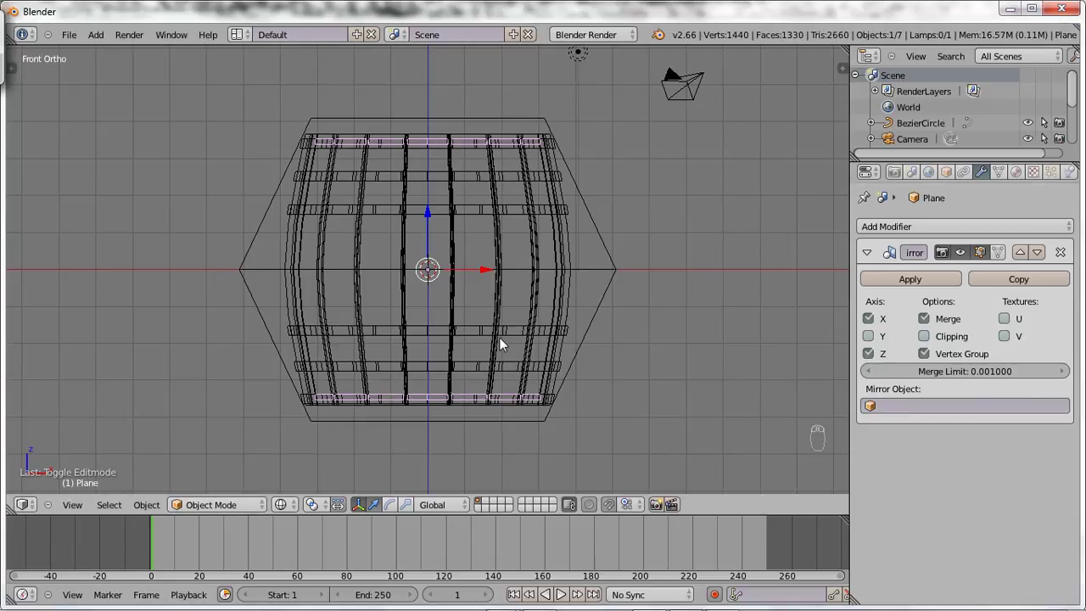
key("z")
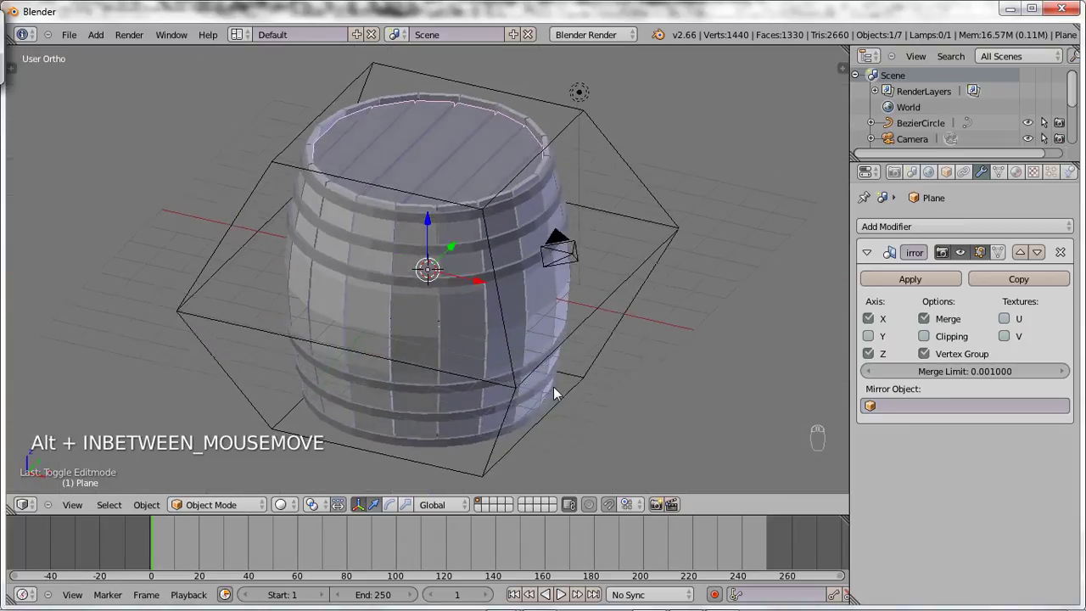
Step: Frame the whole lidded barrel inside the scene camera's shot
key("KP_0")
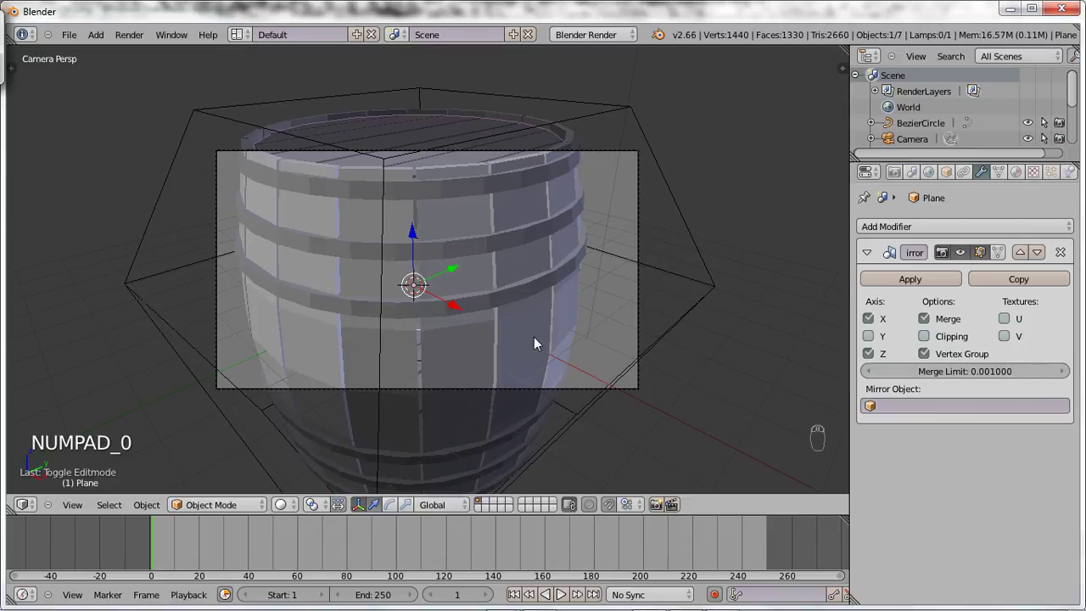
key("shift+f")
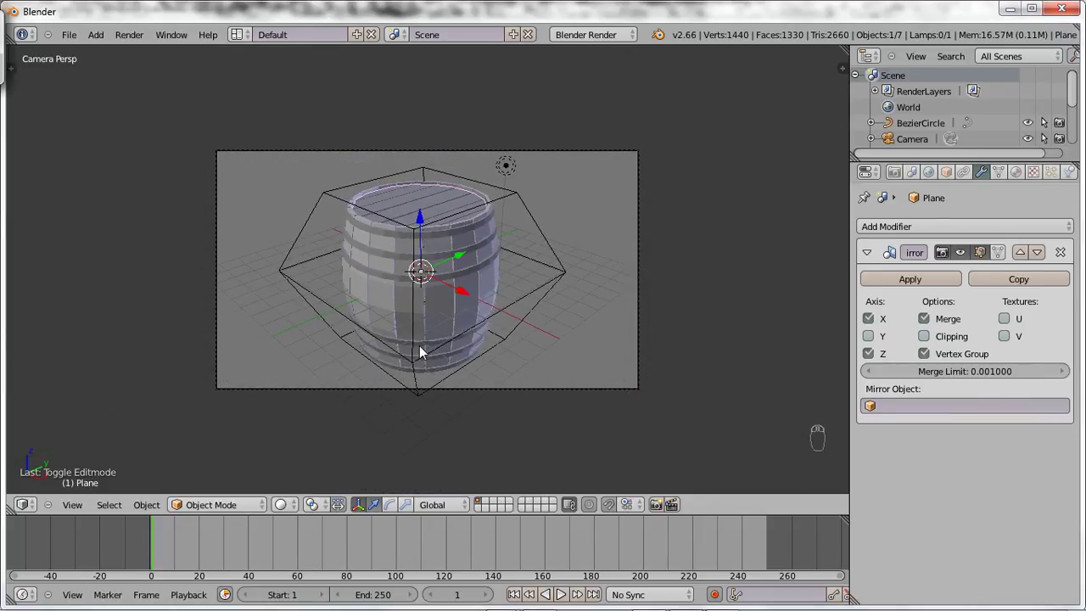
key("shift+f")
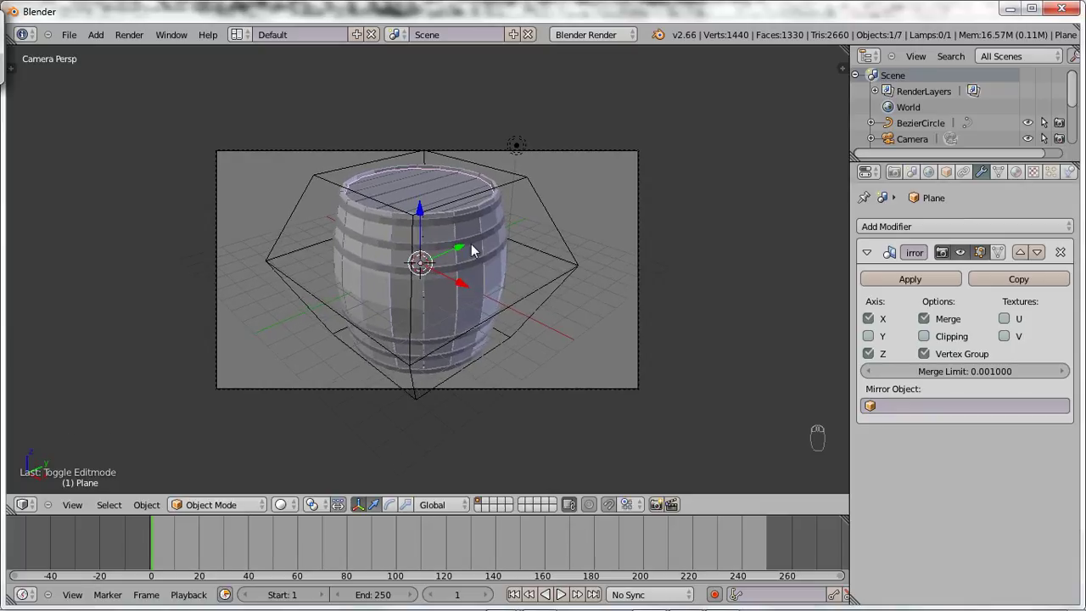
key("shift+f")
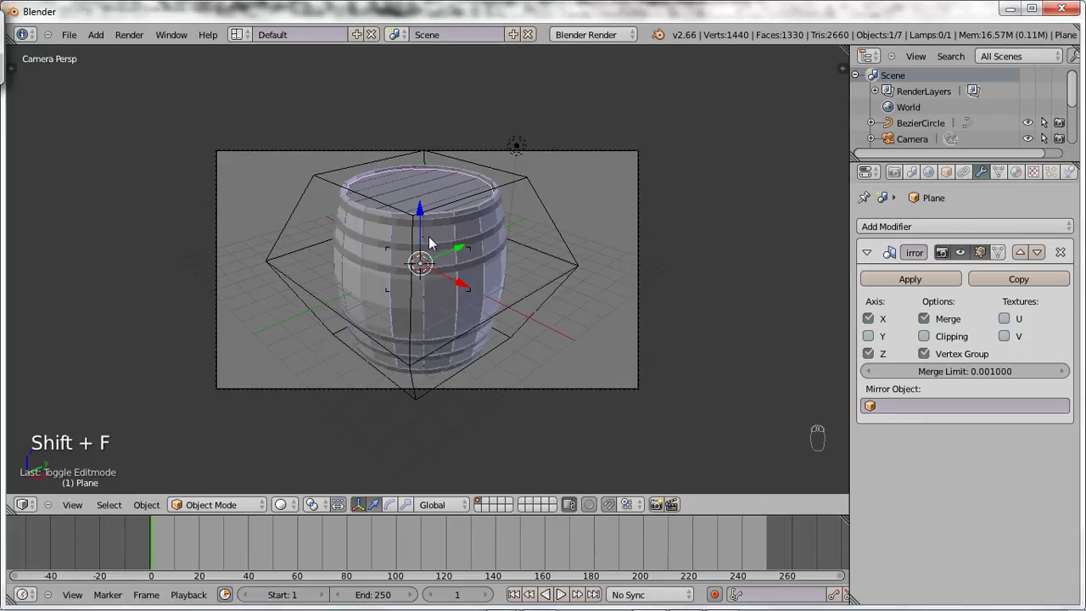
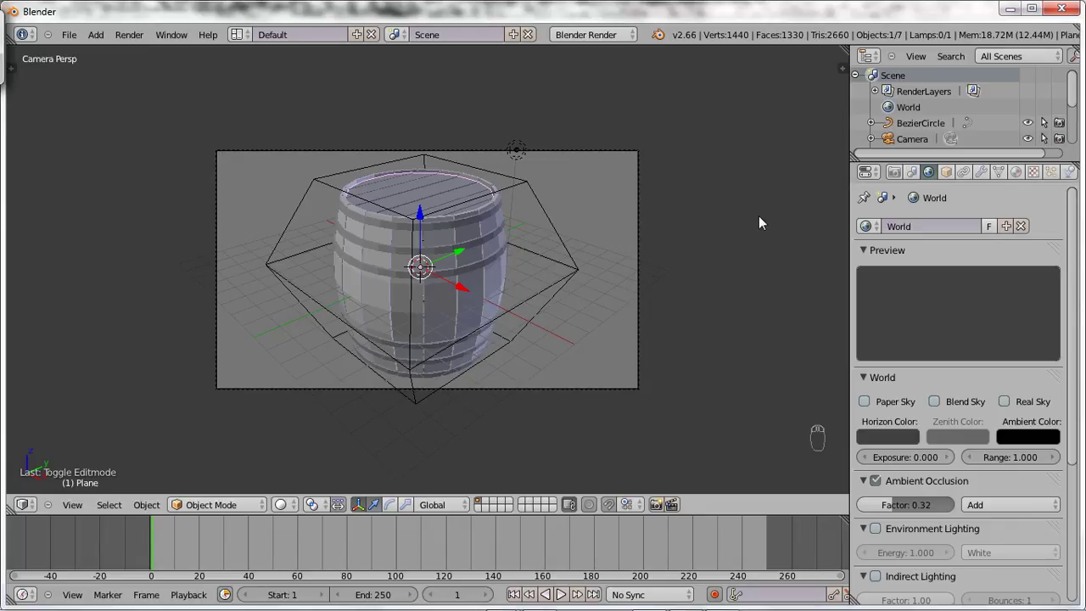
Step: Select the point lamp and give its ray shadow Soft Size 10 with 20 samples
left_click_drag(1080, 231, 1035, 349)
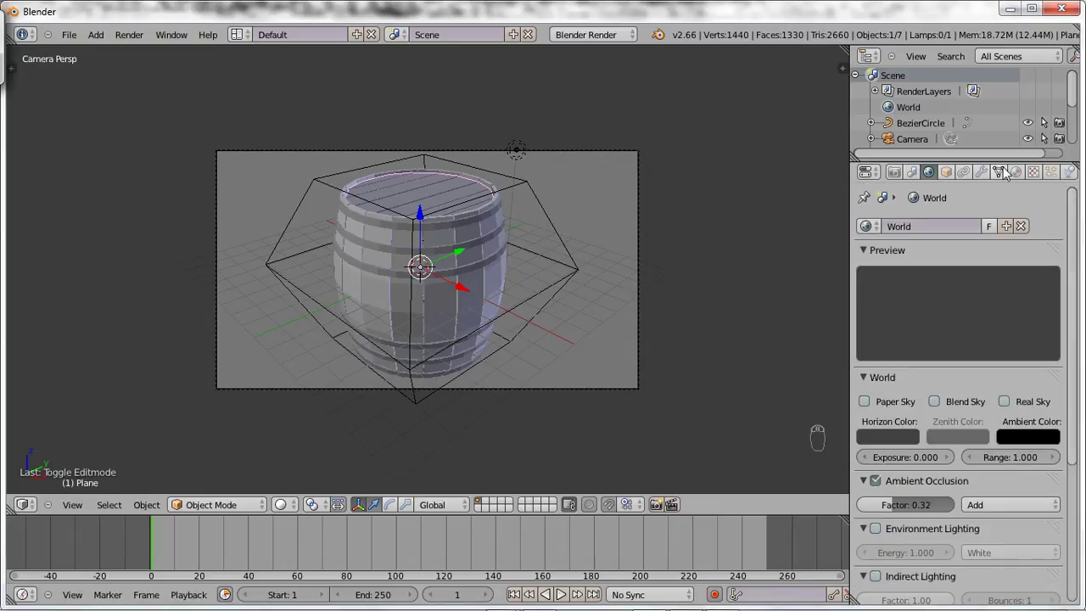
left_click_drag(1024, 177, 938, 175)
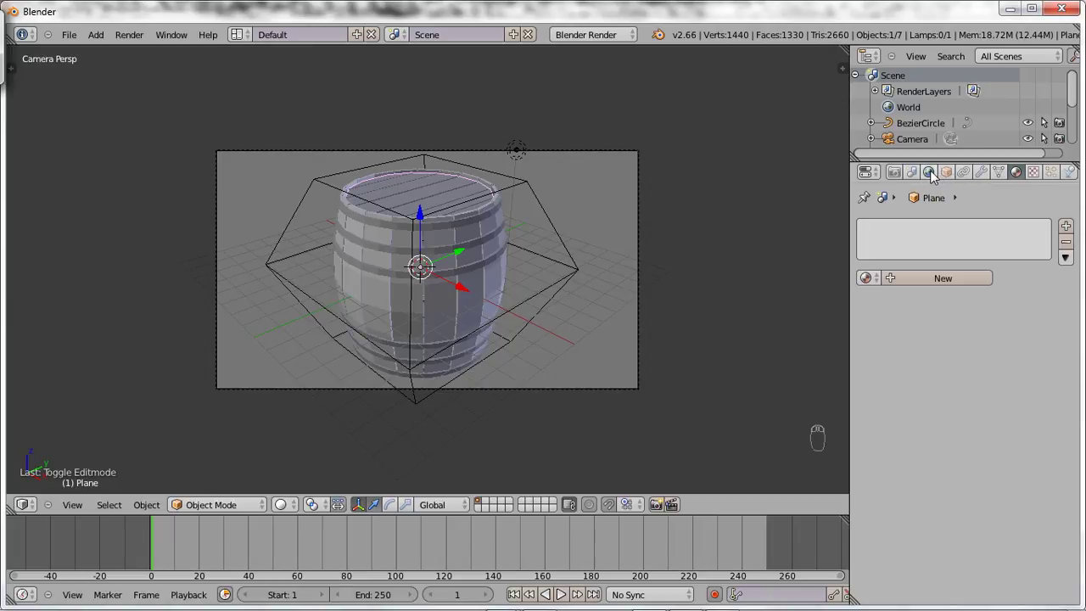
left_click_drag(936, 178, 518, 157)
left_click_drag(518, 157, 999, 169)
left_click_drag(998, 169, 1024, 538)
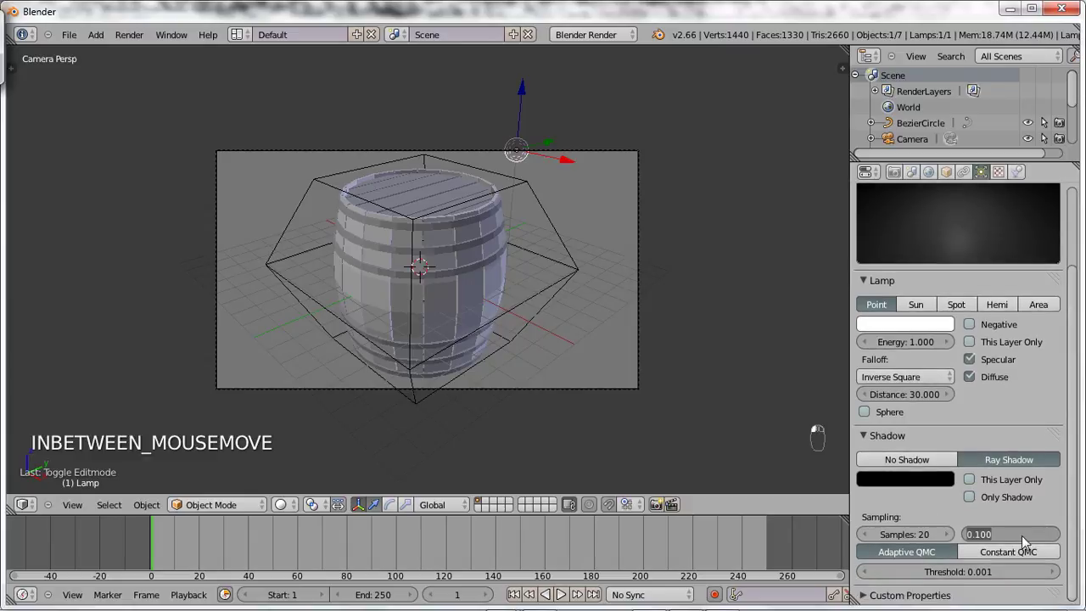